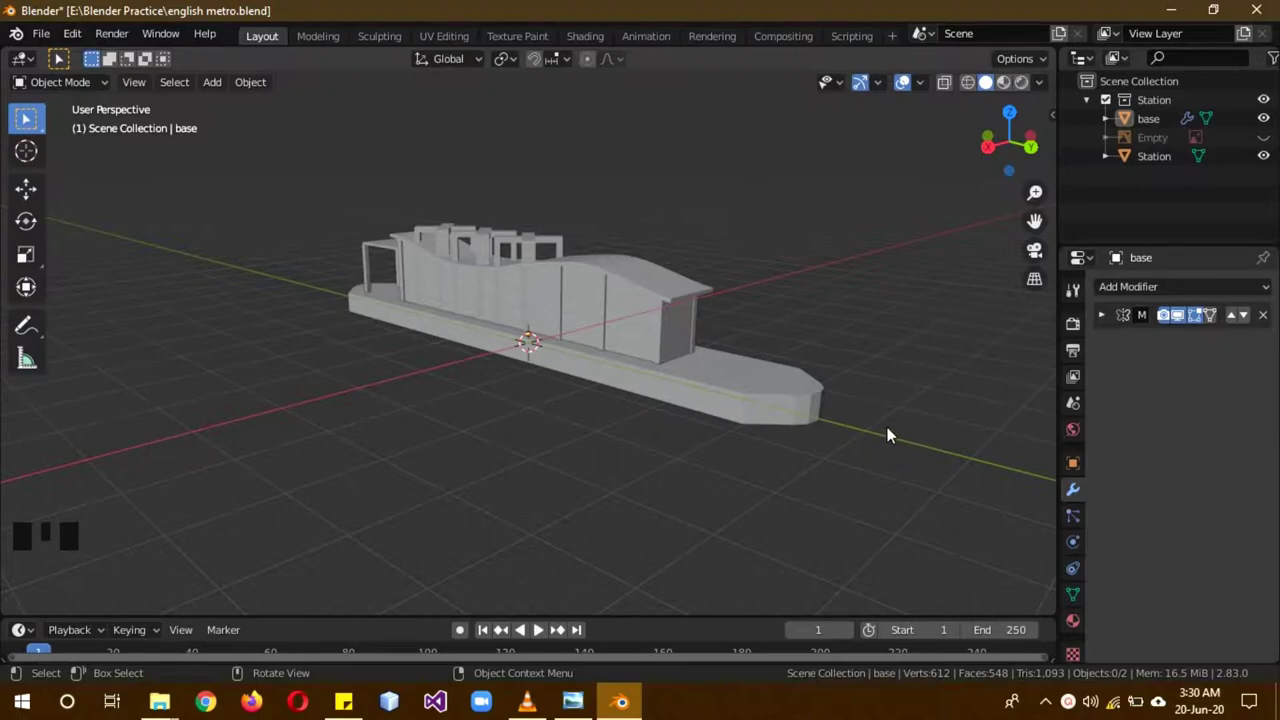
# Step: Create a new 'road' collection in the Outliner and hide the Station collection
pyautogui.moveTo(903, 395); pyautogui.dragTo(889, 389)
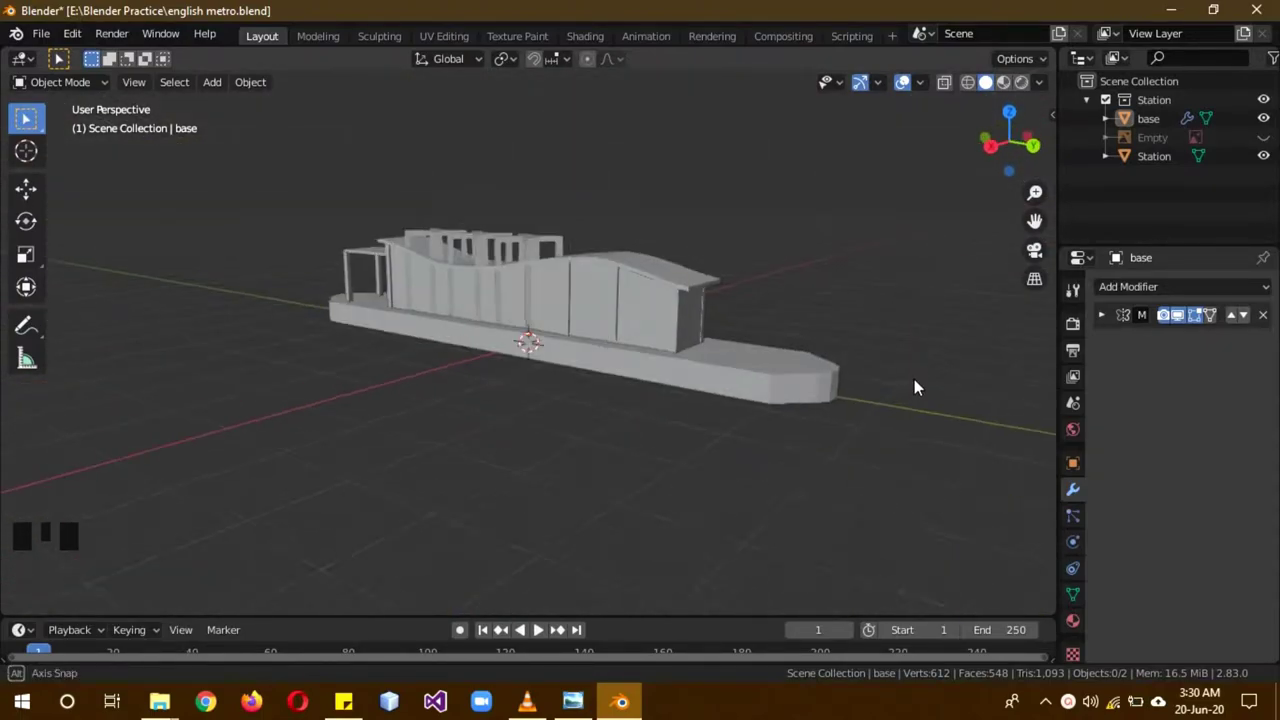
pyautogui.moveTo(718, 414); pyautogui.dragTo(607, 557)
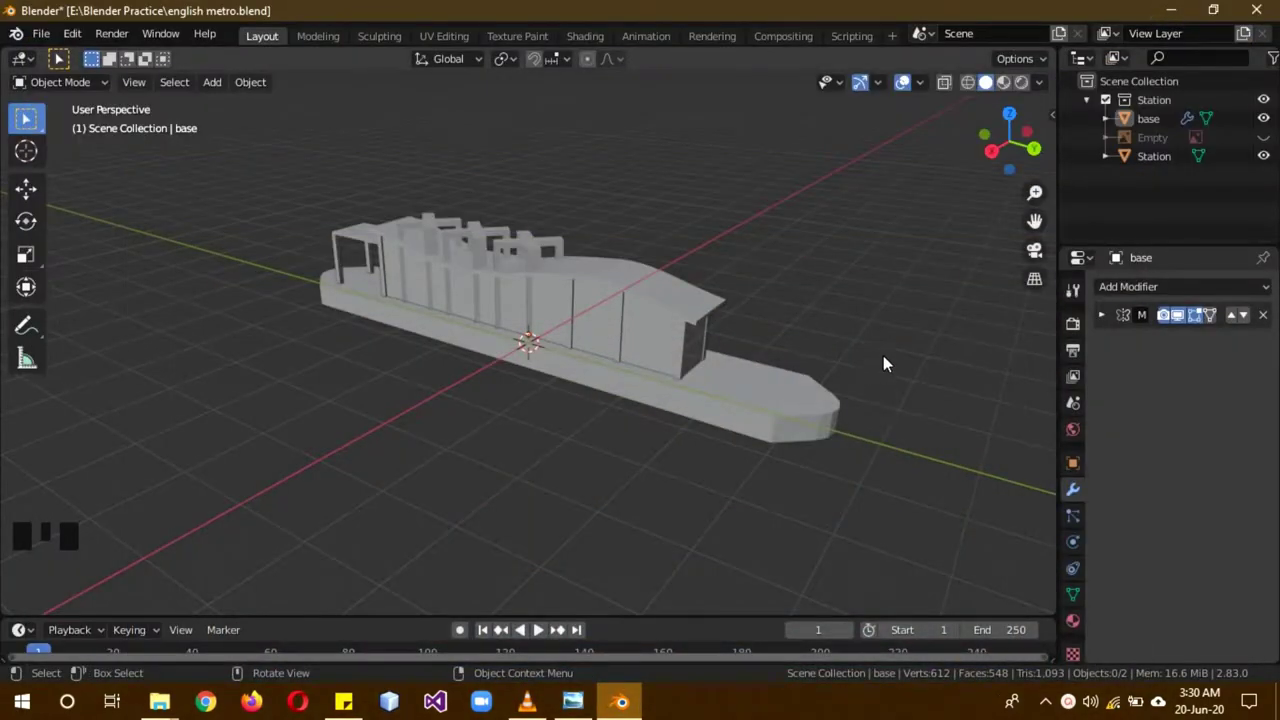
pyautogui.moveTo(890, 362); pyautogui.dragTo(761, 384)
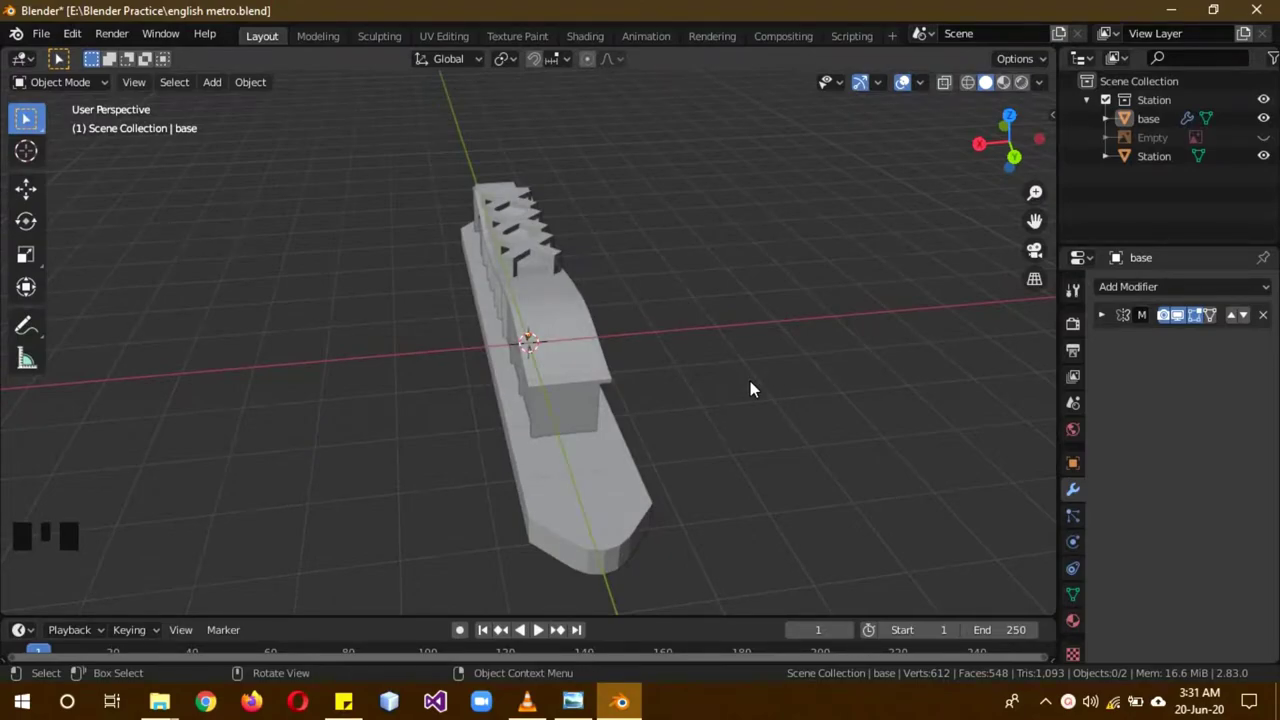
pyautogui.scroll(-3)
pyautogui.moveTo(1144, 177); pyautogui.dragTo(1181, 174)
pyautogui.click(1181, 174)
pyautogui.moveTo(1181, 174); pyautogui.dragTo(1198, 180)
pyautogui.click(1176, 184)
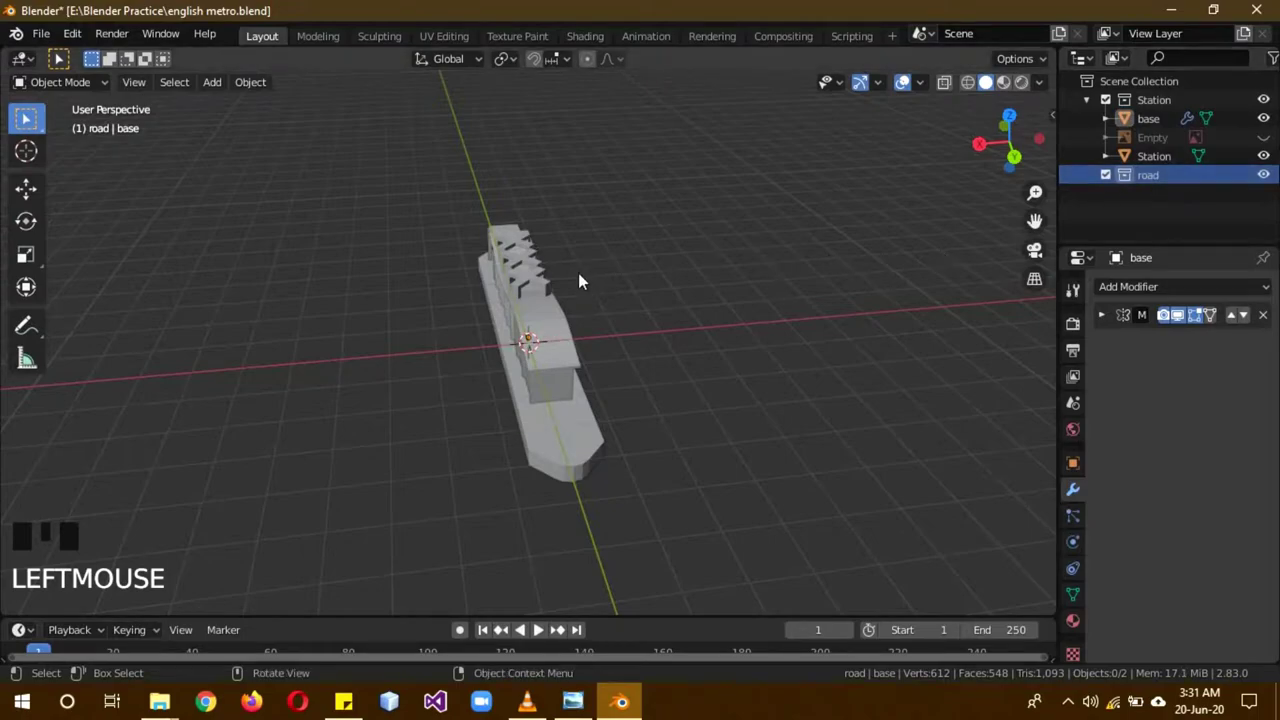
pyautogui.click(1274, 109)
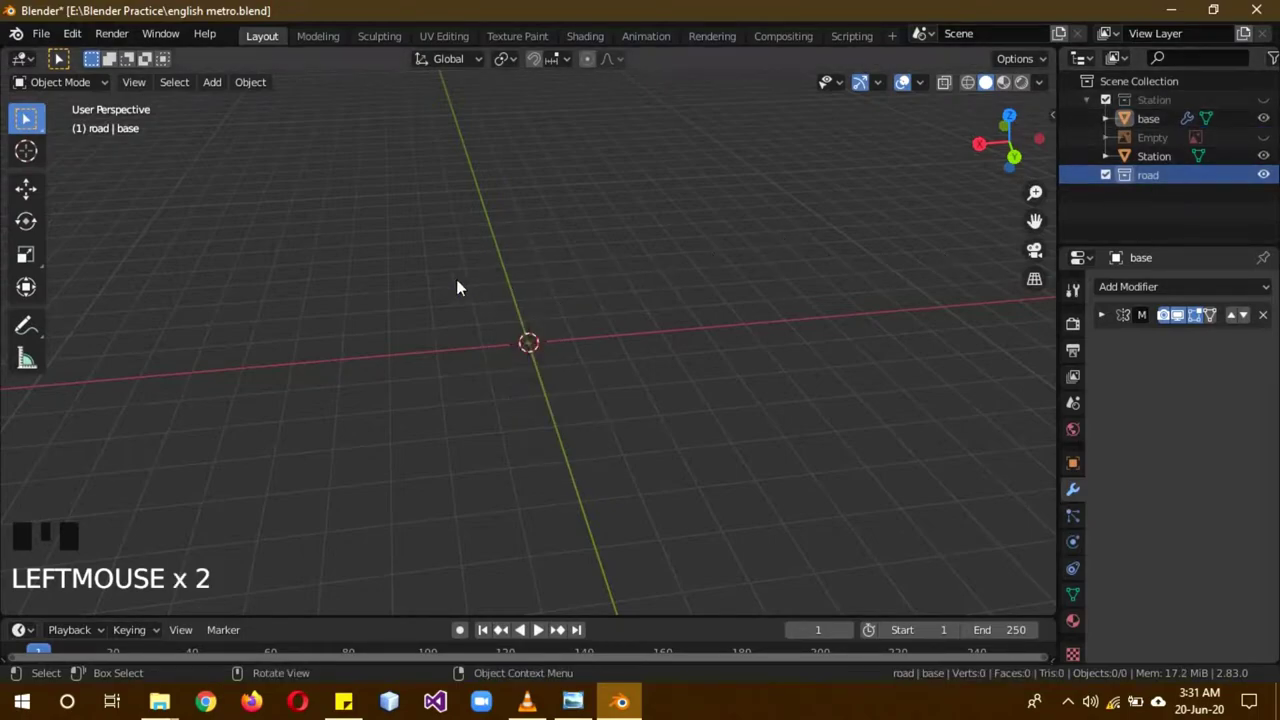
# Step: Add a cube to the road collection, flatten it along Z and enter Edit Mode
pyautogui.press('shift+a')
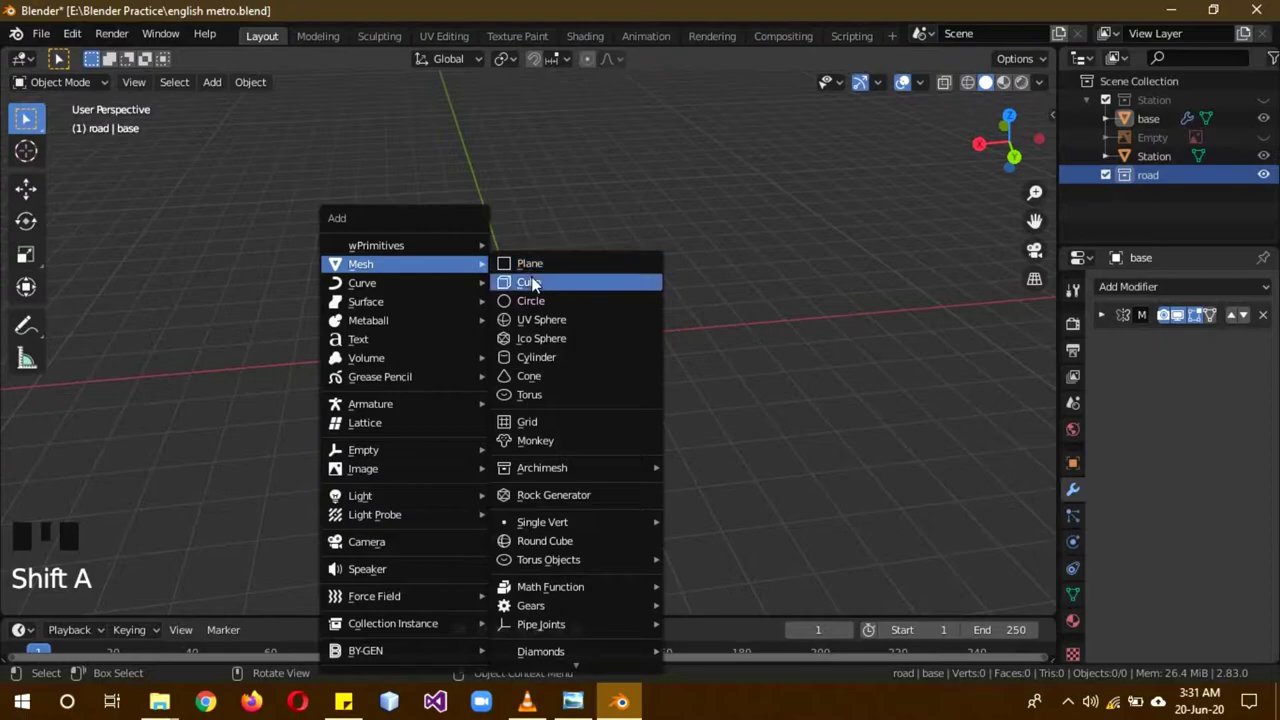
pyautogui.scroll(3)
pyautogui.press('s')
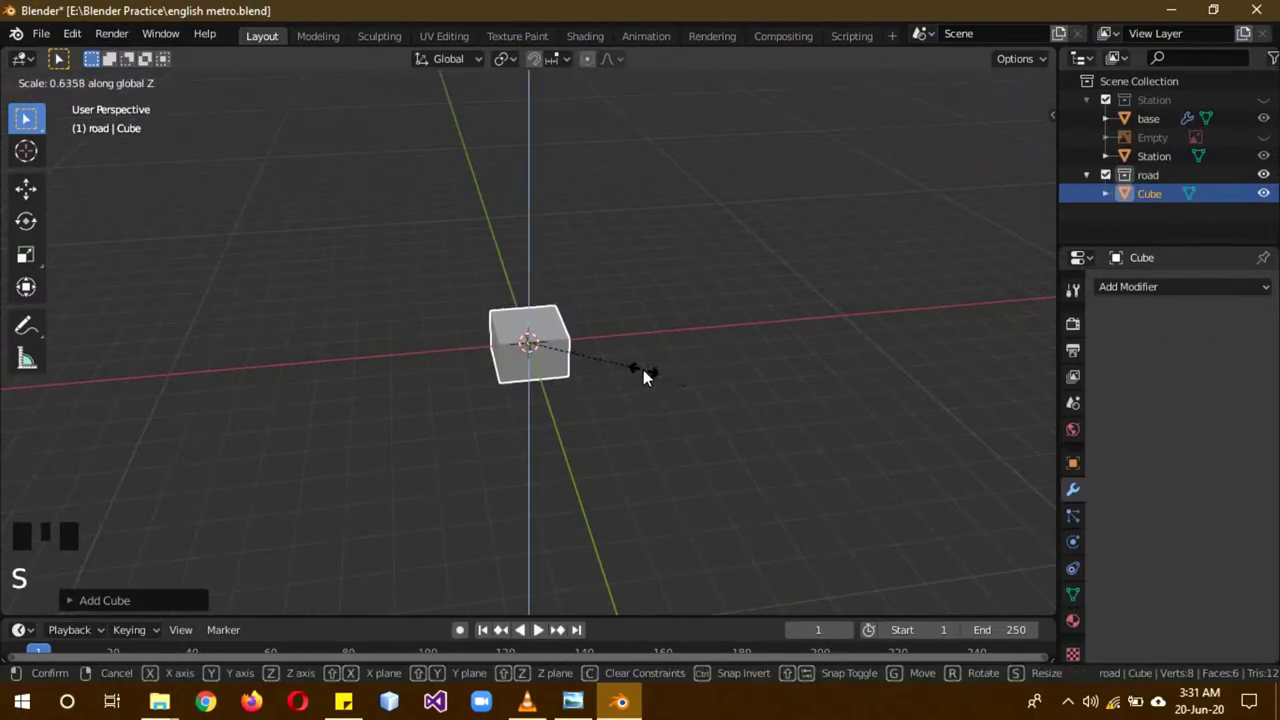
pyautogui.press('b')
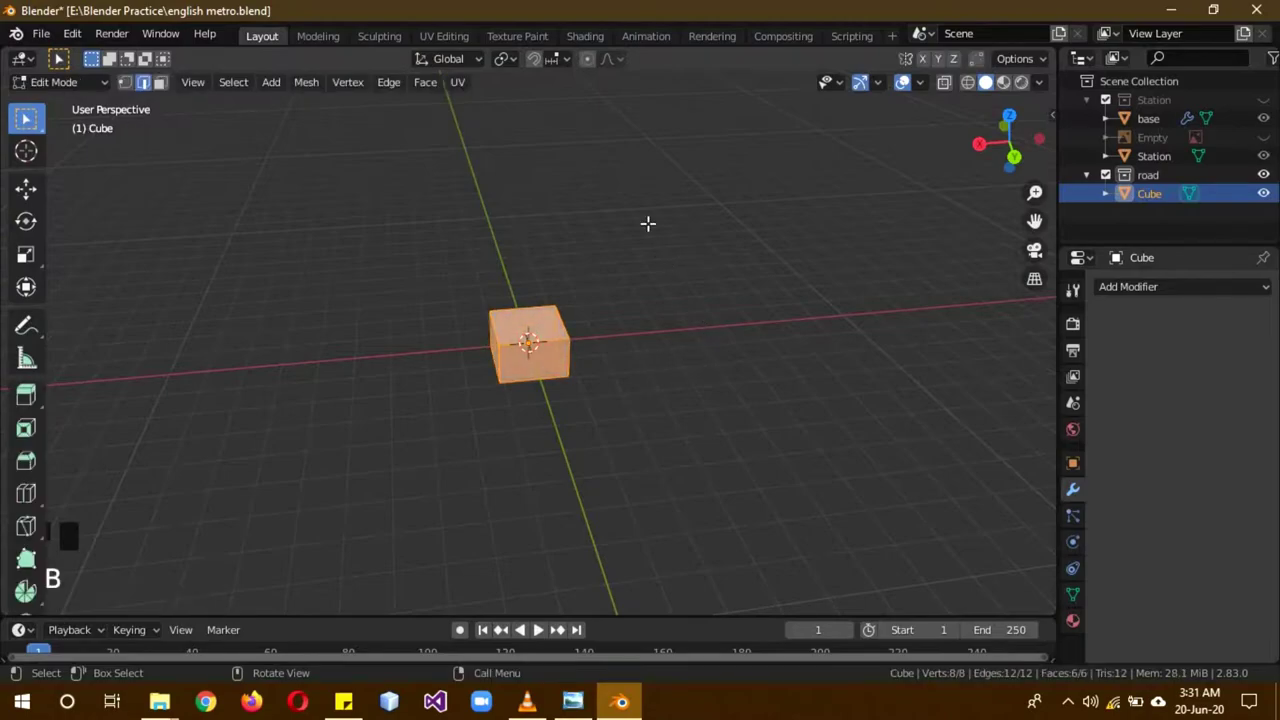
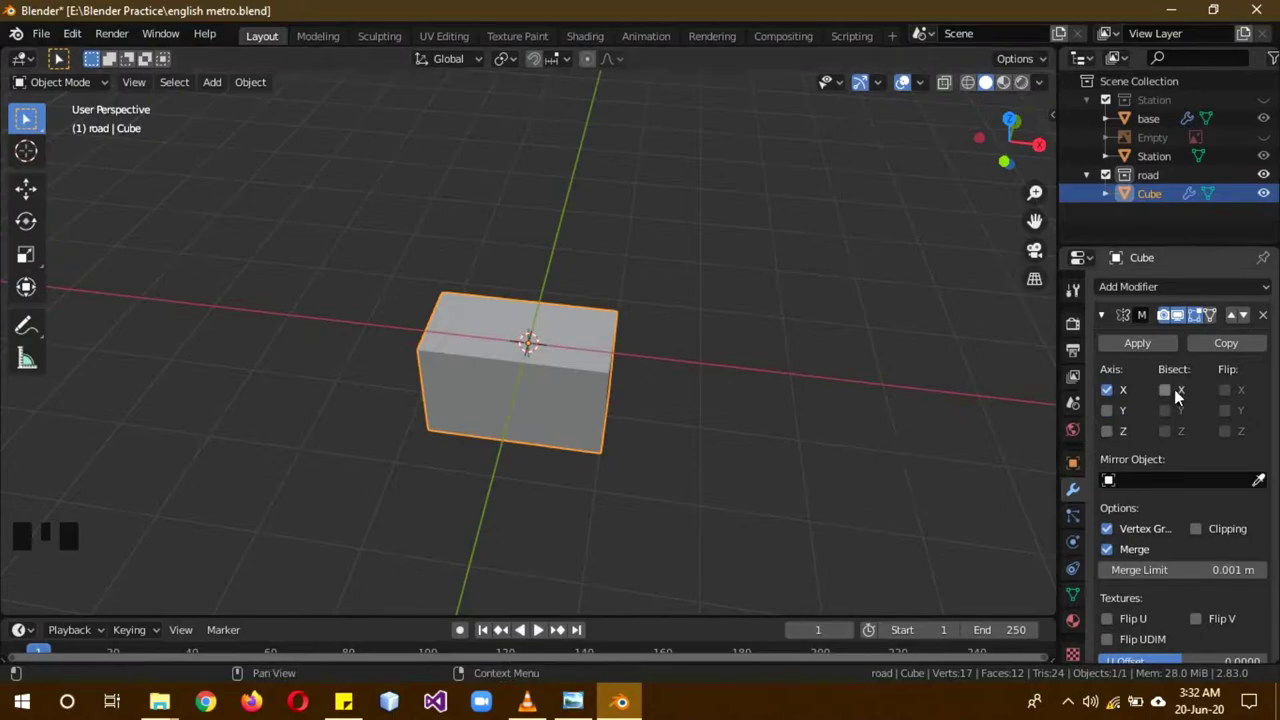
# Step: Enable Clipping on the Mirror modifier and unhide the Station collection
pyautogui.click(1118, 415)
pyautogui.moveTo(763, 358); pyautogui.dragTo(1203, 539)
pyautogui.click(1203, 539)
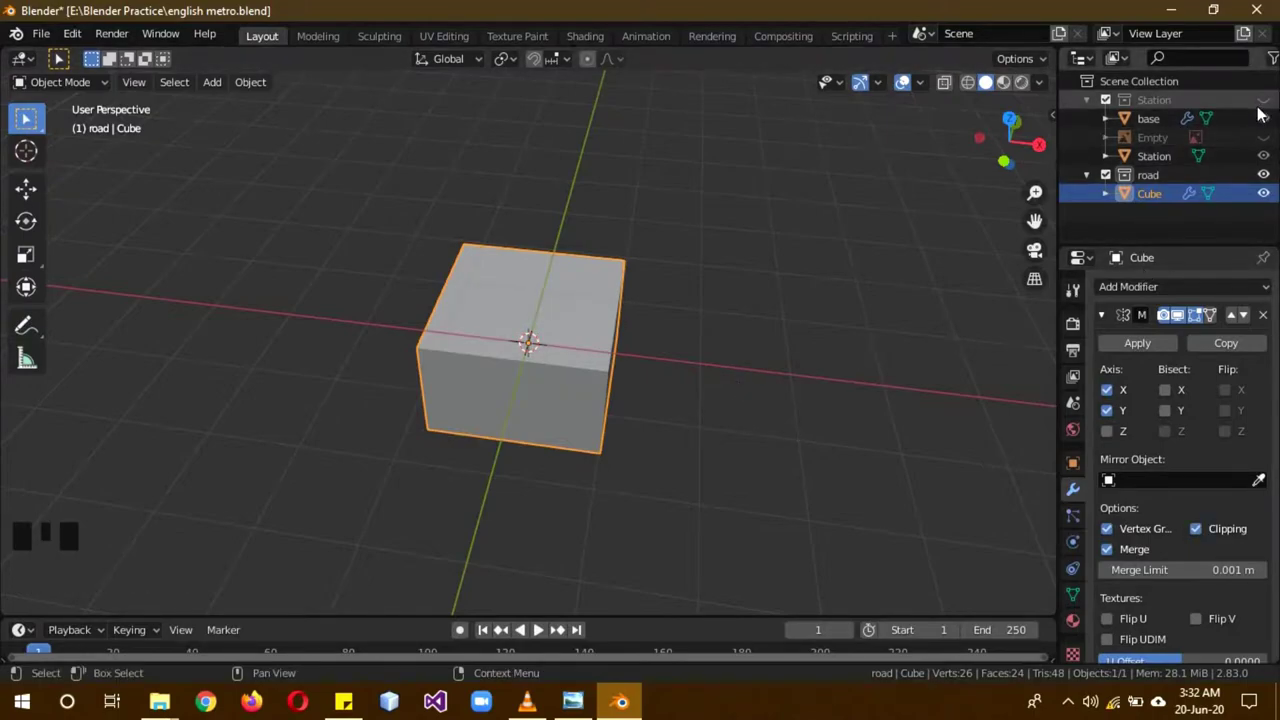
pyautogui.click(1266, 112)
pyautogui.scroll(-3)
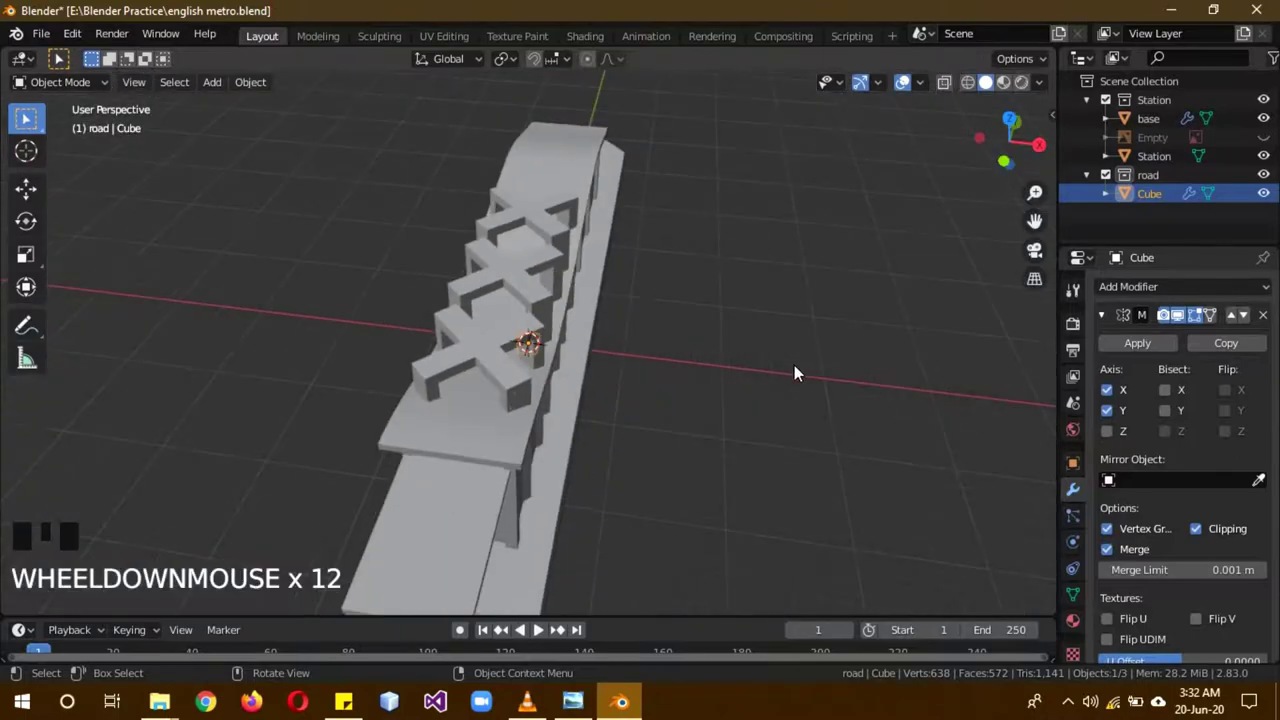
# Step: Move the station and its base about 6.2 m up along Z, then view from the top
pyautogui.moveTo(805, 370); pyautogui.dragTo(609, 263)
pyautogui.click(609, 263)
pyautogui.click(619, 348)
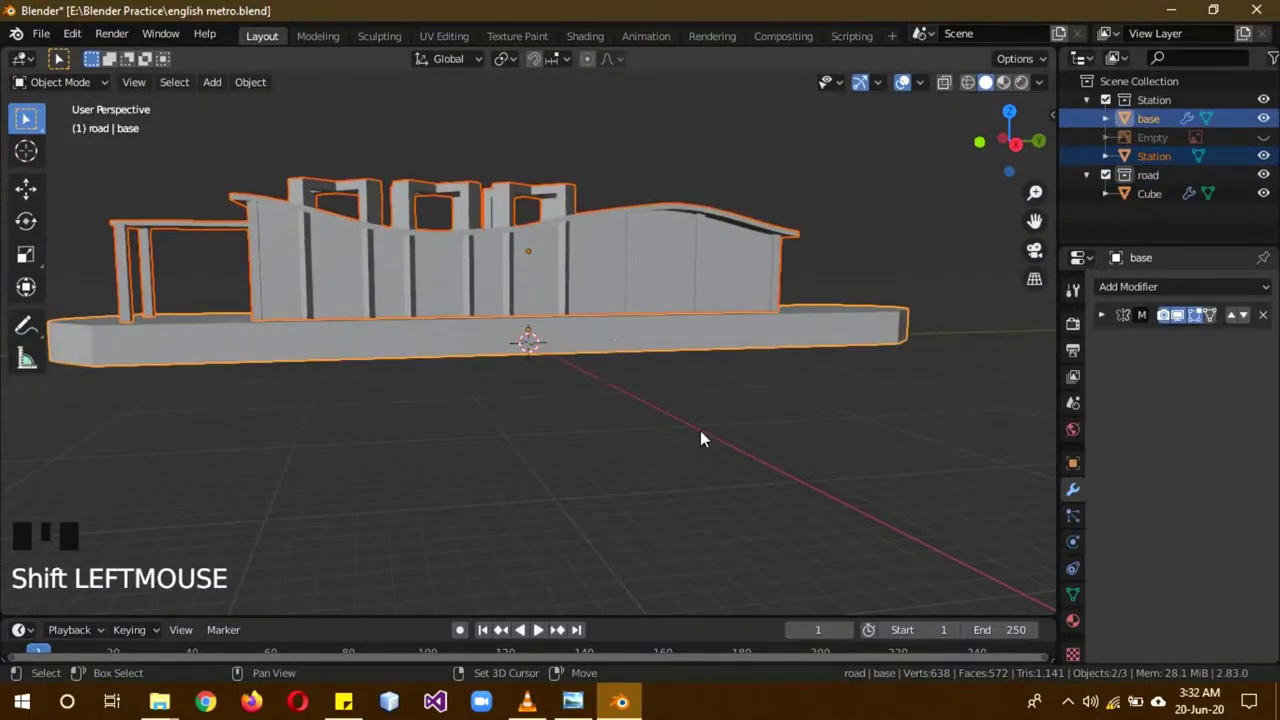
pyautogui.press('g')
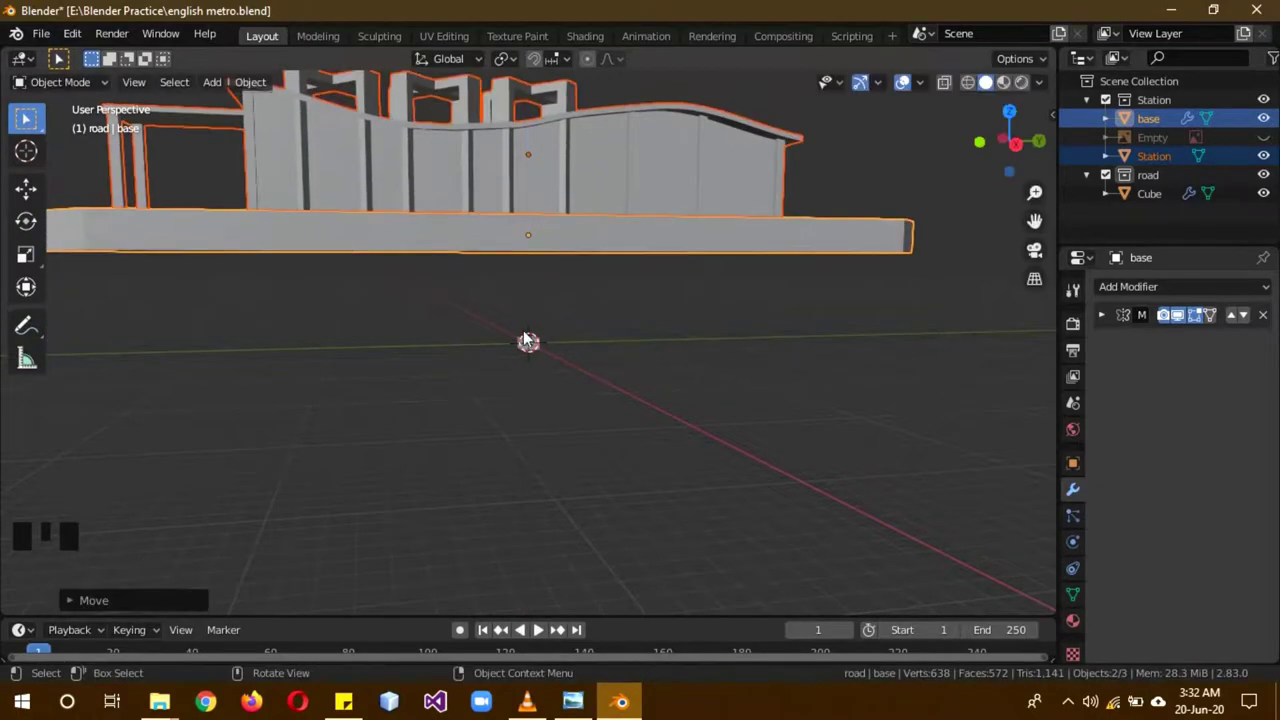
pyautogui.click(531, 348)
pyautogui.press('z')
pyautogui.moveTo(625, 416); pyautogui.dragTo(788, 535)
pyautogui.press('KP_7')
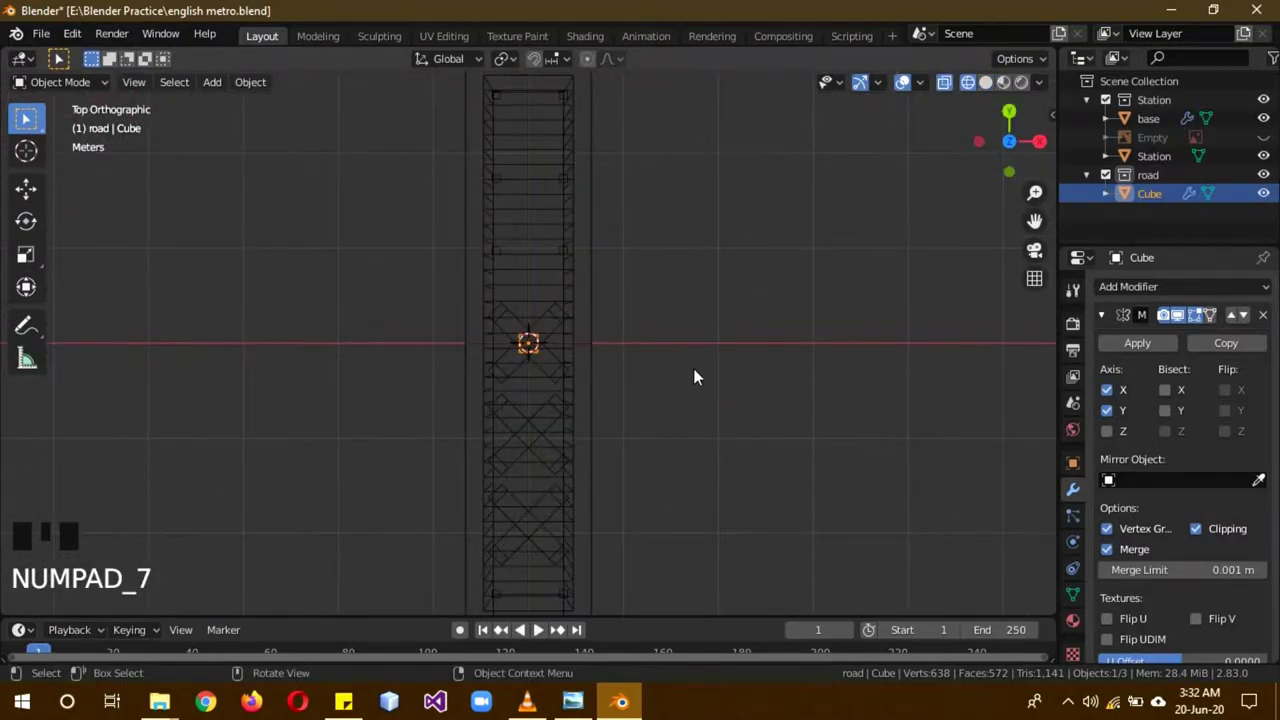
# Step: Rename the cube to 'road' in the Outliner and enter Edit Mode on its mesh
pyautogui.press('a')
pyautogui.press('a')
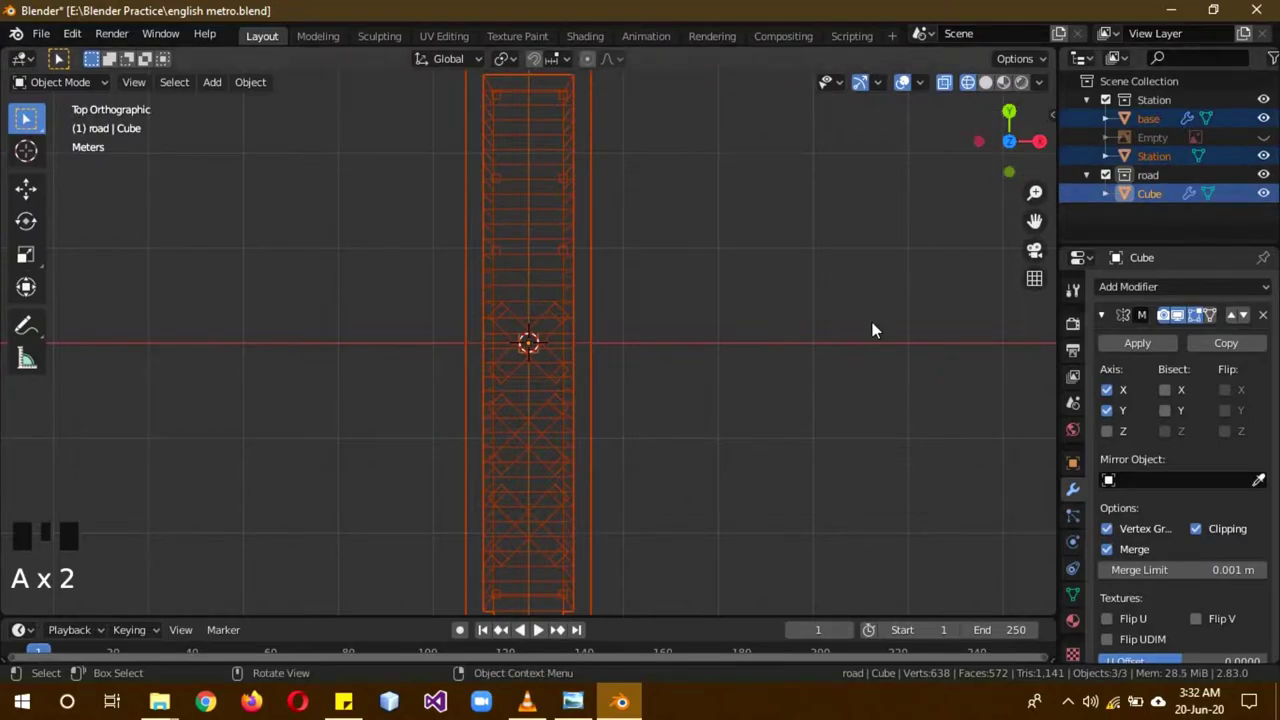
pyautogui.press('a')
pyautogui.click(1156, 197)
pyautogui.click(1161, 205)
pyautogui.moveTo(1161, 205); pyautogui.dragTo(714, 263)
pyautogui.press('b')
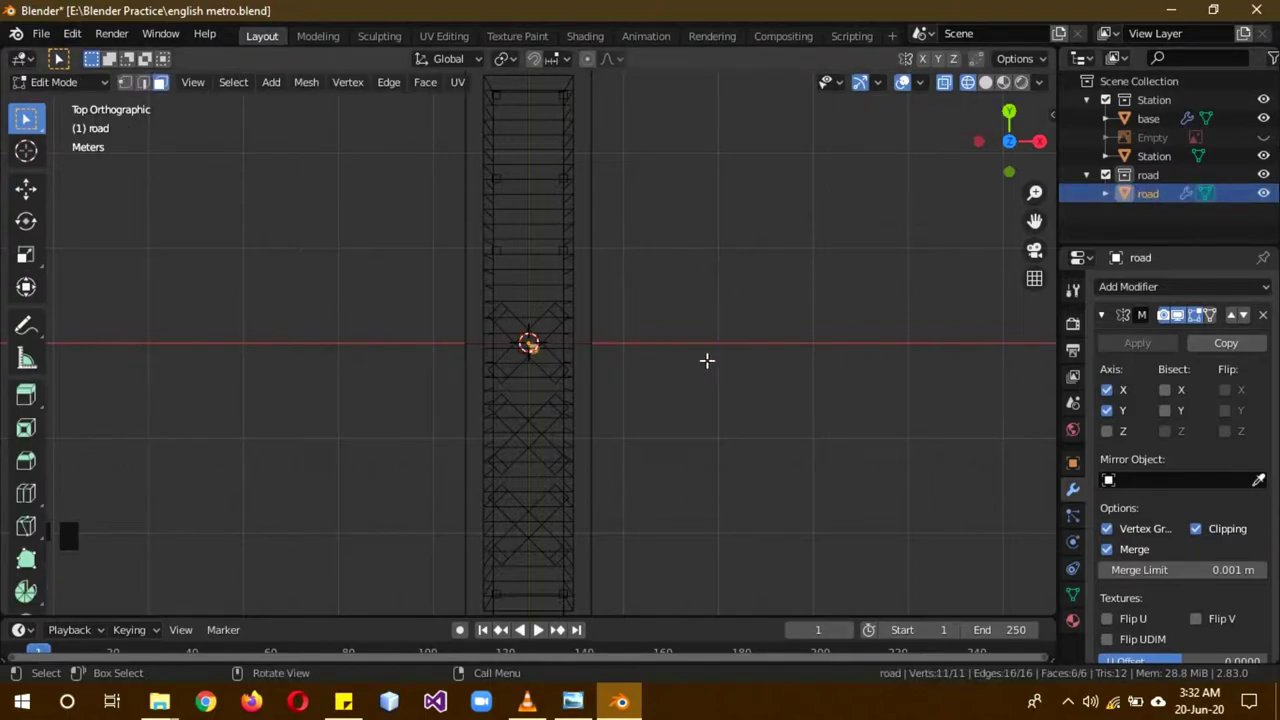
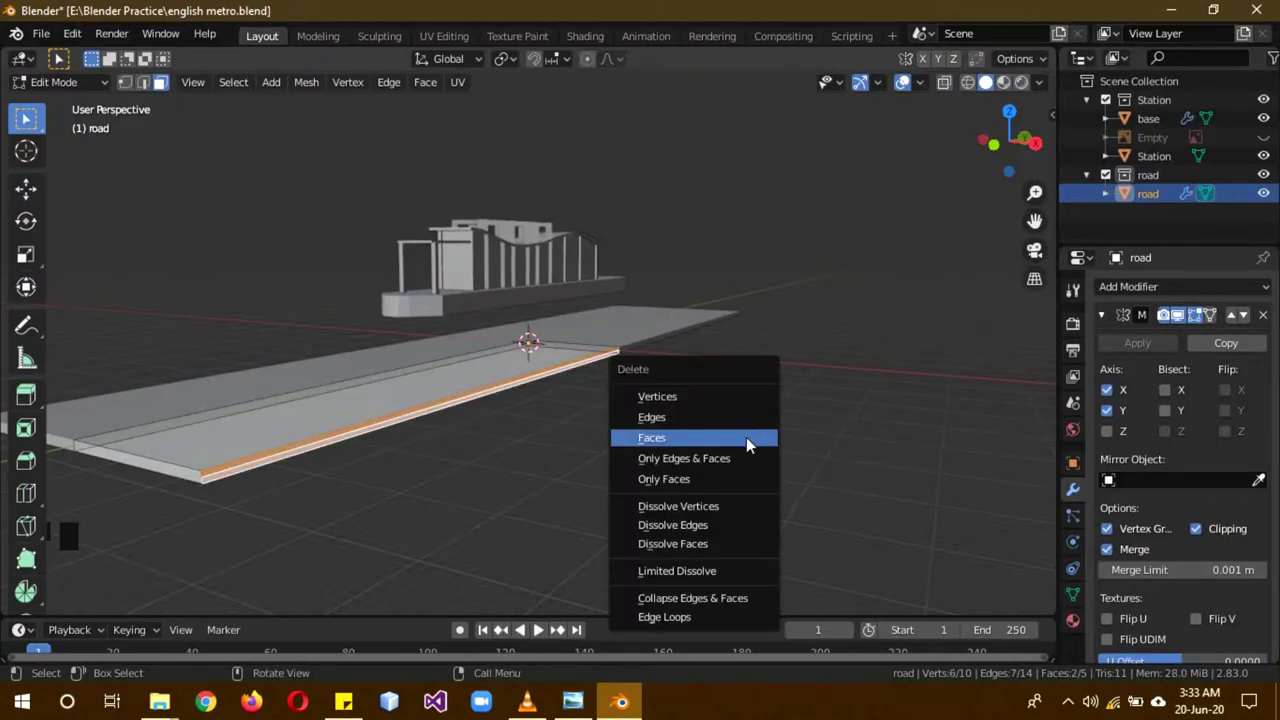
# Step: Delete the selected extra faces of the road mesh
pyautogui.click(131, 78)
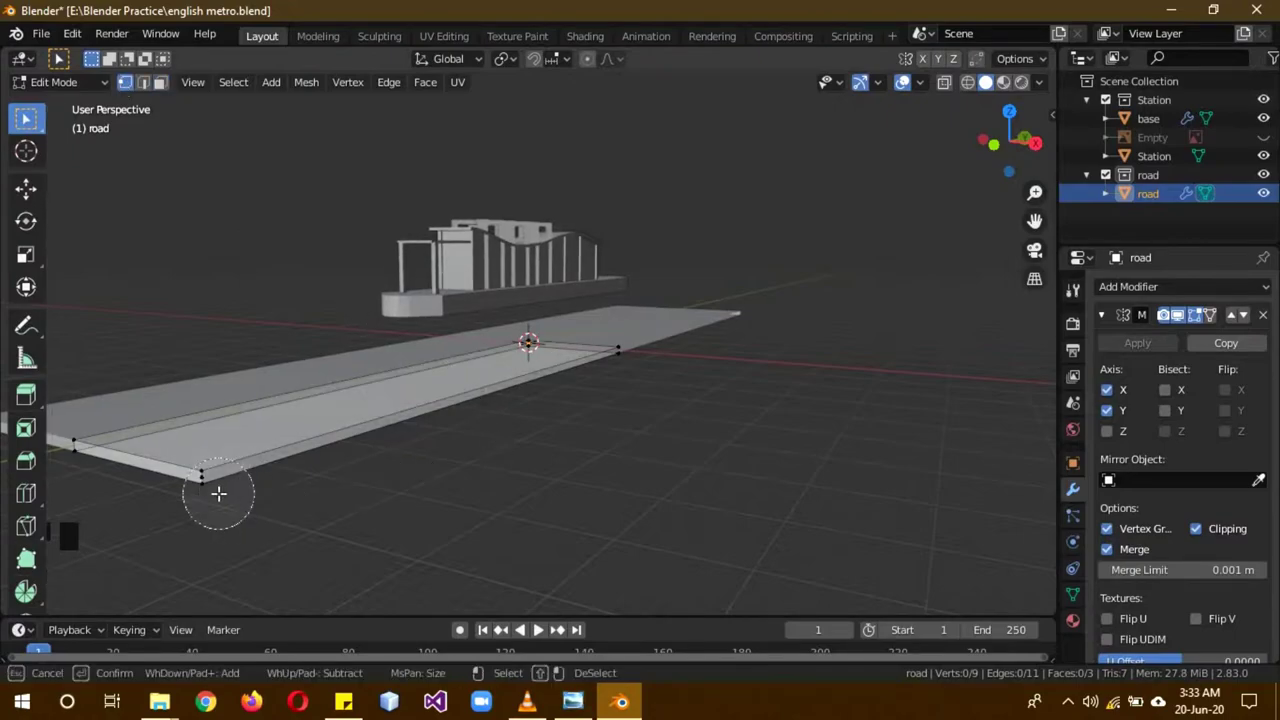
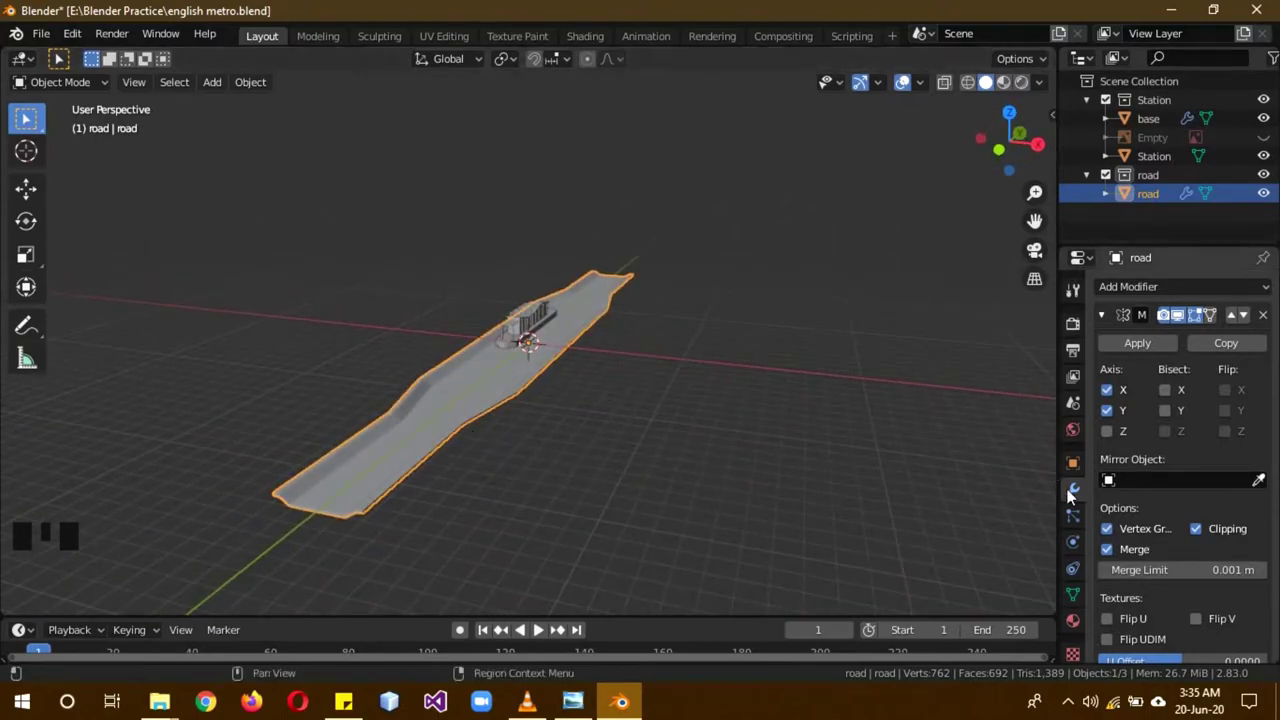
# Step: Create material 'road base color' with a black Base Color and add a slot using 'base'
pyautogui.click(1116, 321)
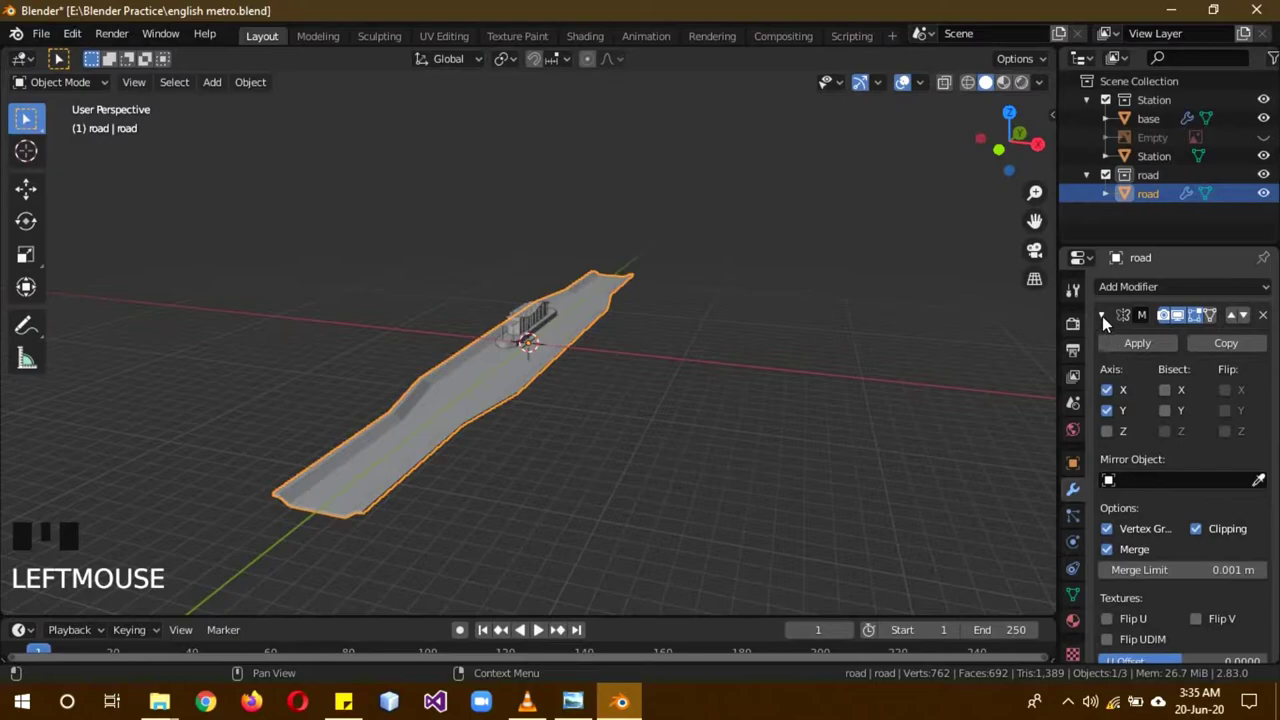
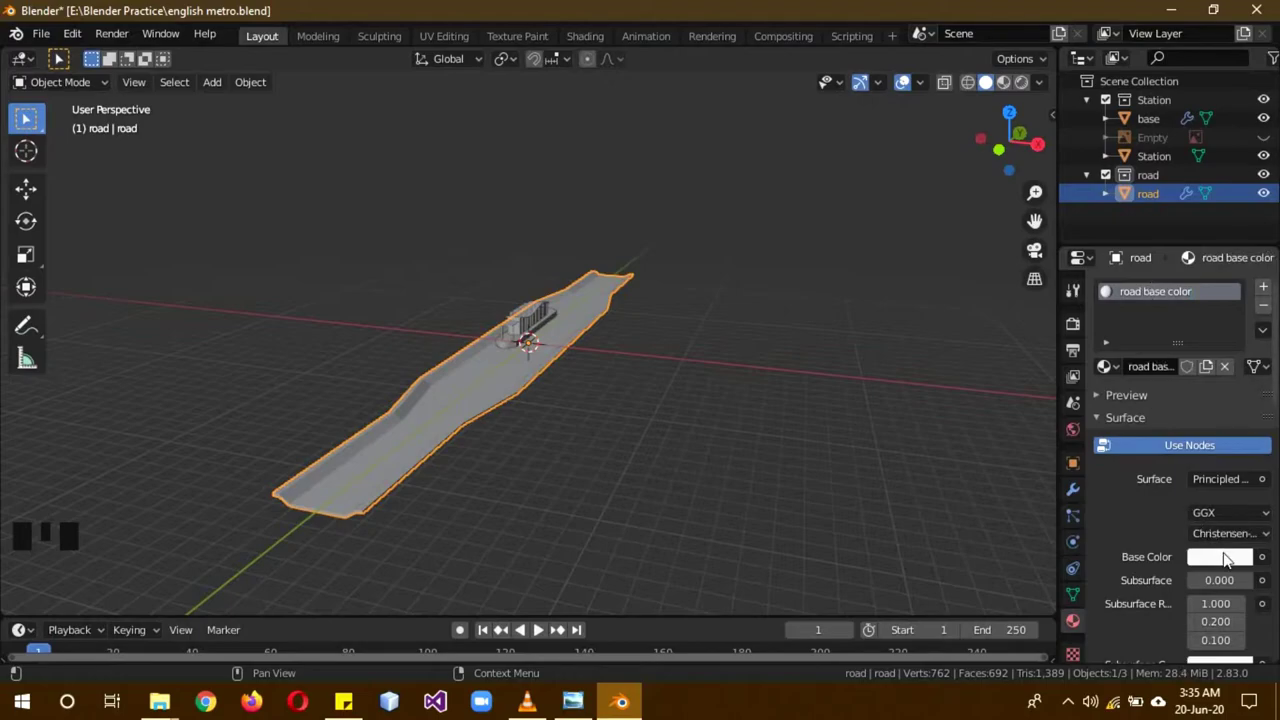
pyautogui.click(1233, 562)
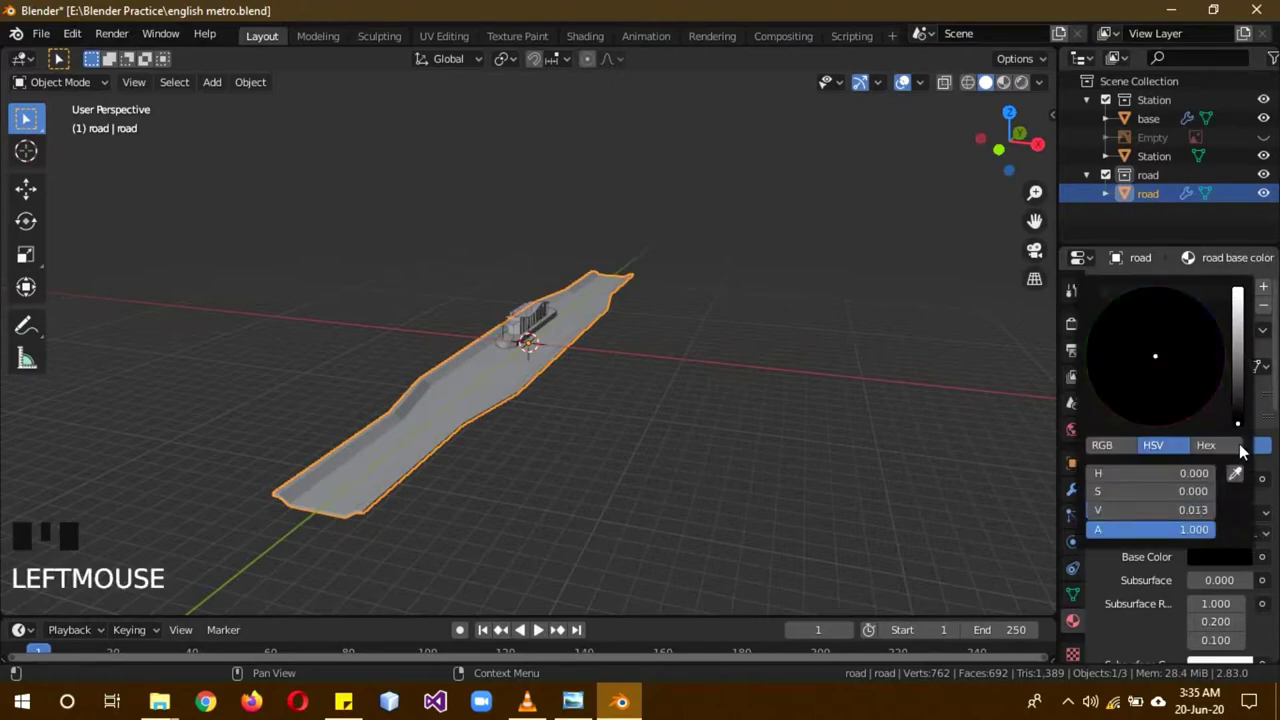
pyautogui.moveTo(1272, 289); pyautogui.dragTo(1241, 556)
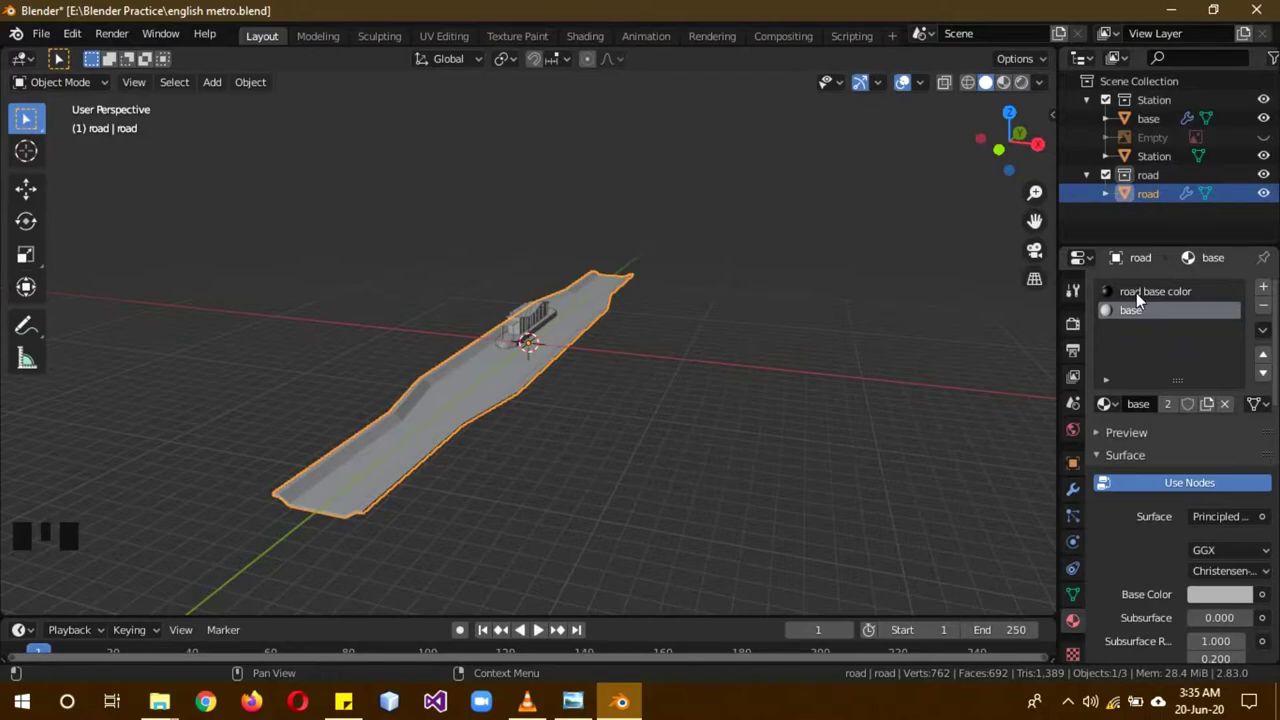
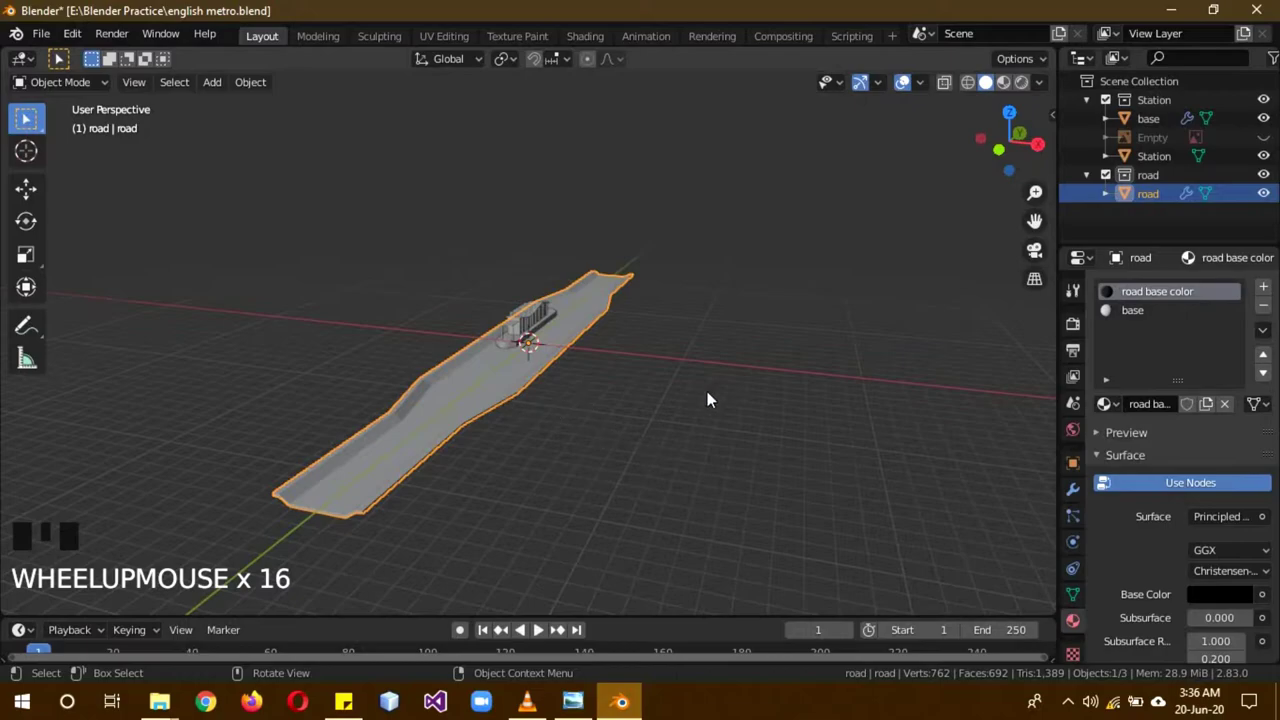
# Step: Switch viewport shading, enter Edit Mode and select the road deck's side faces
pyautogui.press('z')
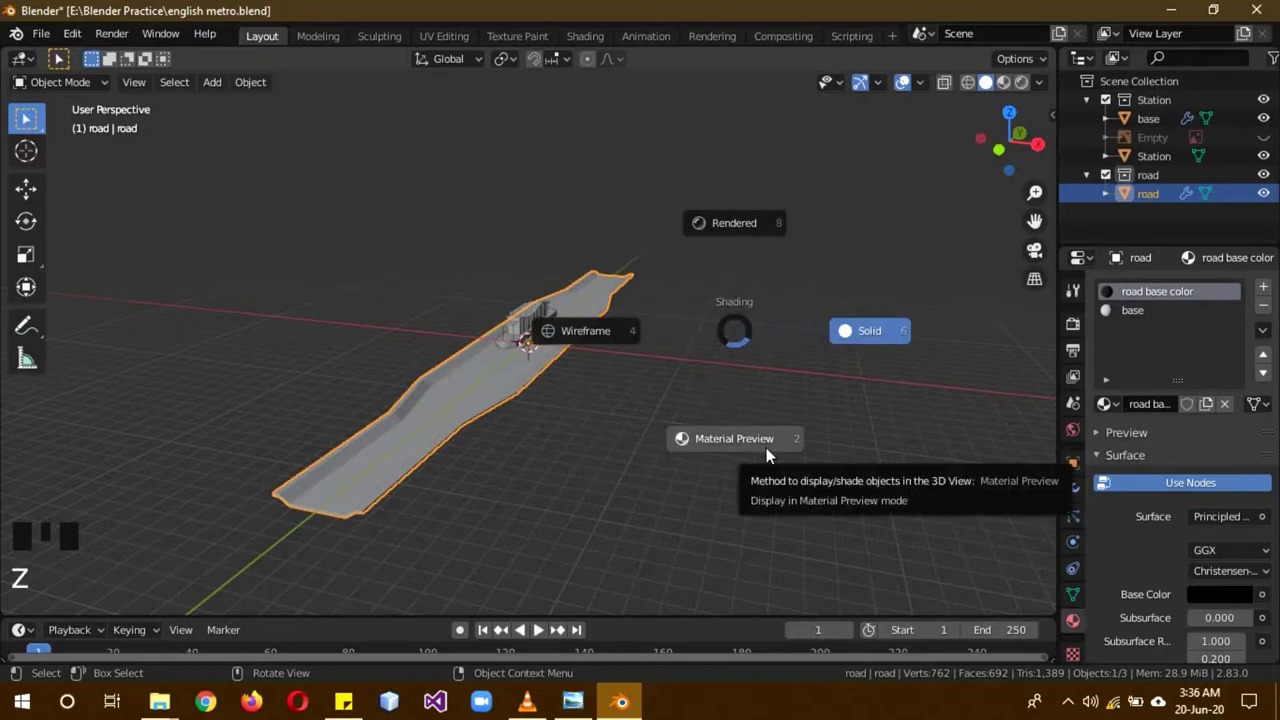
pyautogui.scroll(3)
pyautogui.scroll(-3)
pyautogui.moveTo(712, 454); pyautogui.dragTo(696, 470)
pyautogui.scroll(-3)
pyautogui.press('b')
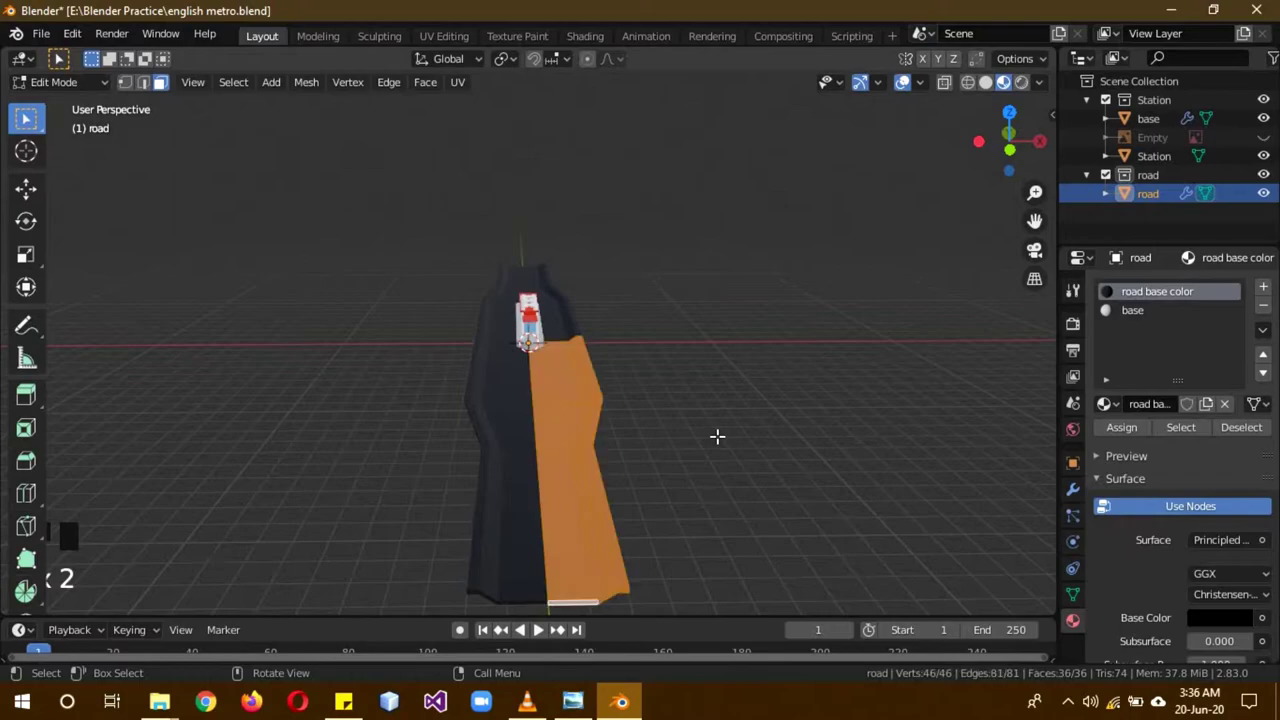
pyautogui.click(1132, 319)
pyautogui.click(1141, 426)
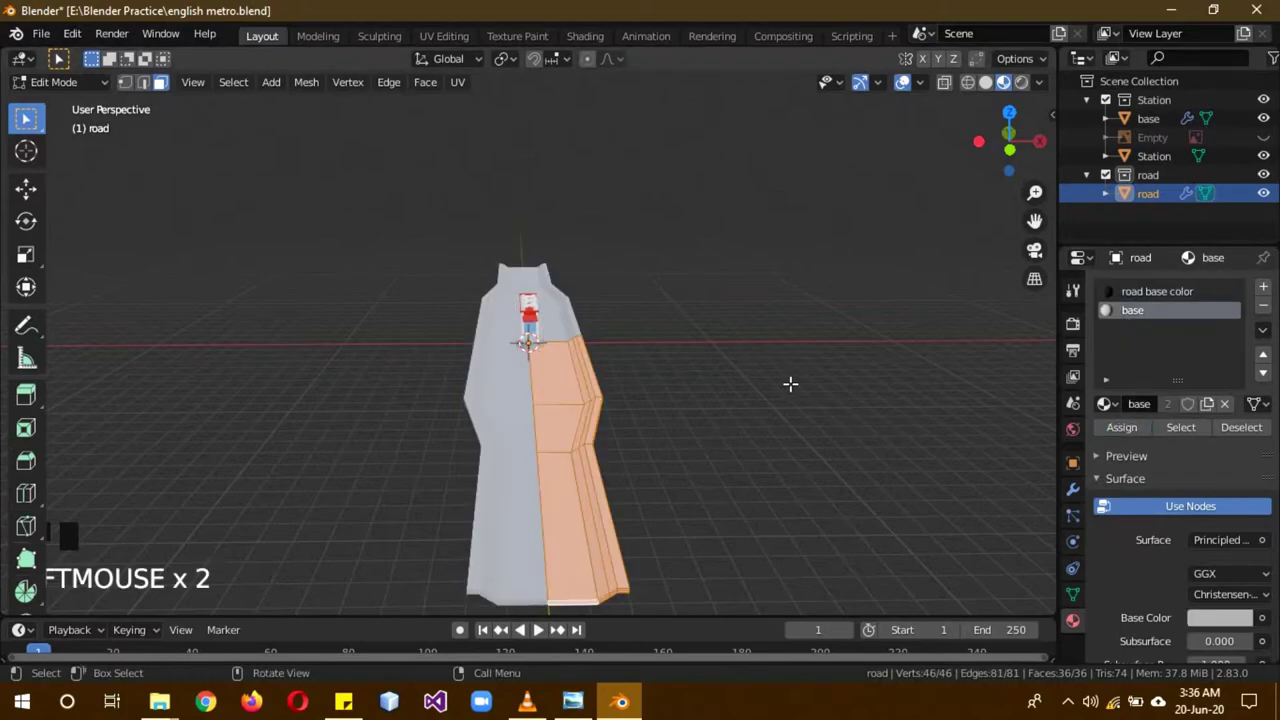
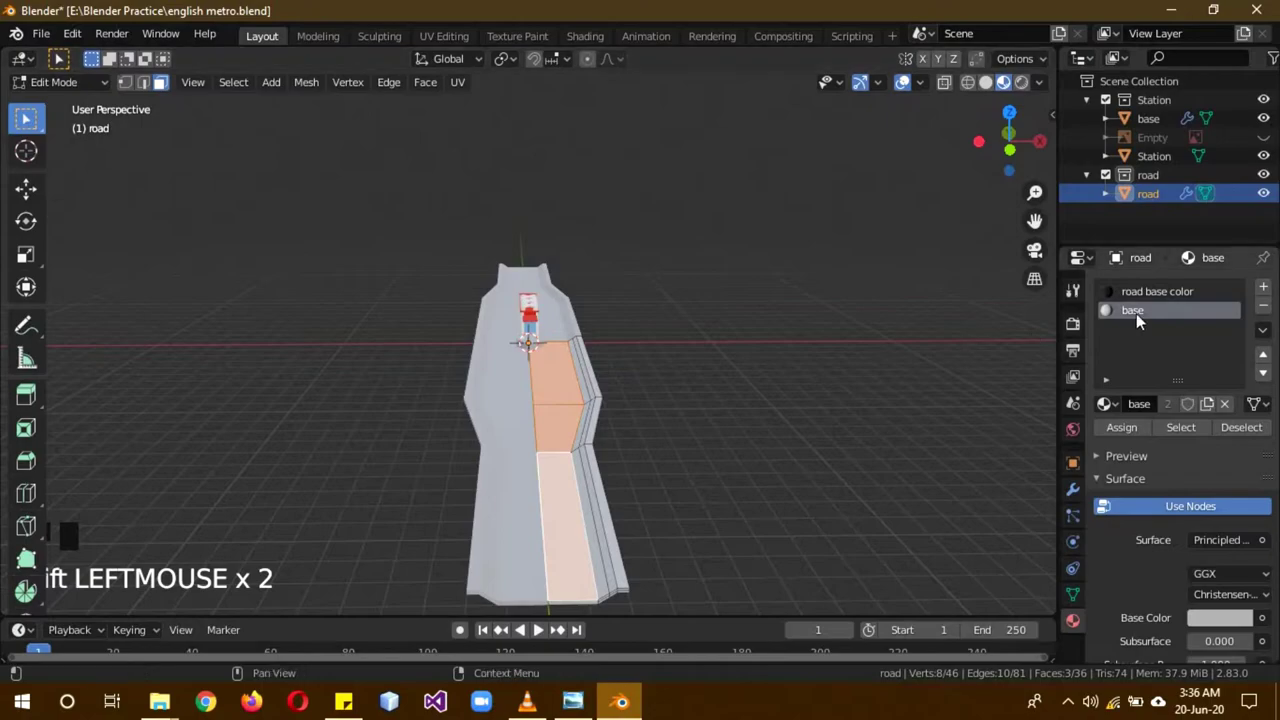
# Step: Assign the light 'base' material to the selected faces and return to Object Mode
pyautogui.click(1144, 297)
pyautogui.click(1142, 434)
pyautogui.press('Tab')
pyautogui.moveTo(729, 410); pyautogui.dragTo(903, 346)
pyautogui.press('KP_3')
# Step: Raise the road deck about 9.3 m along Z in side view
pyautogui.scroll(3)
pyautogui.press('g')
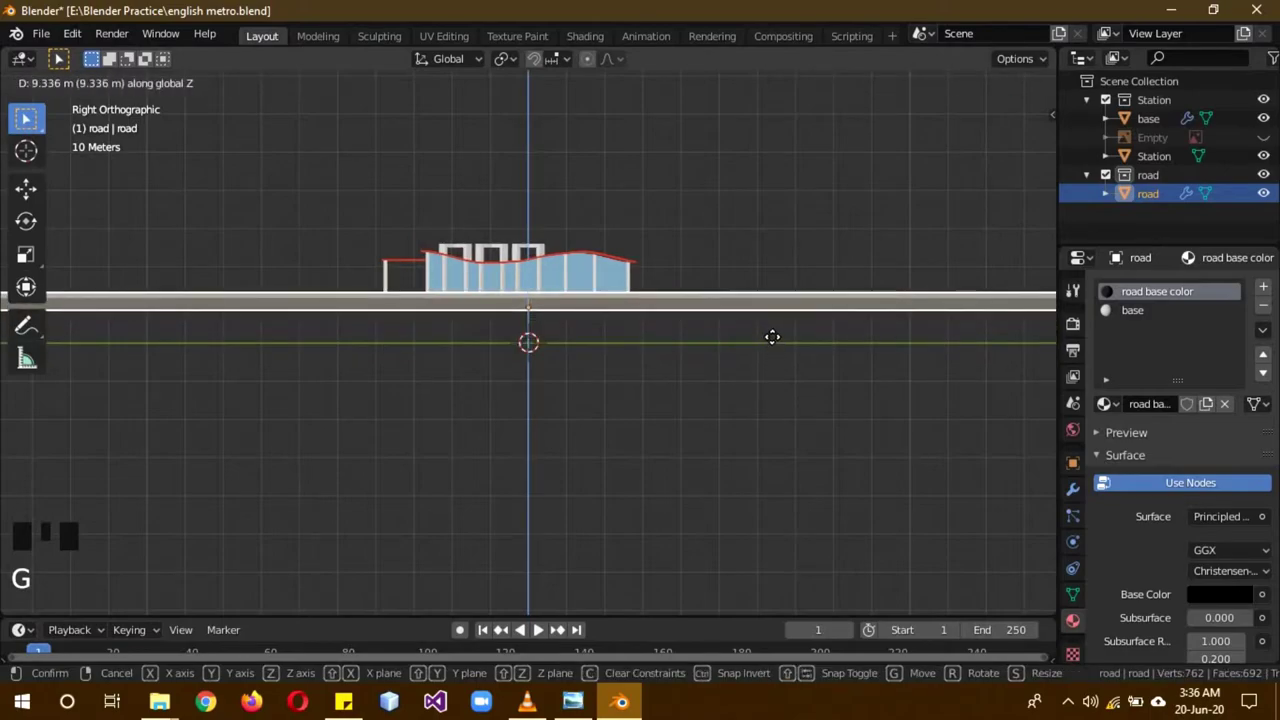
pyautogui.moveTo(789, 352); pyautogui.dragTo(680, 396)
pyautogui.scroll(-3)
pyautogui.moveTo(675, 420); pyautogui.dragTo(146, 88)
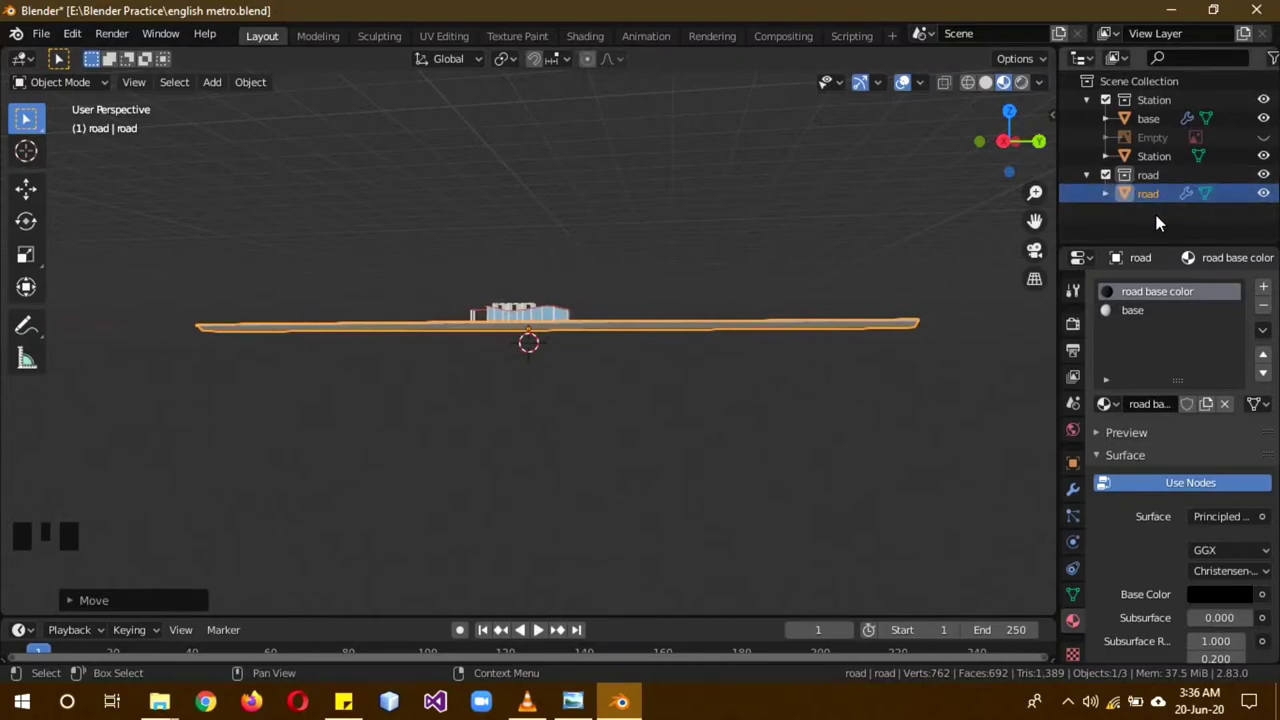
# Step: Hide the Station collection and the road object in the Outliner
pyautogui.click(1264, 100)
pyautogui.moveTo(943, 298); pyautogui.dragTo(961, 287)
pyautogui.click(961, 287)
pyautogui.scroll(3)
pyautogui.moveTo(754, 343); pyautogui.dragTo(435, 236)
# Step: Add a cube named 'pillar 1' and shape it into a tapered pillar with a flared top
pyautogui.press('shift+a')
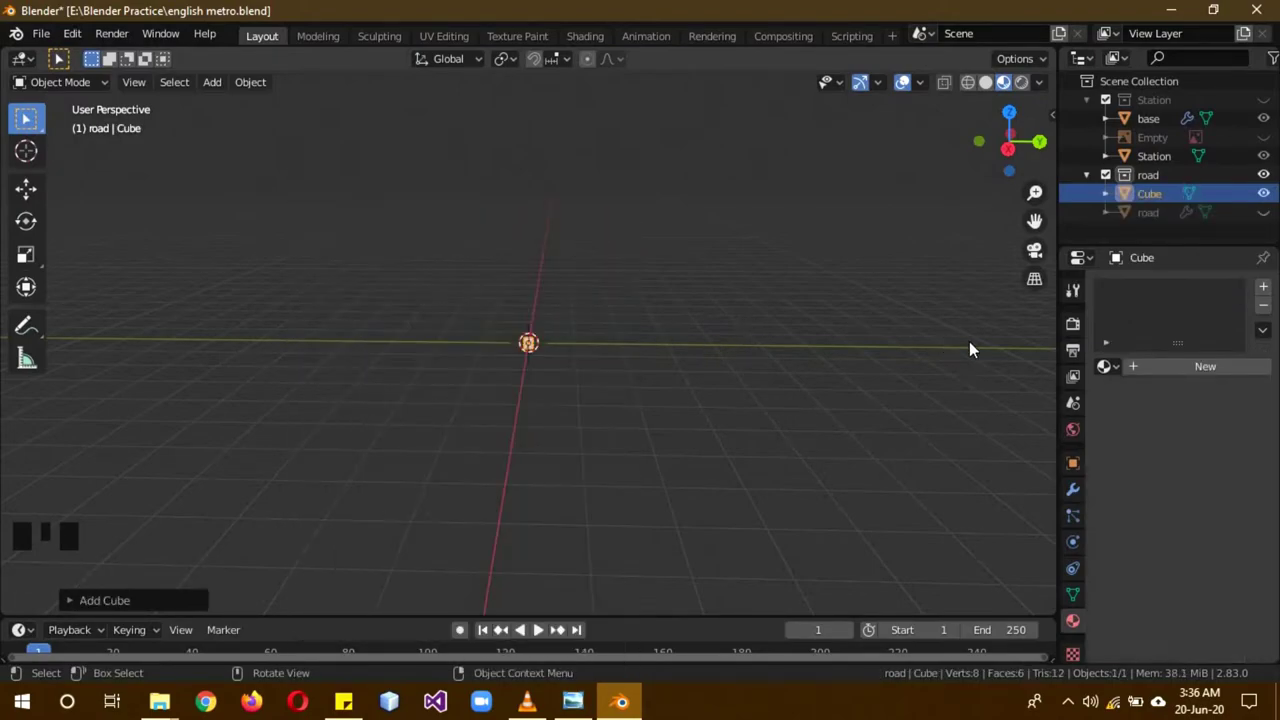
pyautogui.click(1162, 196)
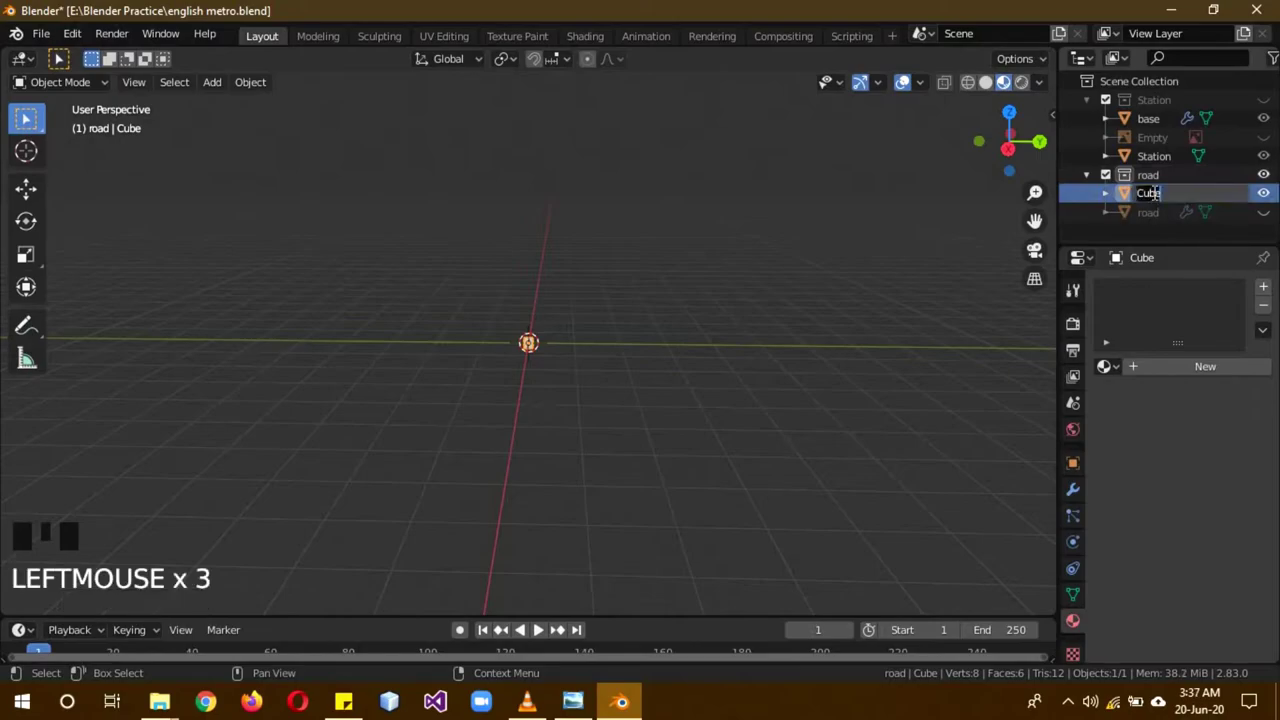
pyautogui.press('l')
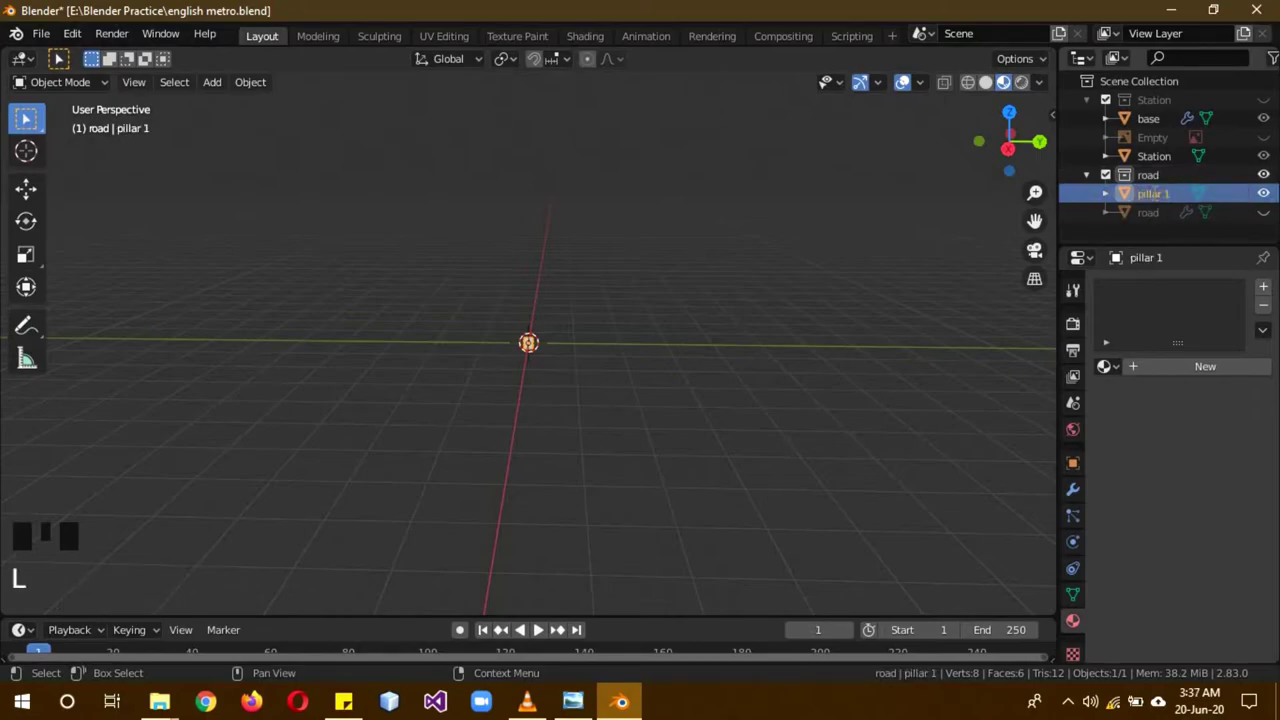
pyautogui.press('KP_1')
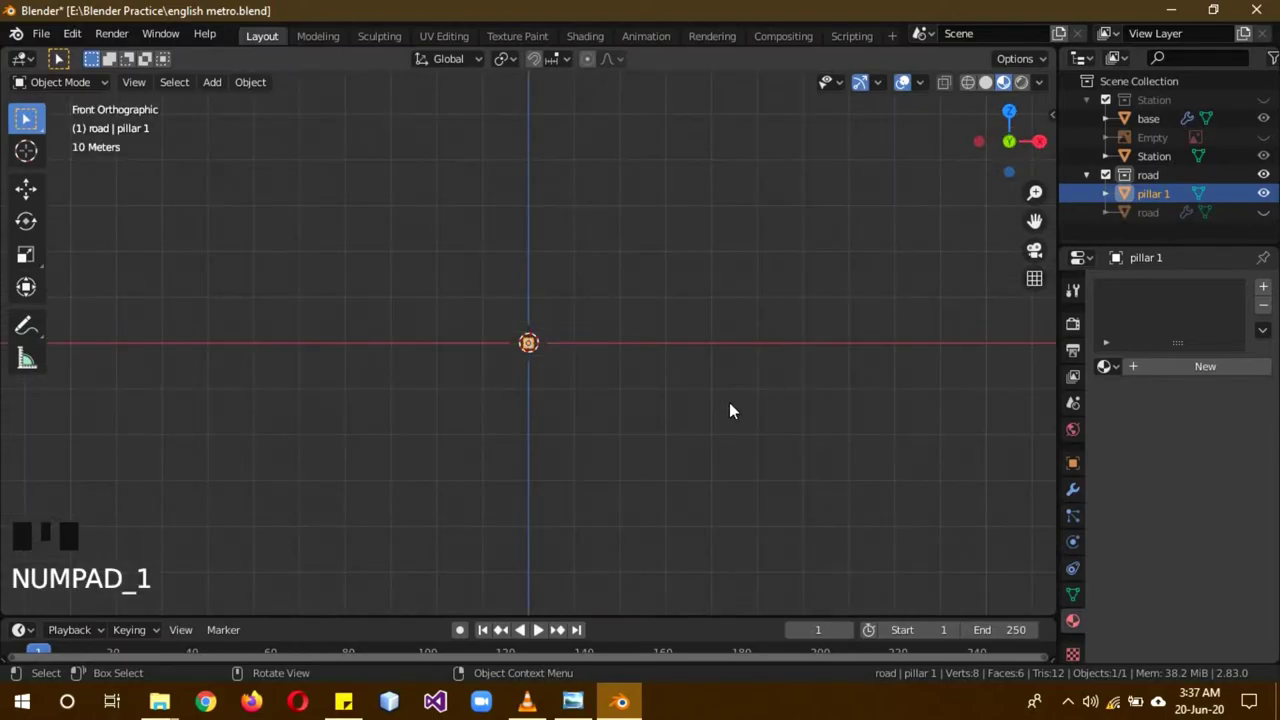
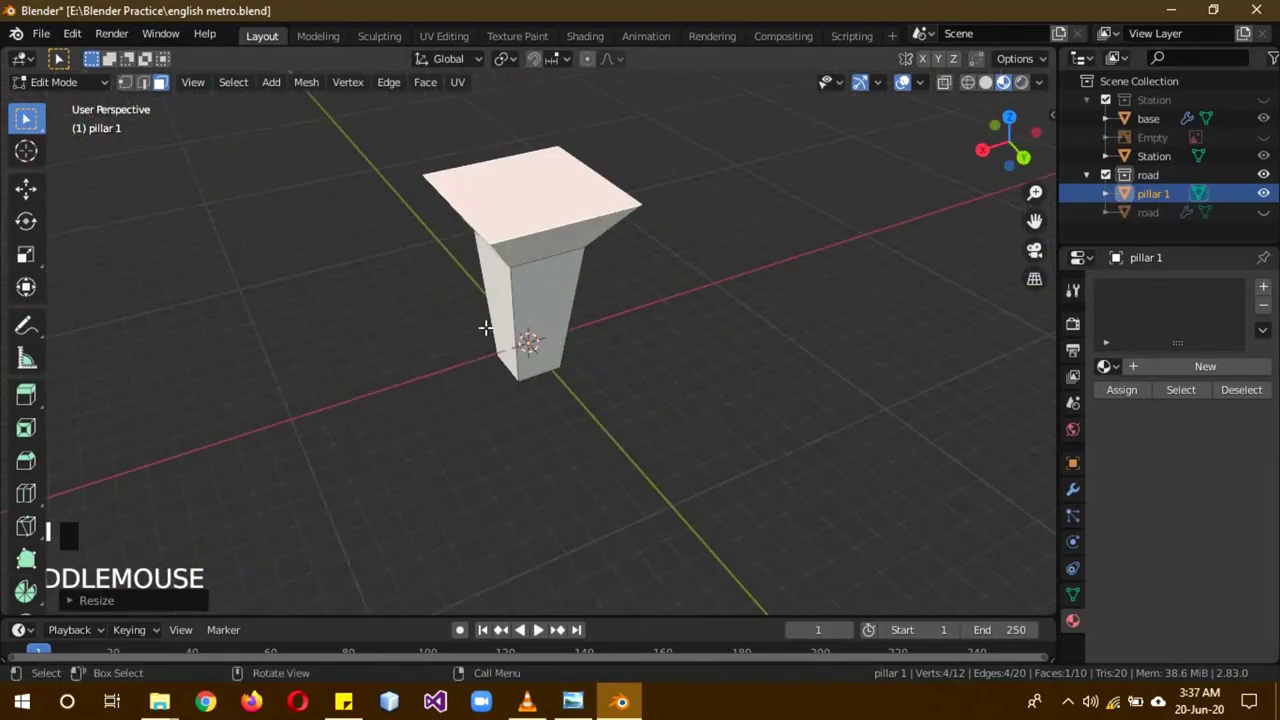
pyautogui.press('Tab')
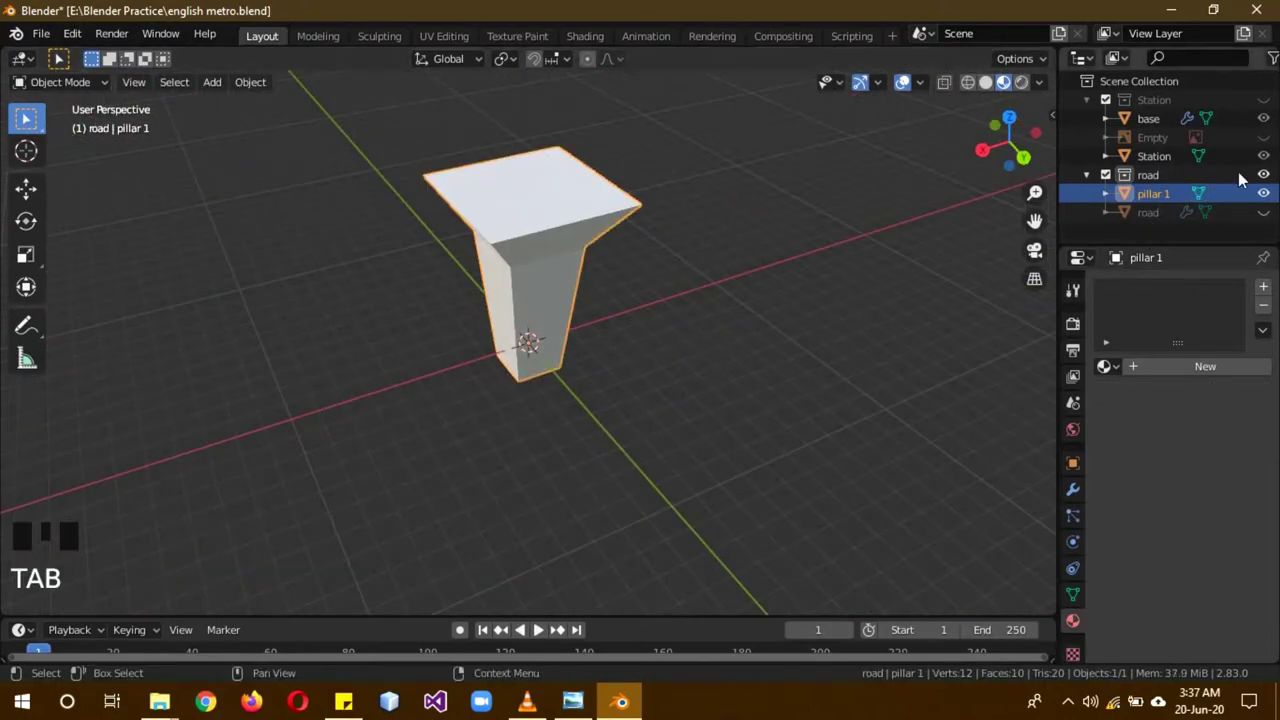
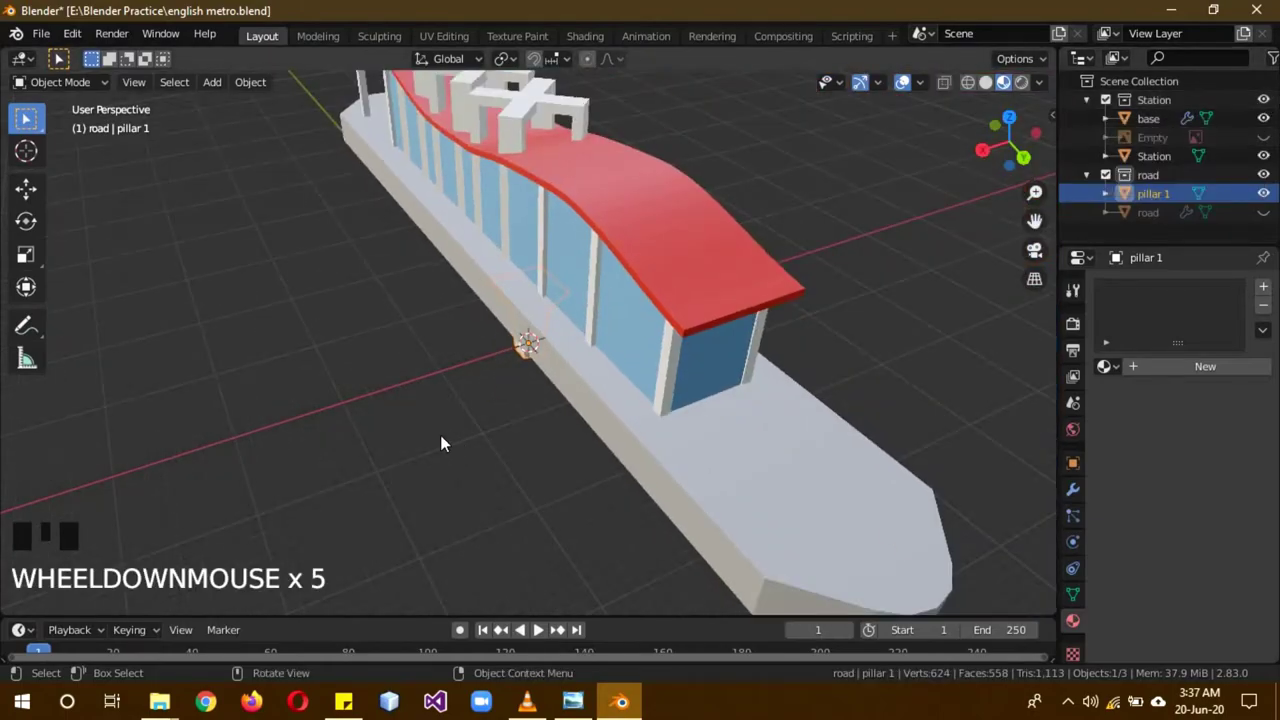
# Step: Unhide the road, stretch pillar 1 taller along Z and move it ~222 m along Y under the deck's far end
pyautogui.press('KP_3')
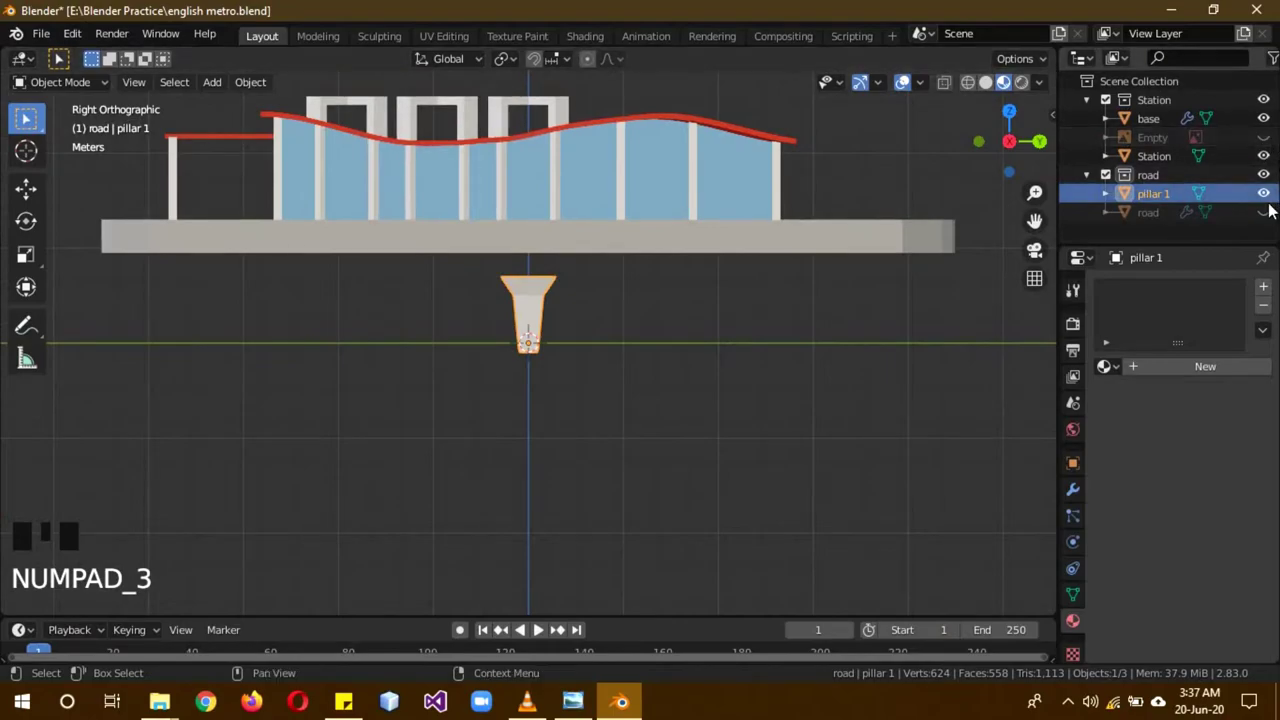
pyautogui.click(1272, 215)
pyautogui.scroll(-3)
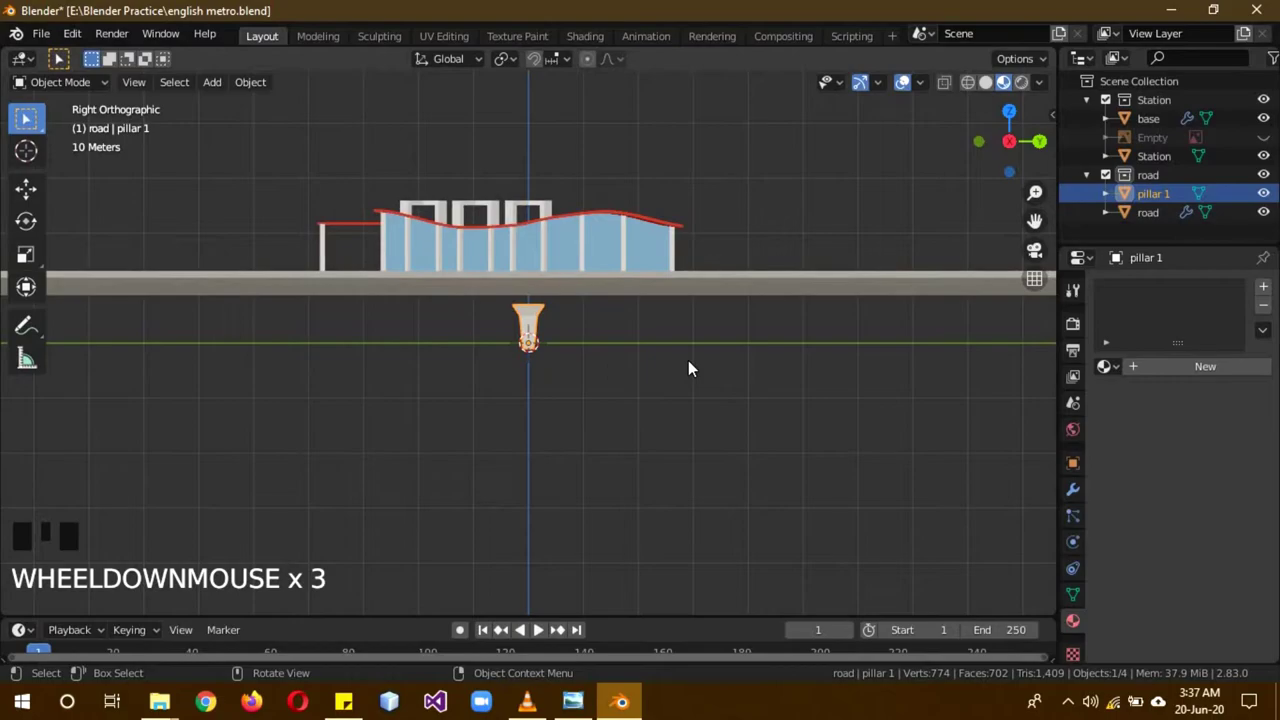
pyautogui.press('s')
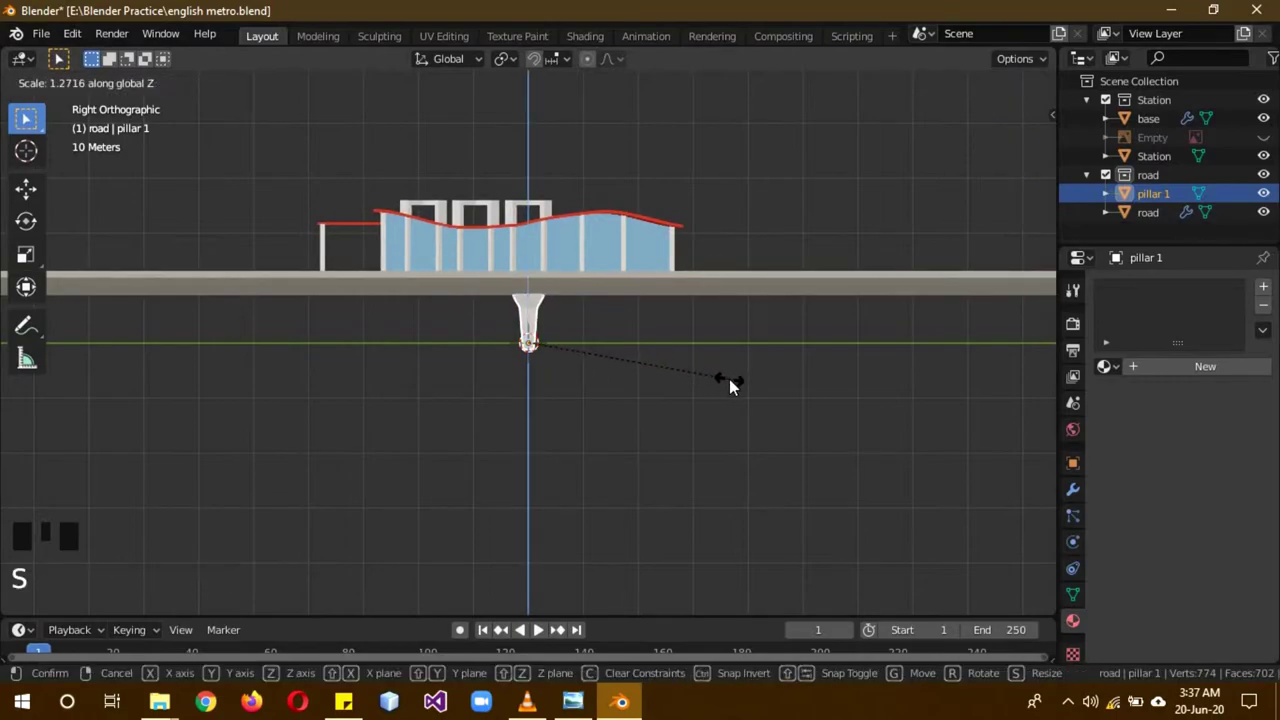
pyautogui.scroll(-3)
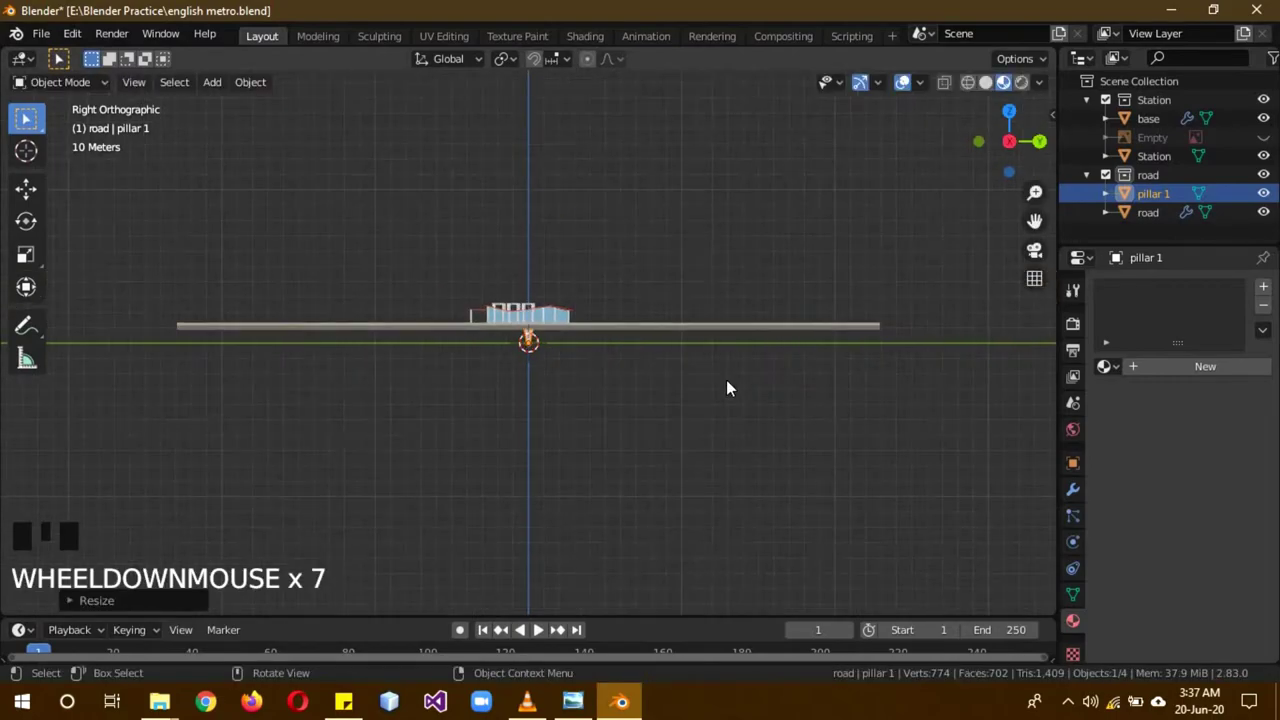
pyautogui.press('g')
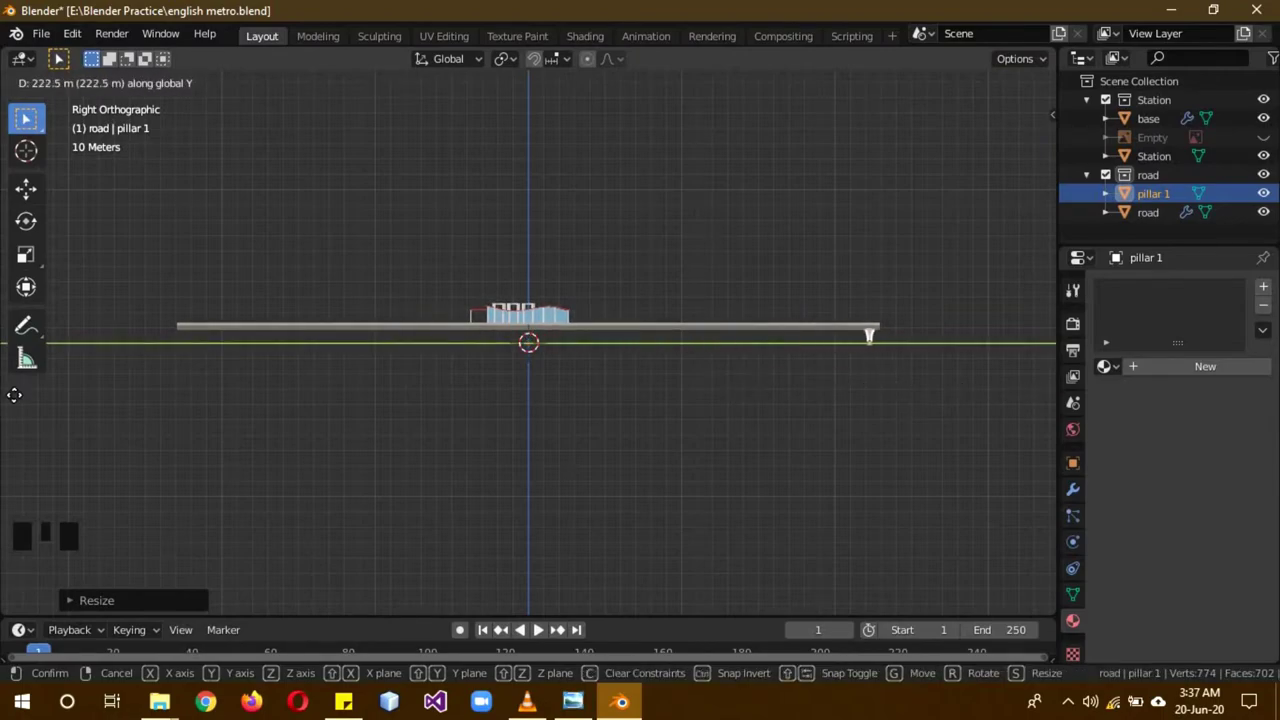
pyautogui.moveTo(150, 425); pyautogui.dragTo(673, 366)
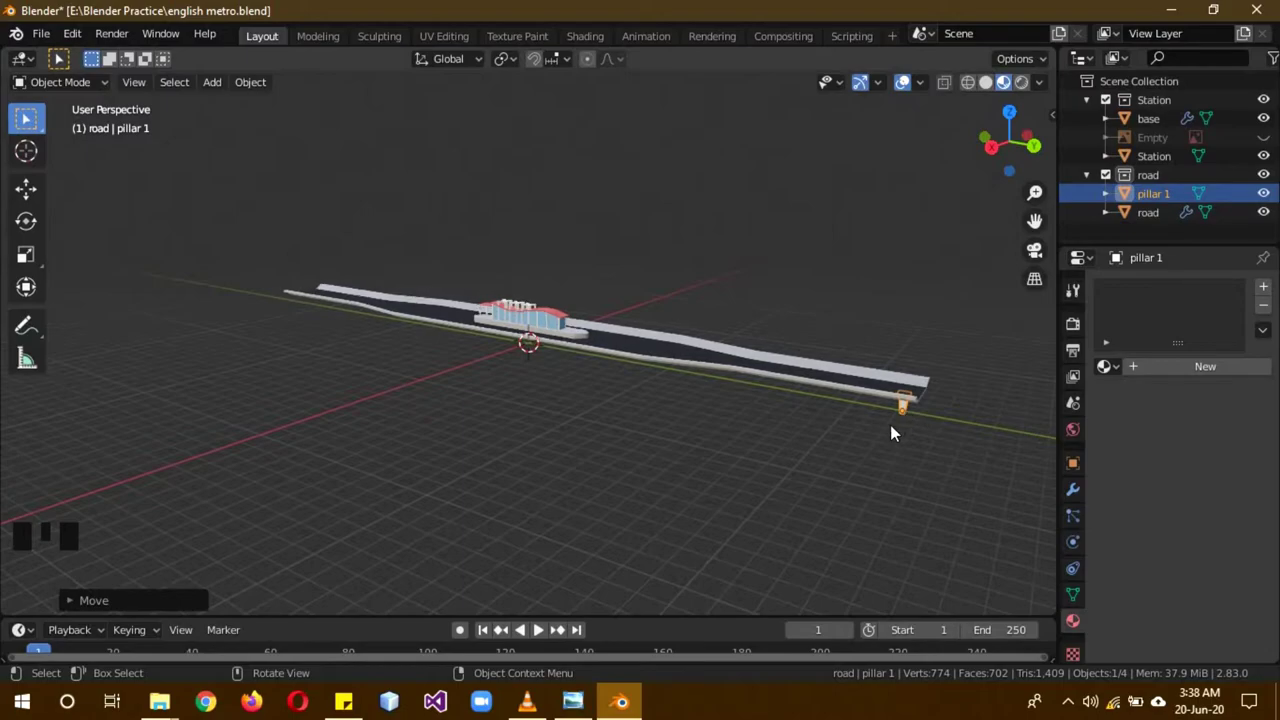
# Step: Duplicate the pillar about 133 m back along Y under the deck and hide the station
pyautogui.press('shift+d')
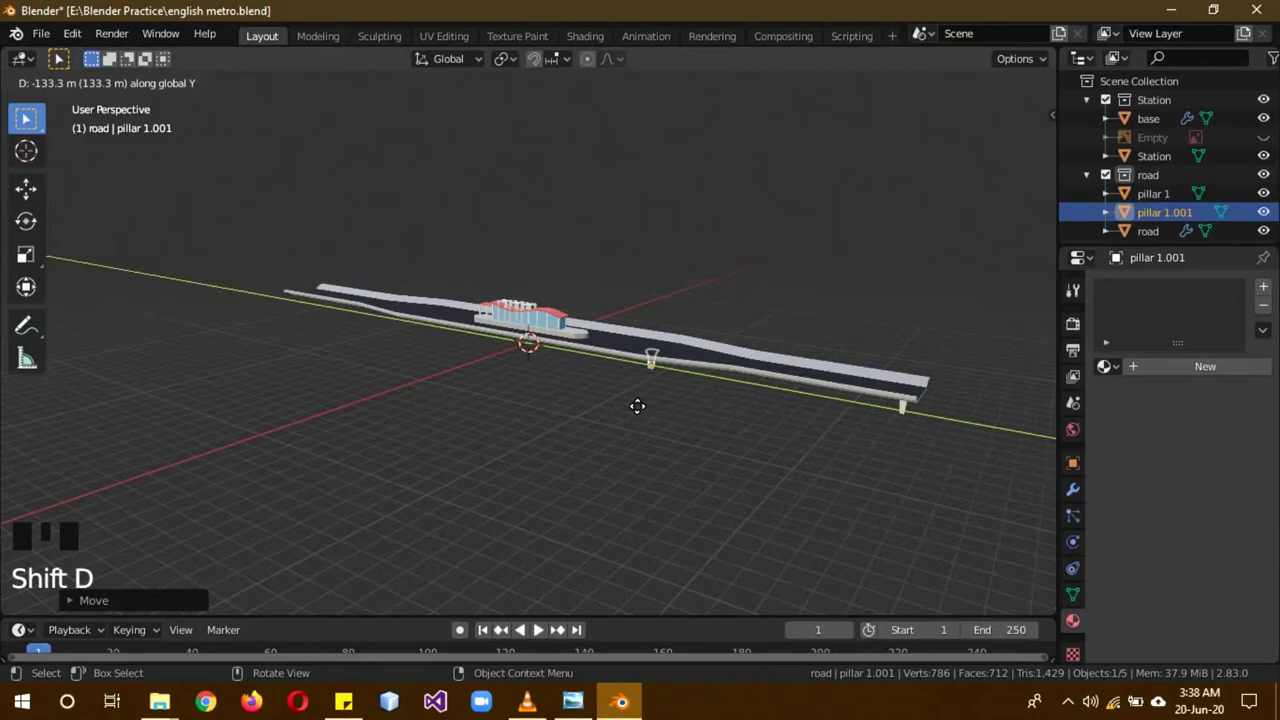
pyautogui.moveTo(675, 417); pyautogui.dragTo(1191, 201)
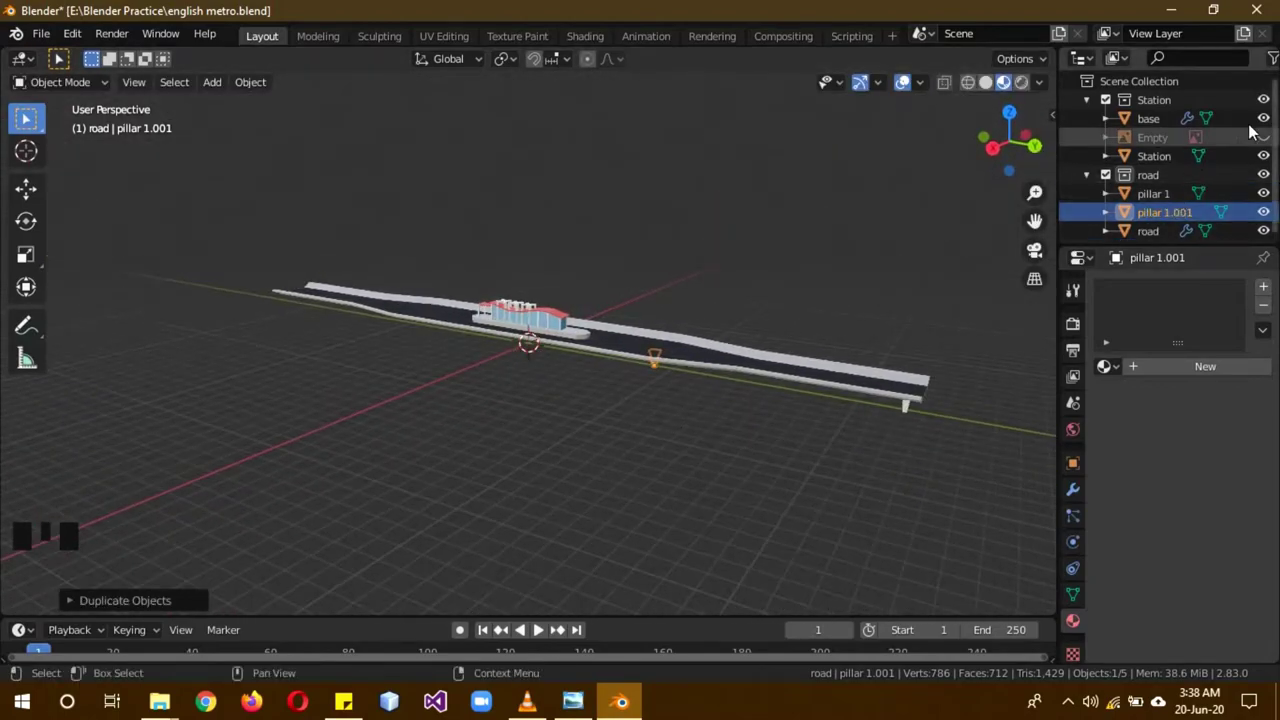
pyautogui.moveTo(1265, 120); pyautogui.dragTo(1271, 156)
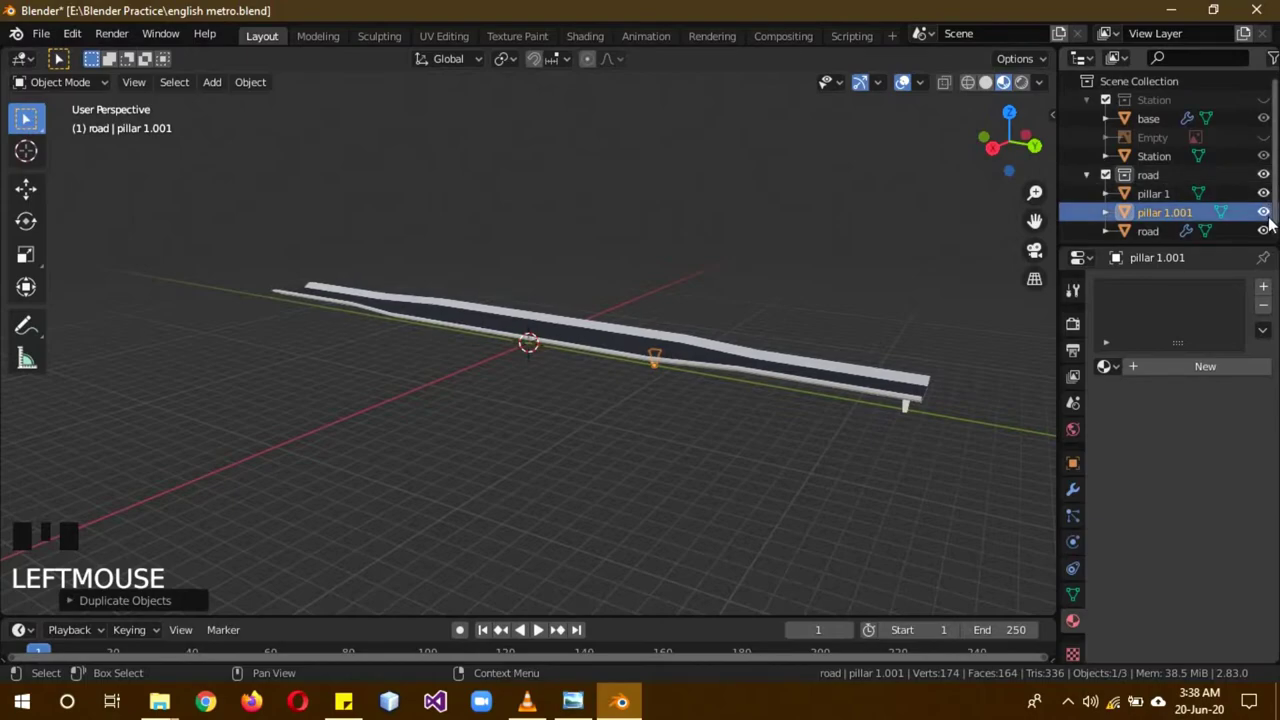
# Step: Hide the road deck and enter Edit Mode on pillar 1.001 in front view
pyautogui.click(1269, 238)
pyautogui.scroll(3)
pyautogui.moveTo(862, 372); pyautogui.dragTo(758, 397)
pyautogui.scroll(3)
pyautogui.press('KP_1')
pyautogui.scroll(3)
pyautogui.press('b')
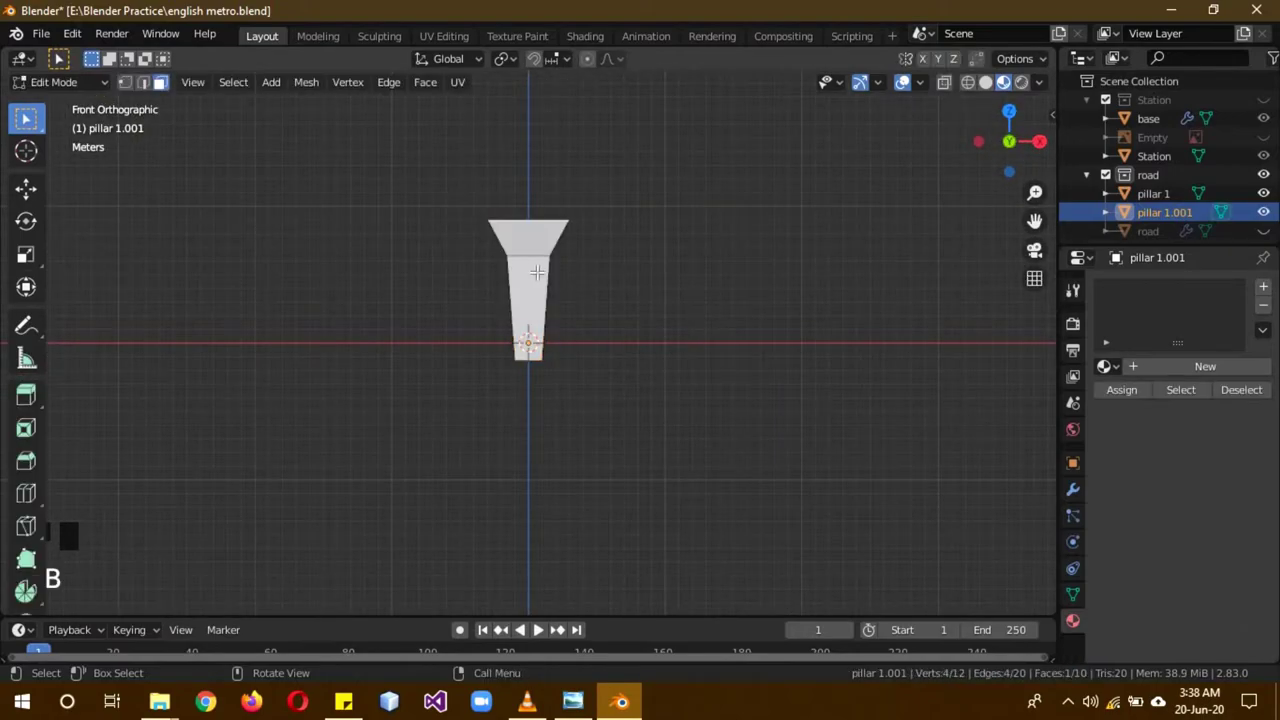
# Step: Add a loop cut down the pillar's vertical centre
pyautogui.press('ctrl+r')
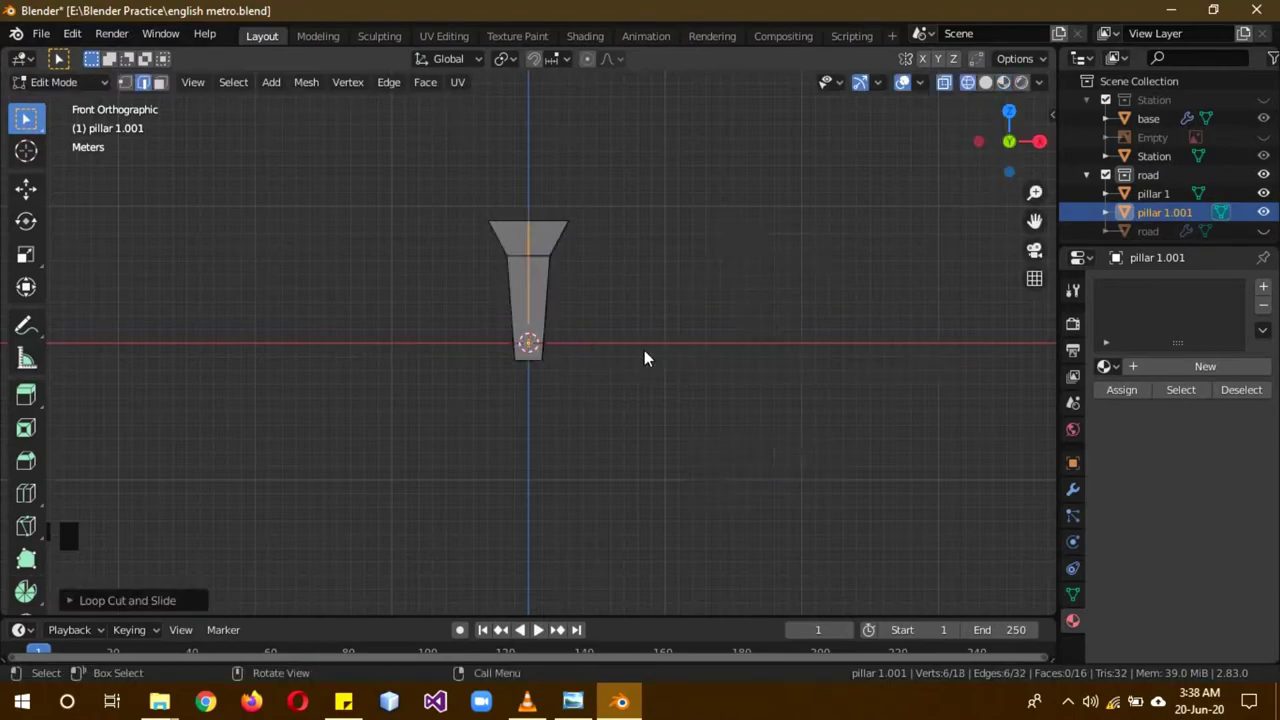
pyautogui.click(173, 94)
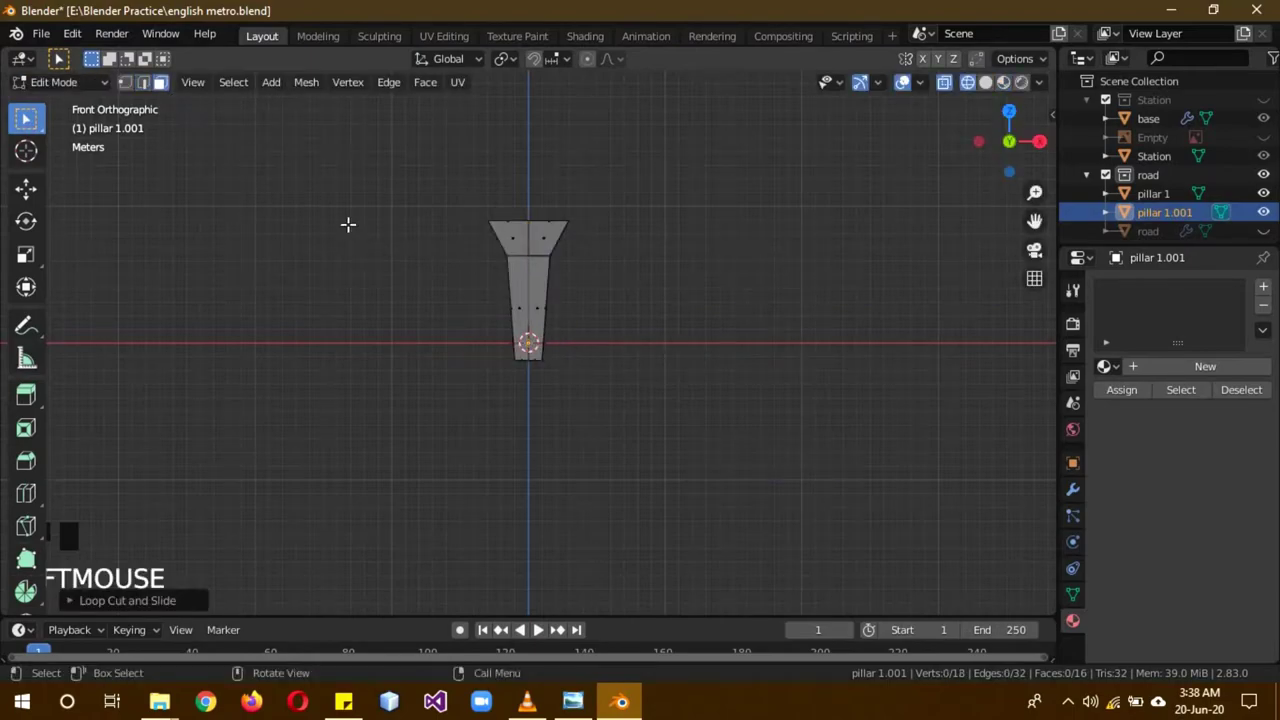
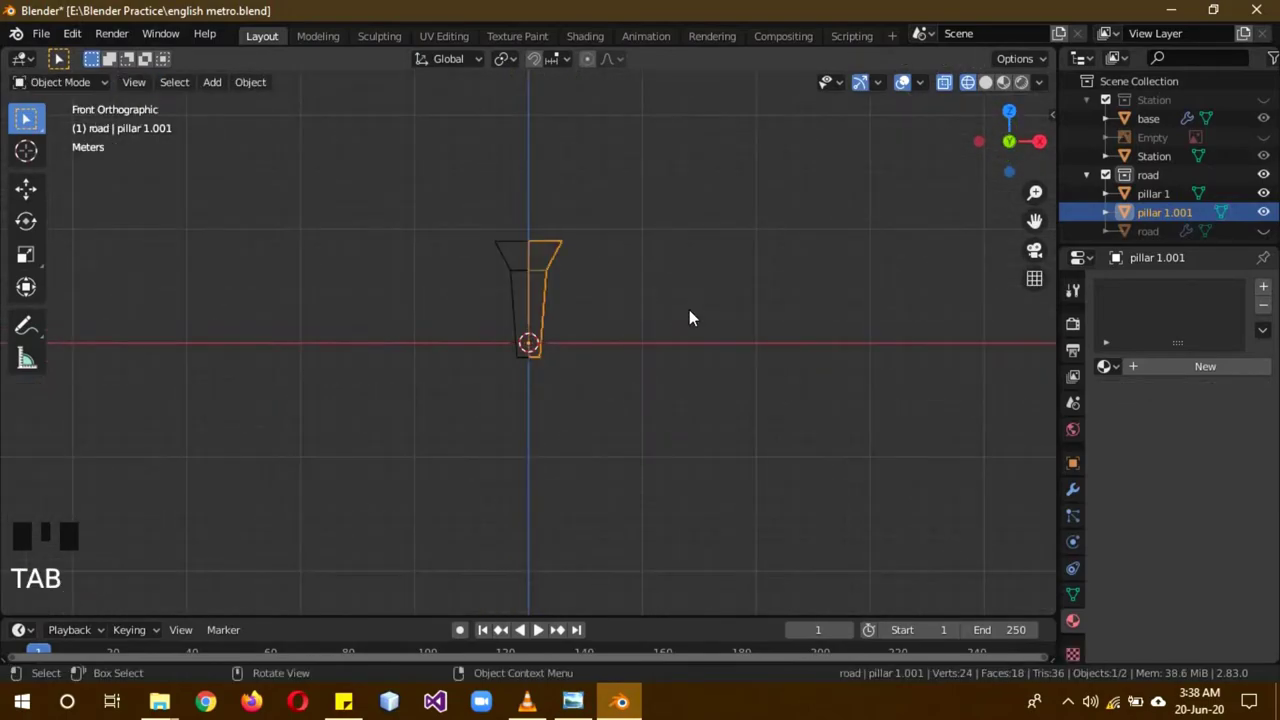
# Step: Turn off X-ray and add an X-axis Mirror modifier to the pillar
pyautogui.press('z')
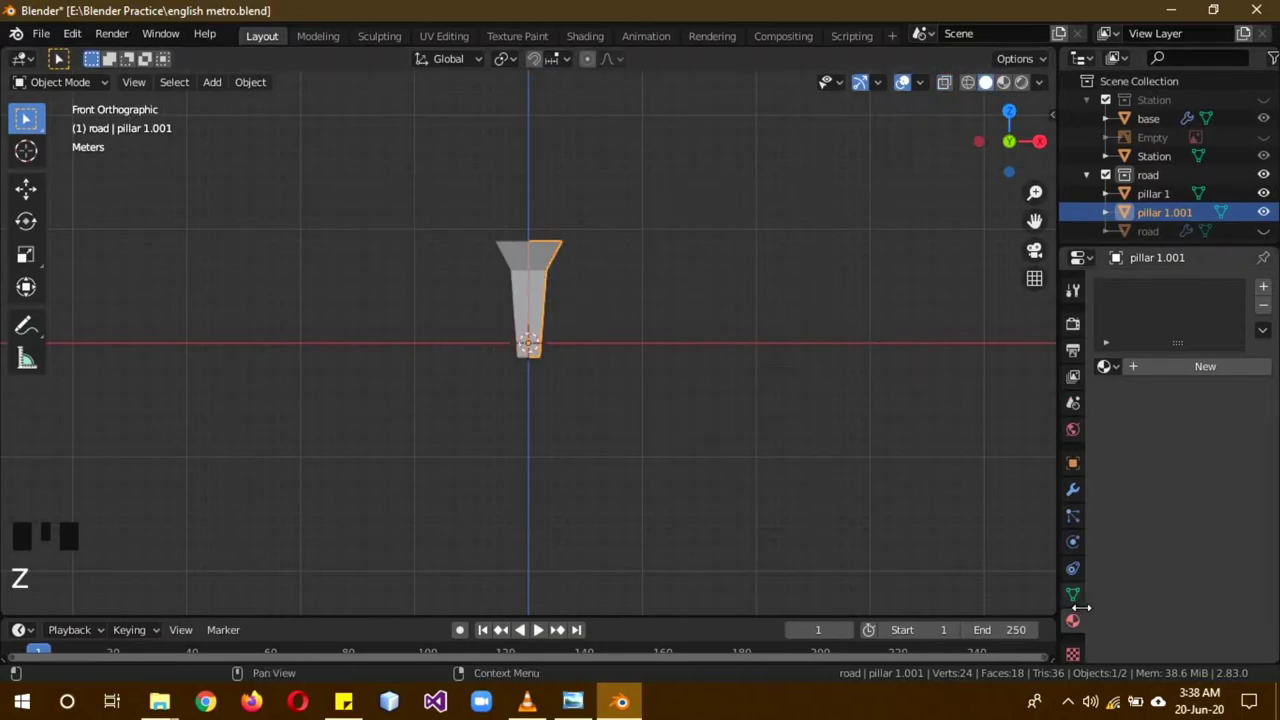
pyautogui.click(1078, 491)
pyautogui.moveTo(1151, 292); pyautogui.dragTo(847, 445)
pyautogui.moveTo(766, 274); pyautogui.dragTo(758, 235)
# Step: Inspect the mirrored pillar from the side and front views
pyautogui.press('KP_3')
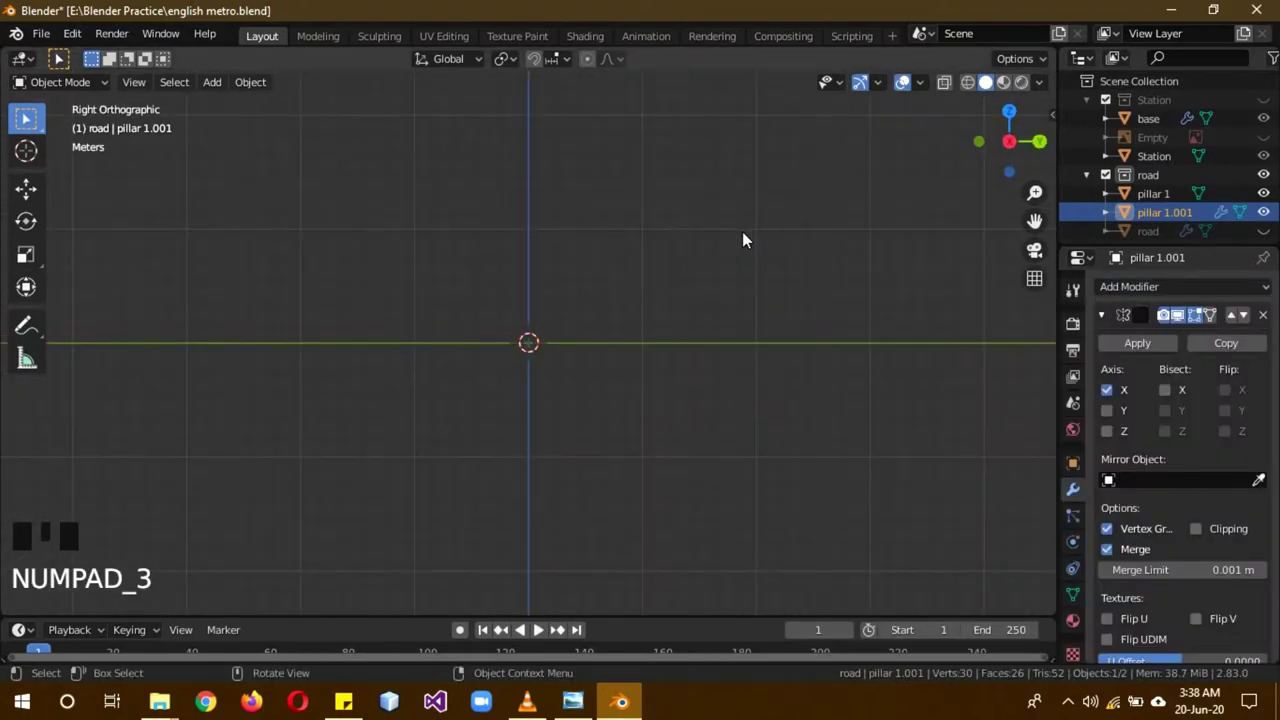
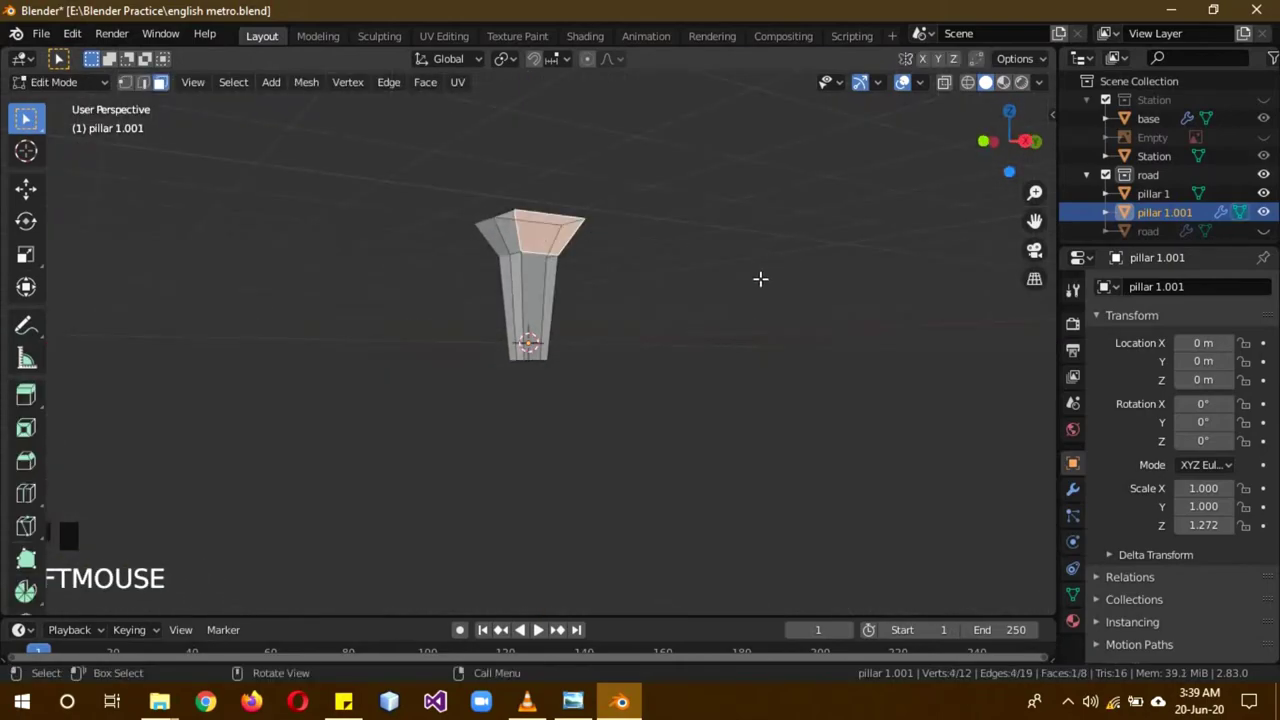
pyautogui.press('KP_3')
pyautogui.press('KP_1')
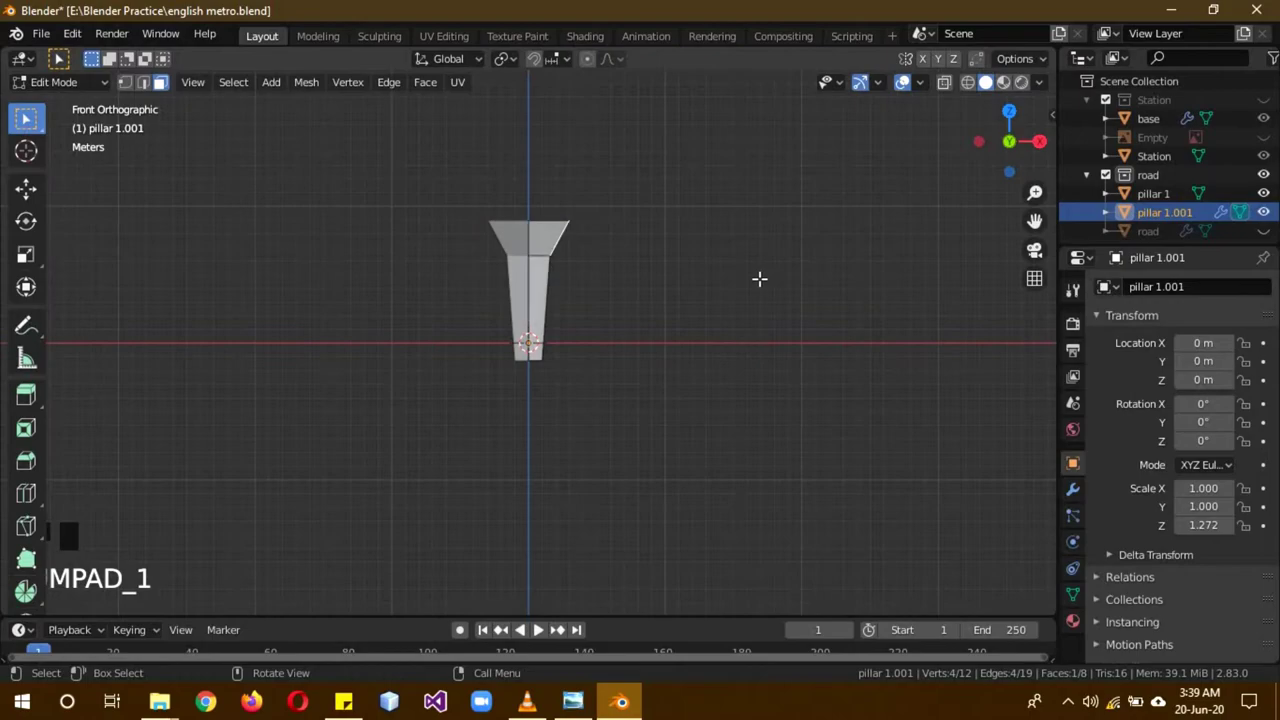
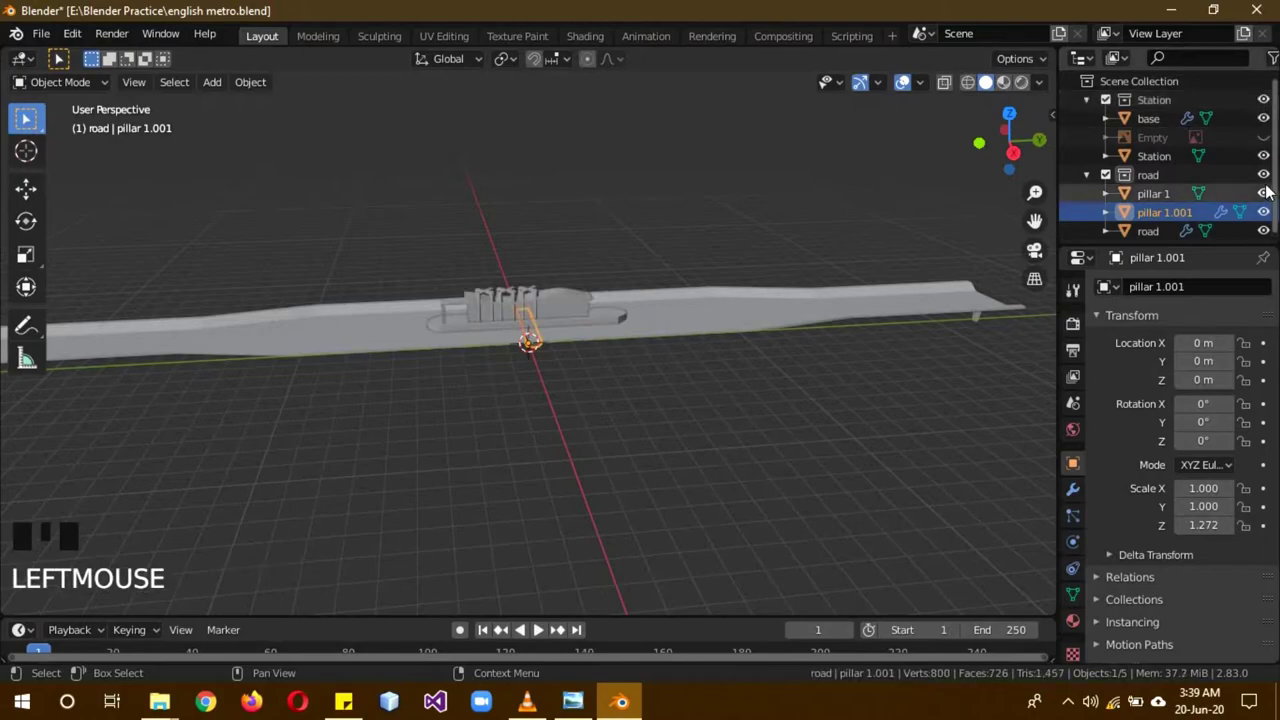
# Step: Move pillar 1.001 along Y to about 89.7 m under the road deck
pyautogui.moveTo(697, 394); pyautogui.dragTo(684, 364)
pyautogui.press('KP_3')
pyautogui.scroll(3)
pyautogui.moveTo(826, 420); pyautogui.dragTo(814, 420)
pyautogui.press('g')
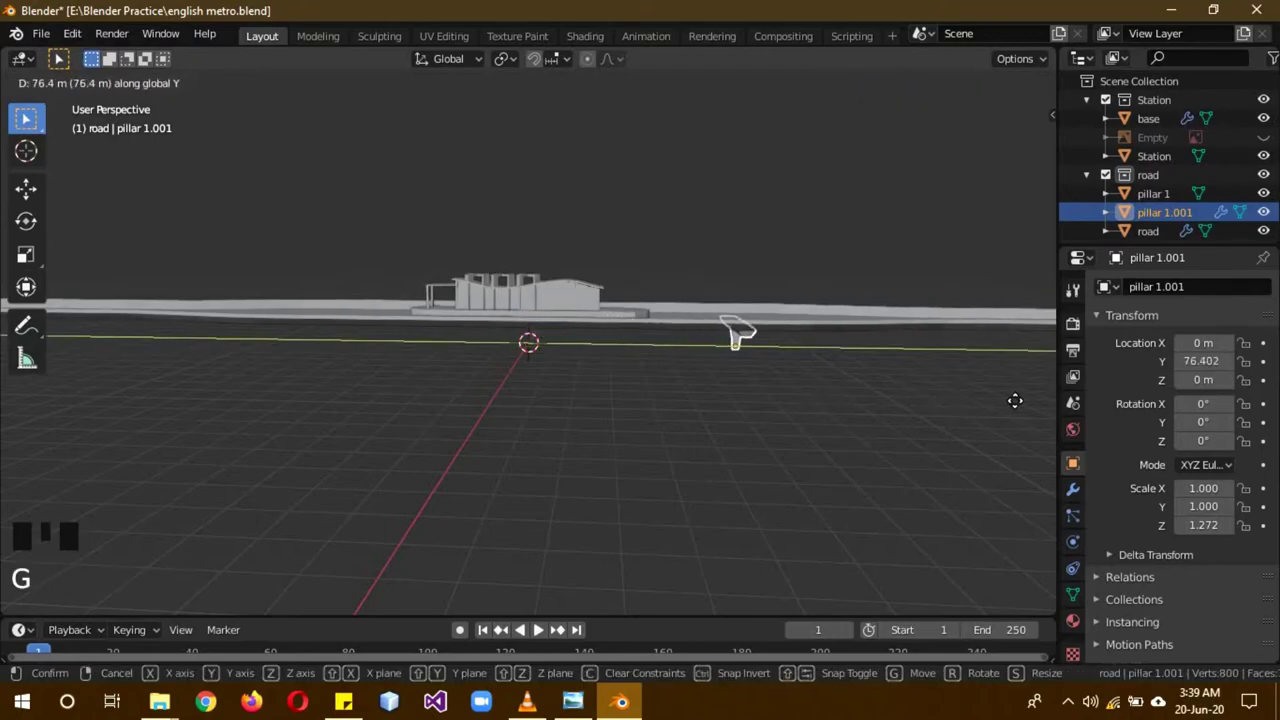
pyautogui.moveTo(973, 417); pyautogui.dragTo(825, 437)
pyautogui.press('KP_1')
# Step: View the road from the side to check the pillar's position
pyautogui.press('KP_3')
pyautogui.scroll(-3)
pyautogui.scroll(-3)
# Step: Add an Array modifier to pillar 1 at the road's end
pyautogui.click(874, 344)
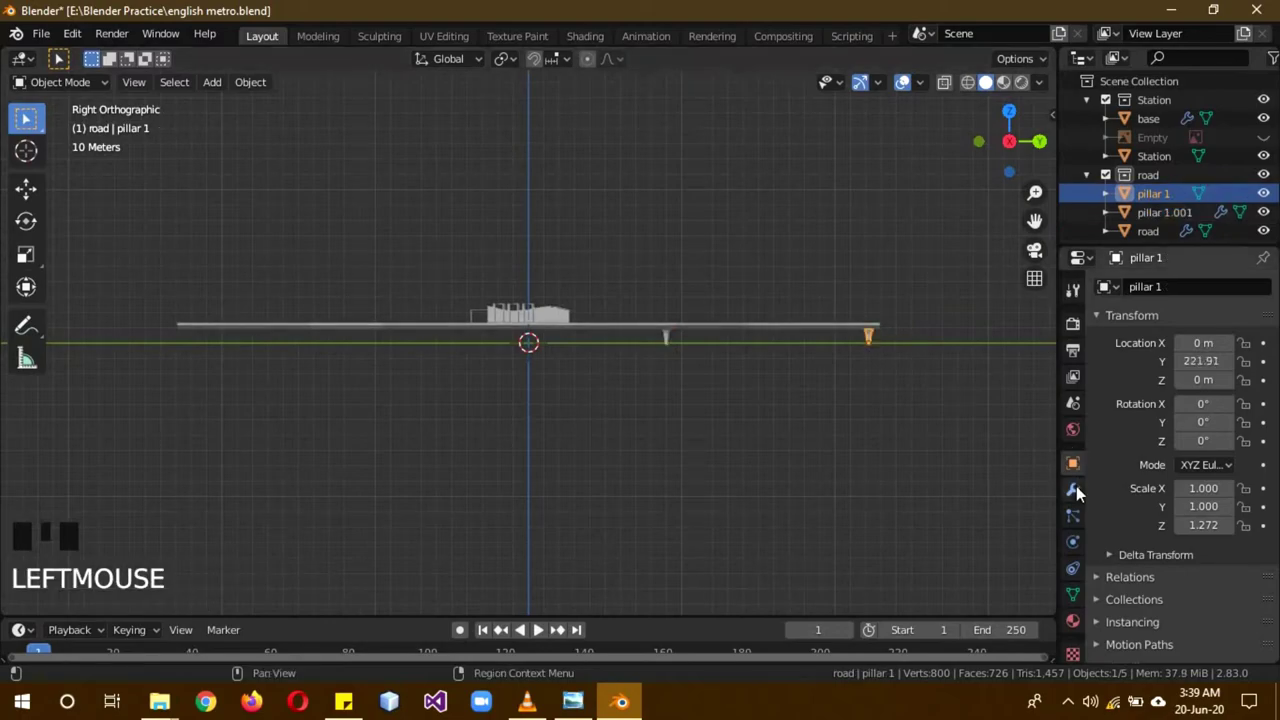
pyautogui.click(1081, 491)
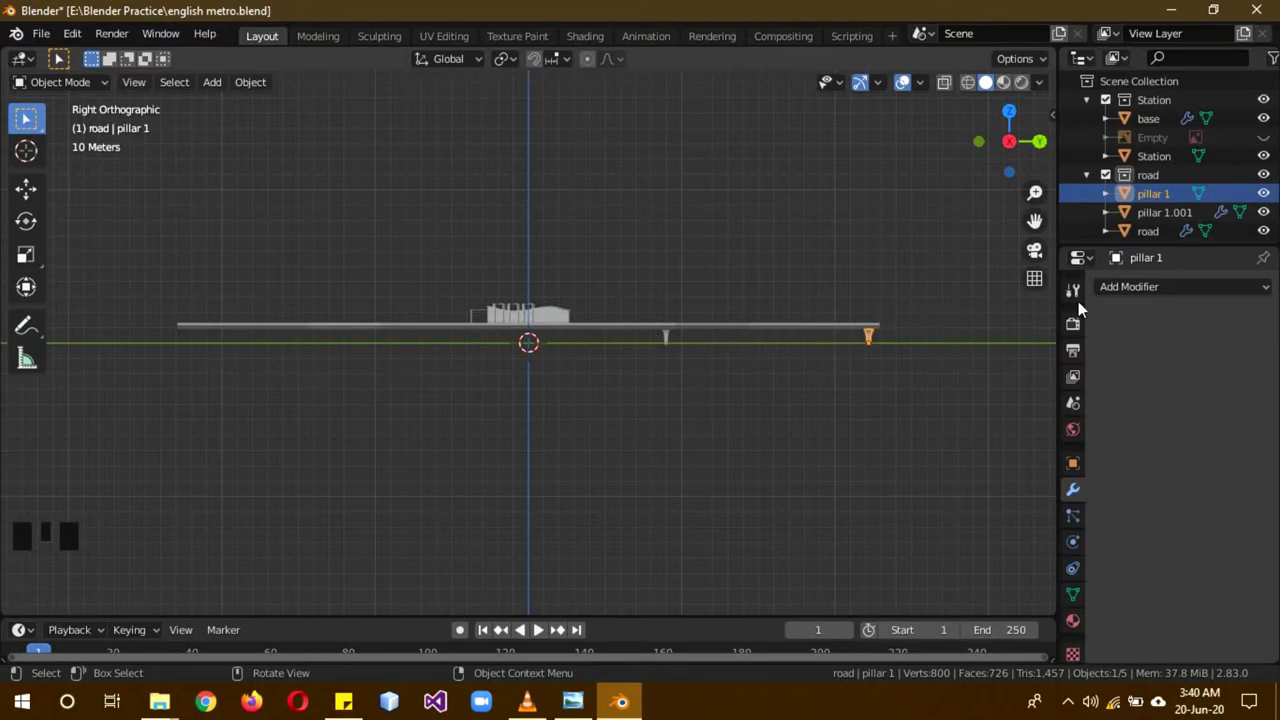
pyautogui.moveTo(1144, 287); pyautogui.dragTo(879, 337)
# Step: Adjust the array's relative offset so the repeated pillars space along the road
pyautogui.middleClick(697, 326)
pyautogui.scroll(3)
pyautogui.scroll(-3)
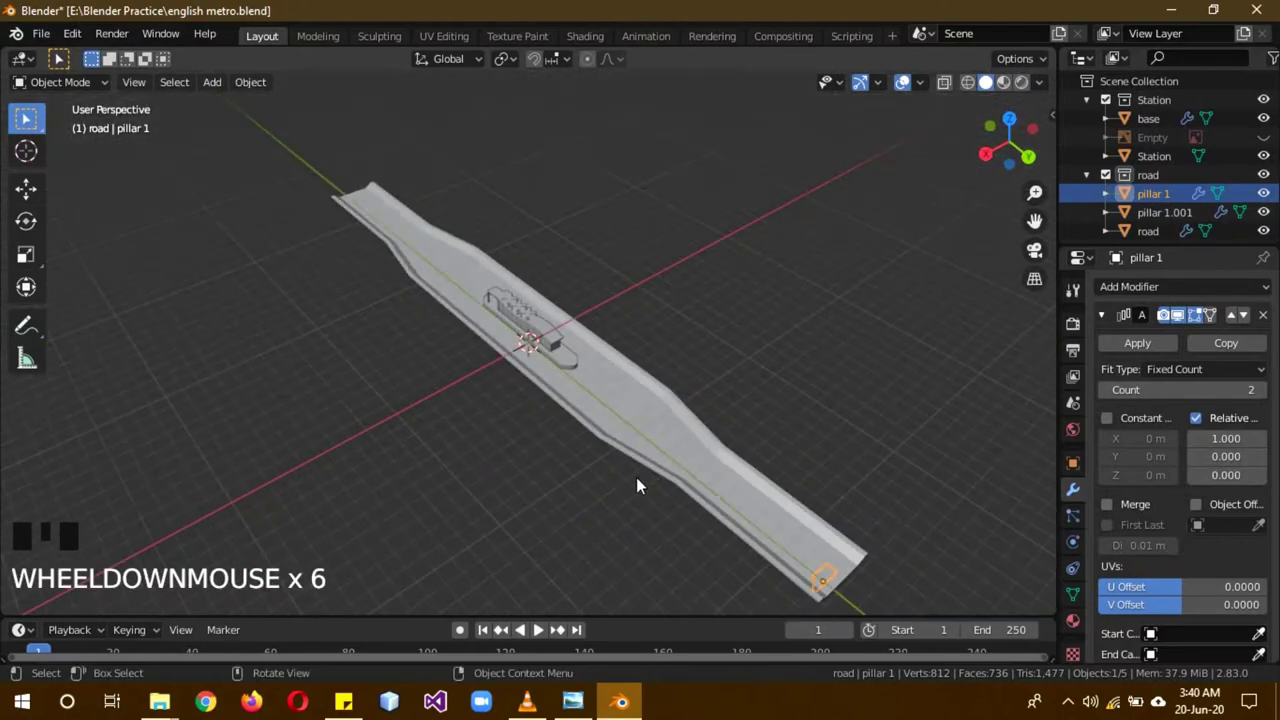
pyautogui.press('KP_1')
pyautogui.press('KP_3')
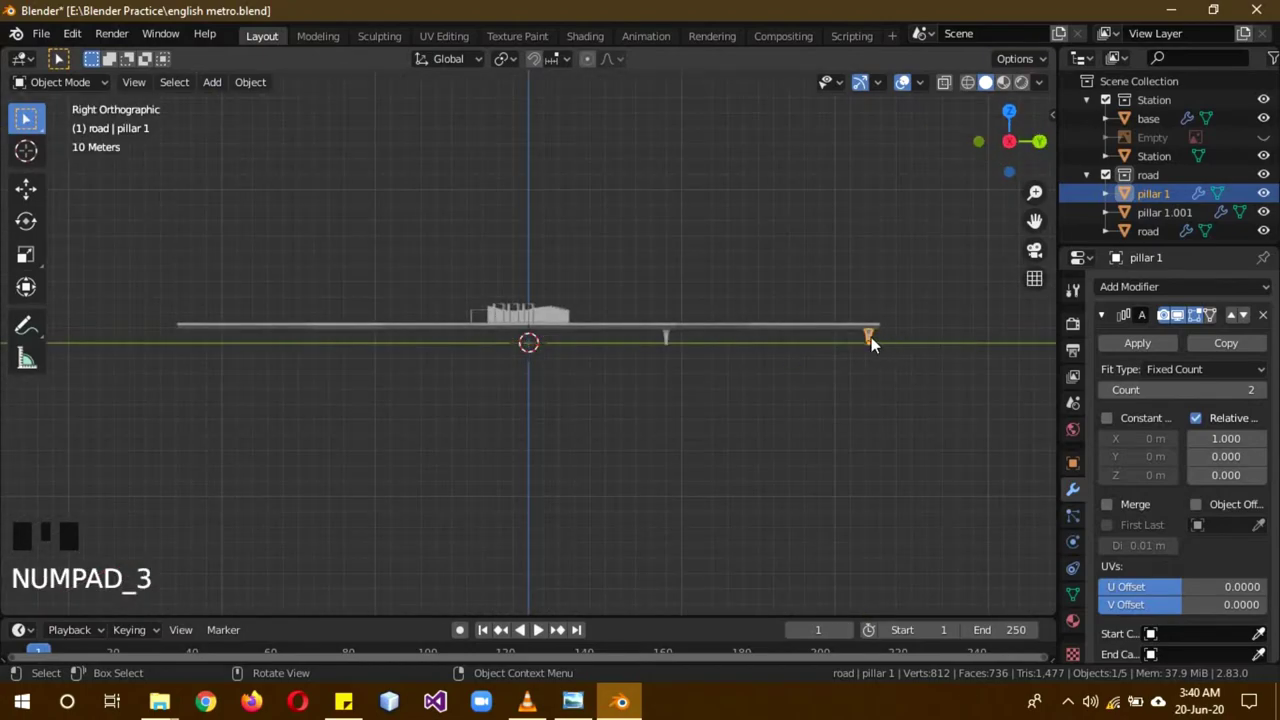
pyautogui.scroll(3)
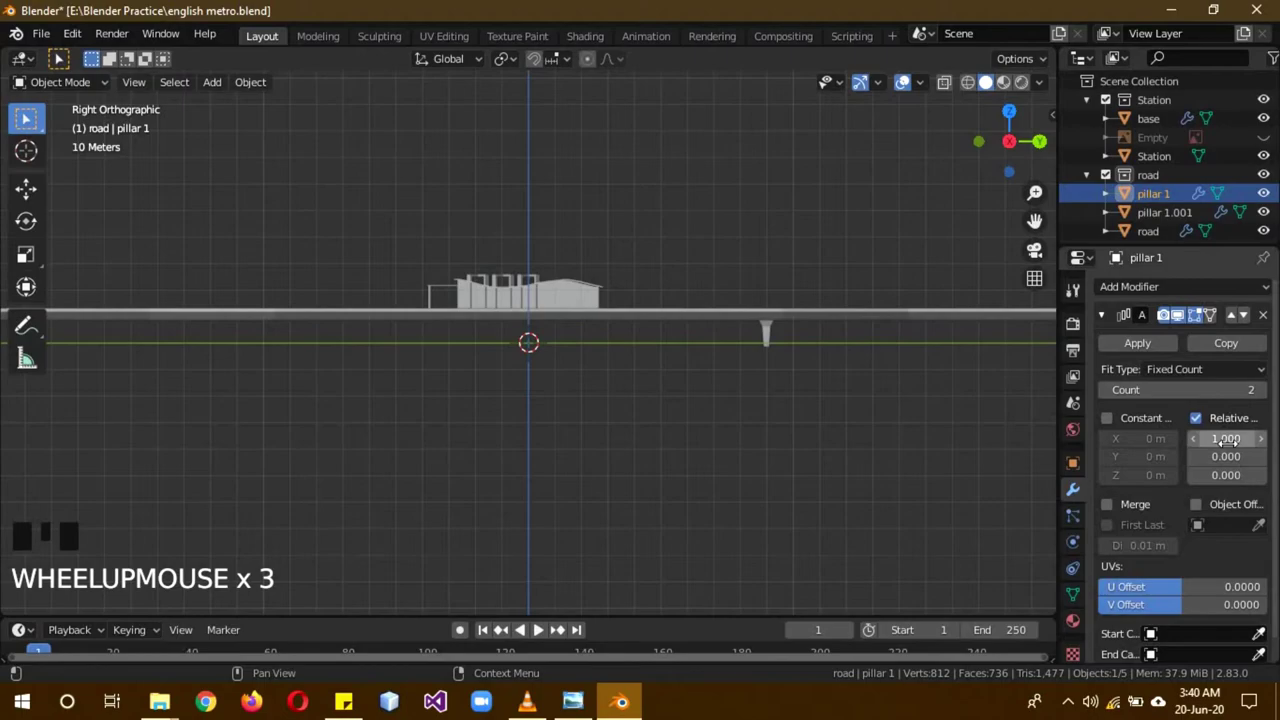
pyautogui.scroll(-3)
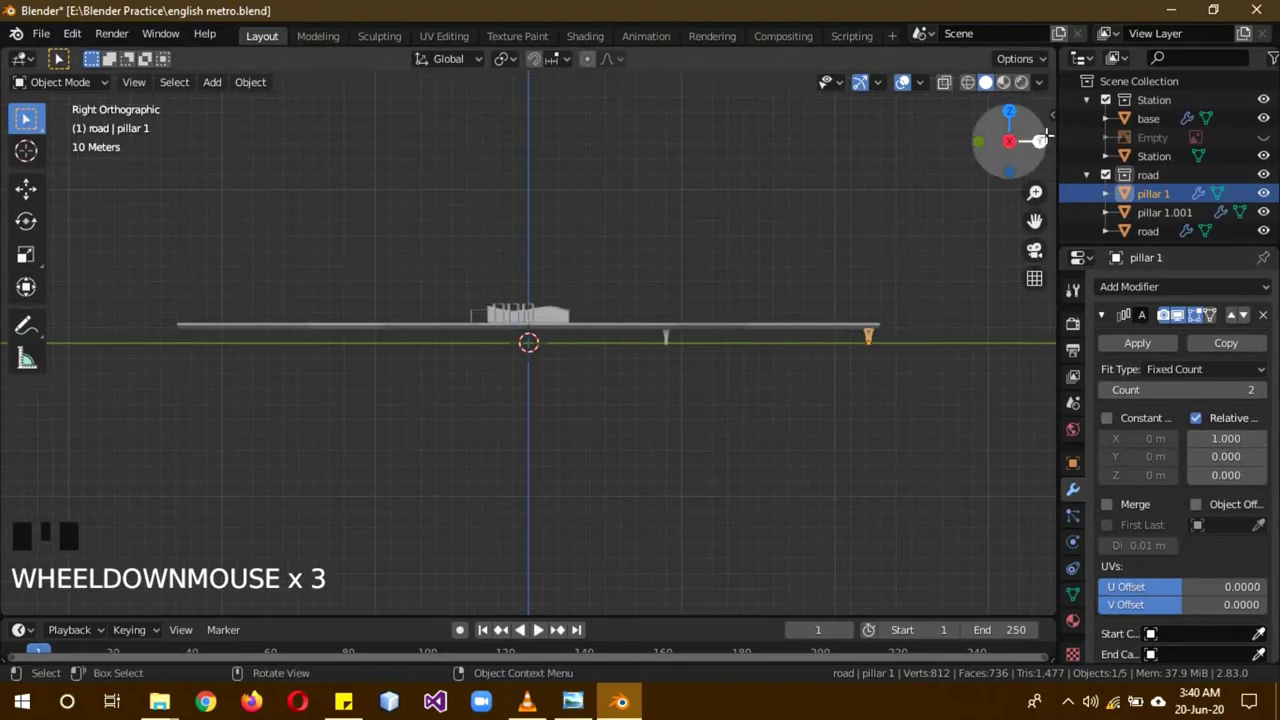
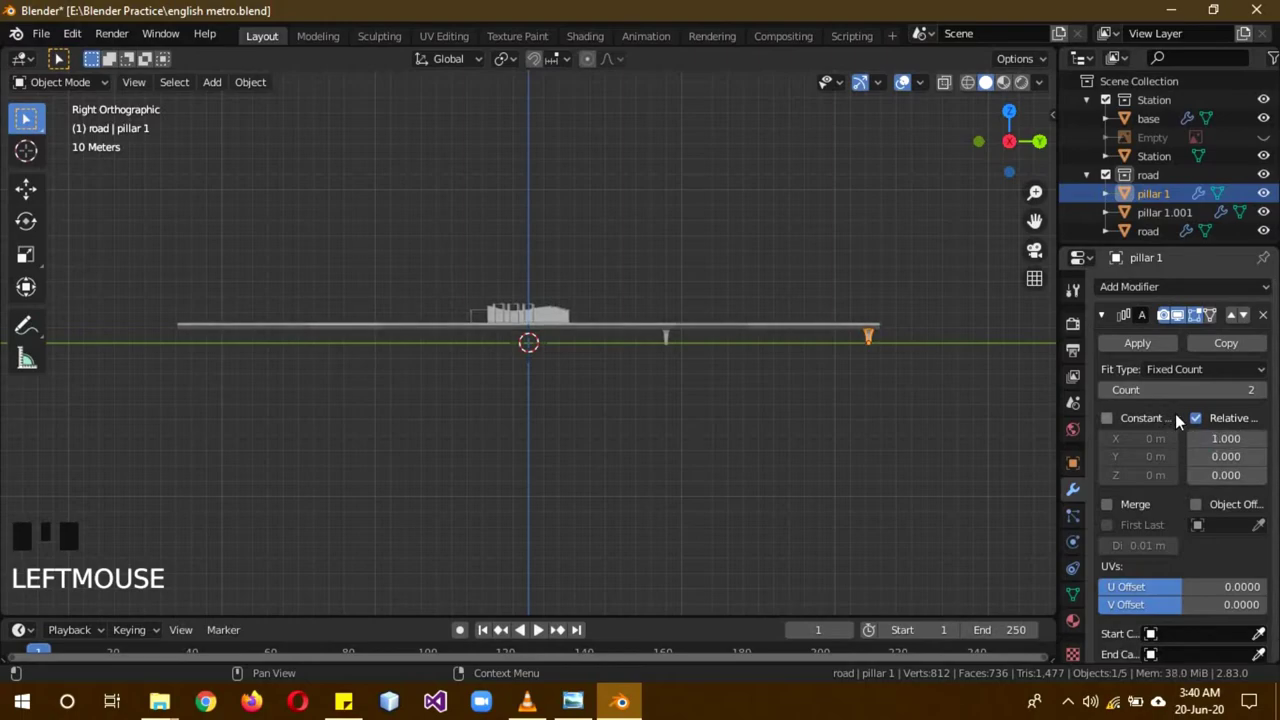
pyautogui.moveTo(1267, 319); pyautogui.dragTo(1193, 434)
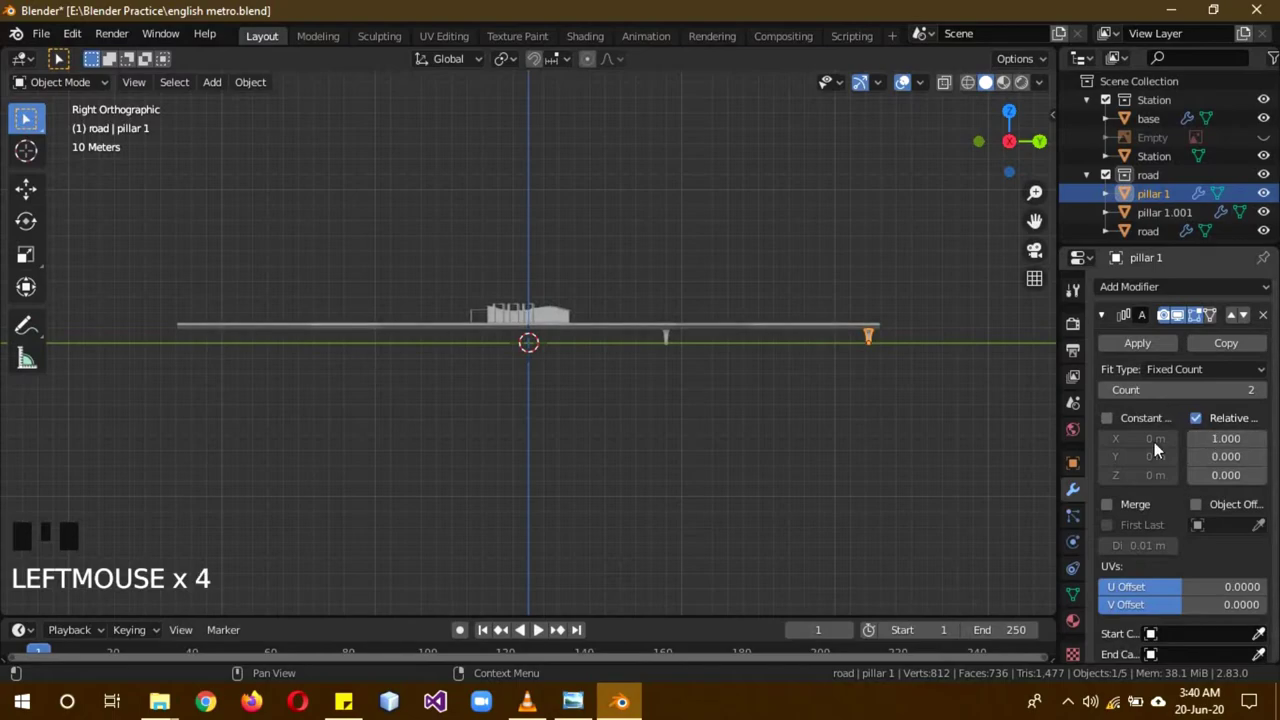
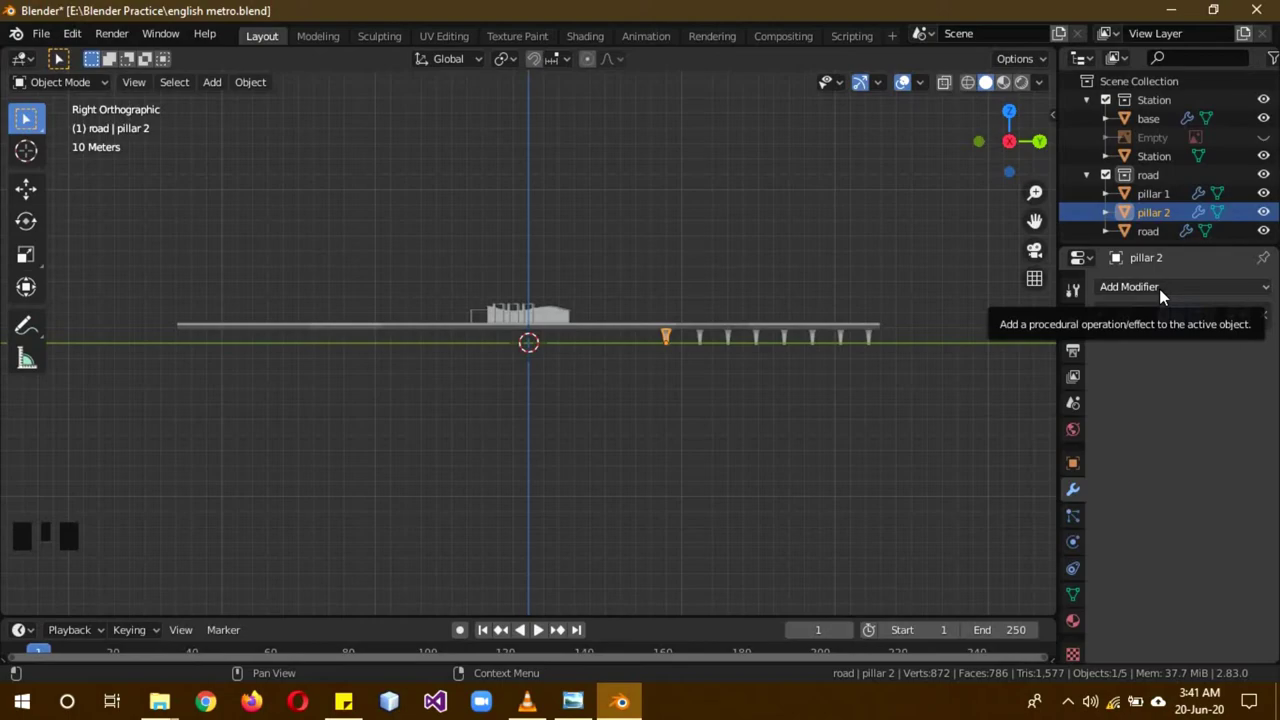
# Step: Array pillar 2 into eleven copies at relative Y offset -3.1 and collapse the modifier
pyautogui.moveTo(1170, 292); pyautogui.dragTo(1263, 460)
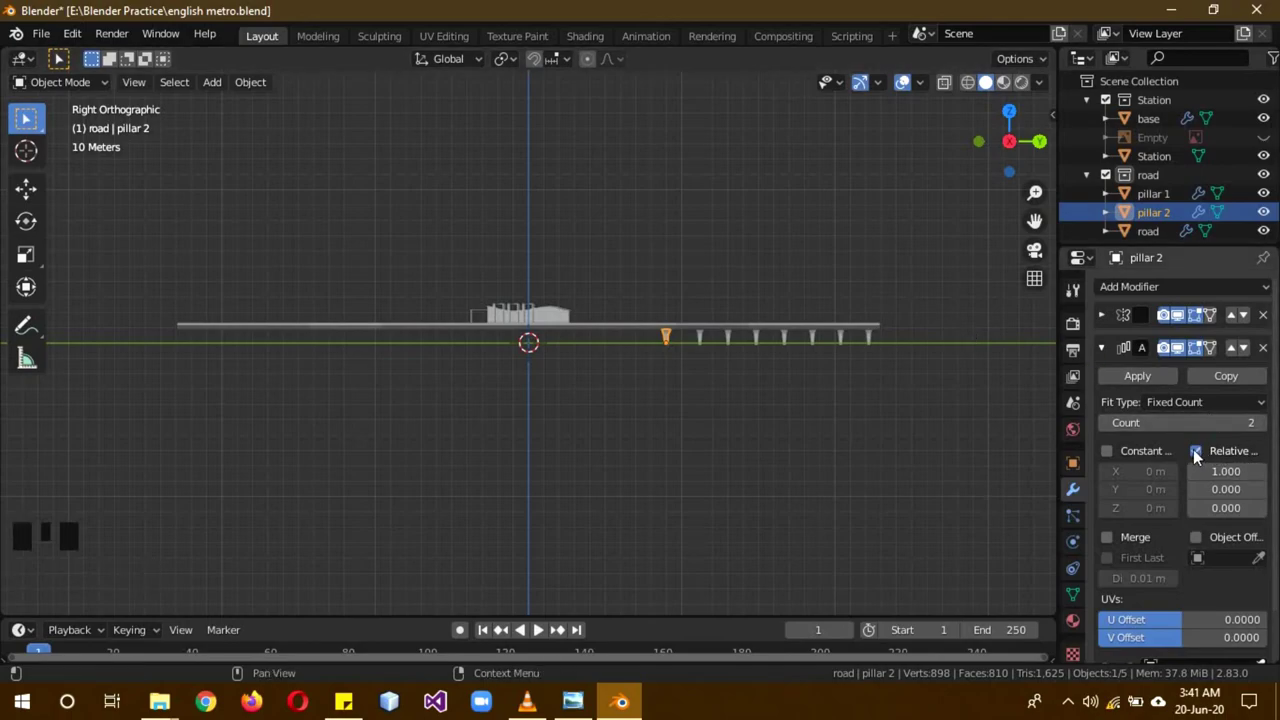
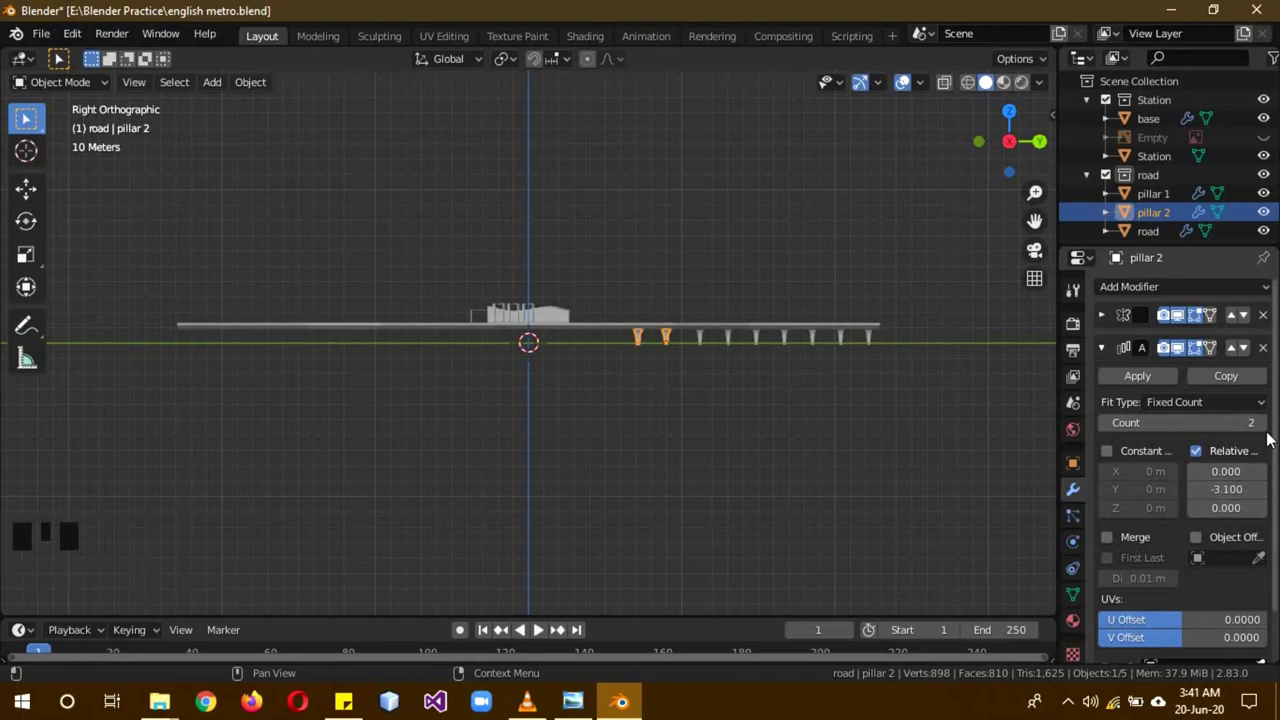
pyautogui.click(1270, 434)
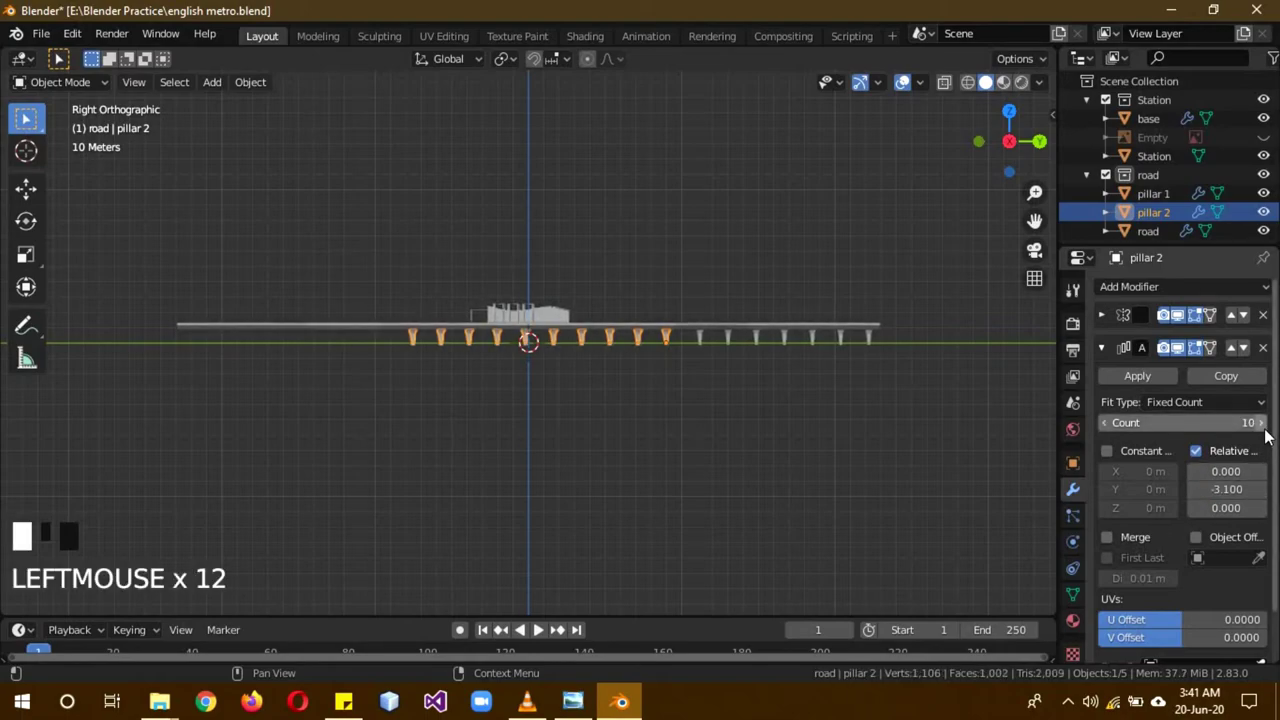
pyautogui.moveTo(713, 497); pyautogui.dragTo(1268, 429)
pyautogui.moveTo(1268, 429); pyautogui.dragTo(905, 465)
pyautogui.moveTo(905, 465); pyautogui.dragTo(1115, 350)
pyautogui.click(1115, 350)
pyautogui.click(878, 351)
# Step: Duplicate the pillar row and move it along Y to the road's far end
pyautogui.press('KP_3')
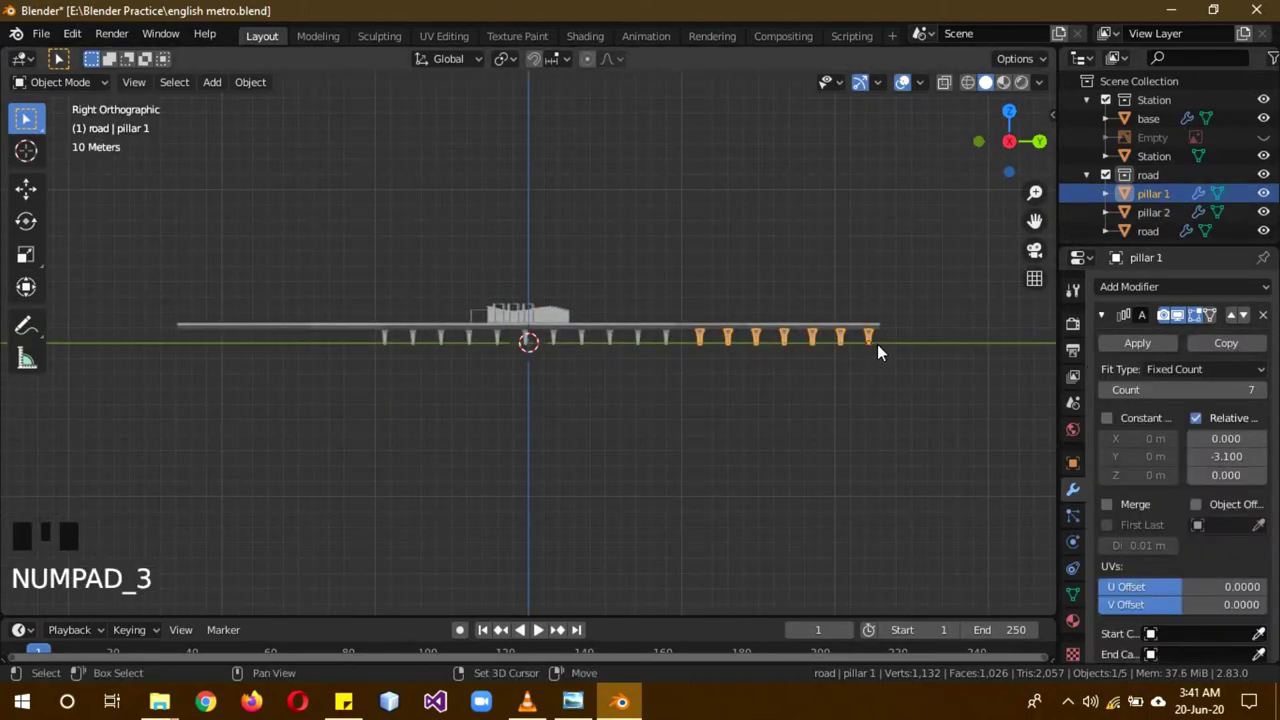
pyautogui.press('shift+d')
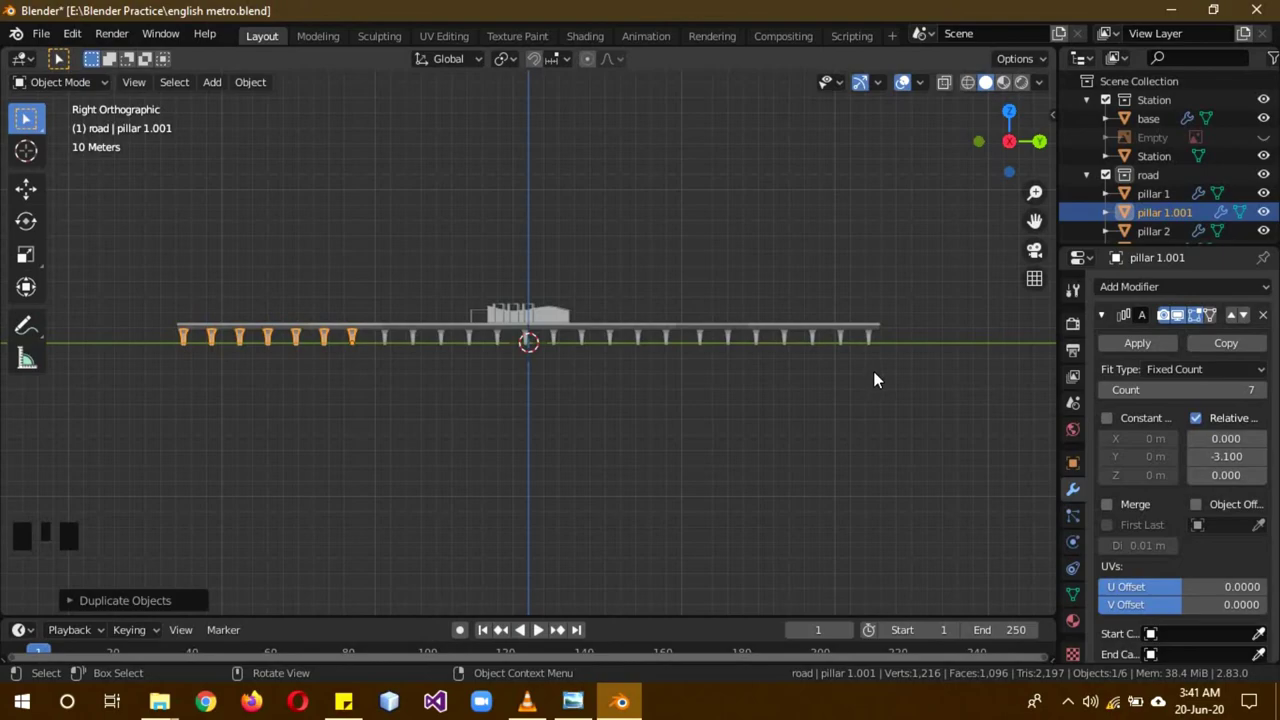
pyautogui.press('a')
pyautogui.moveTo(952, 386); pyautogui.dragTo(922, 364)
pyautogui.click(922, 364)
# Step: Orbit around the fully pillared road and bring up the shading options
pyautogui.click(1077, 637)
pyautogui.moveTo(1119, 372); pyautogui.dragTo(670, 356)
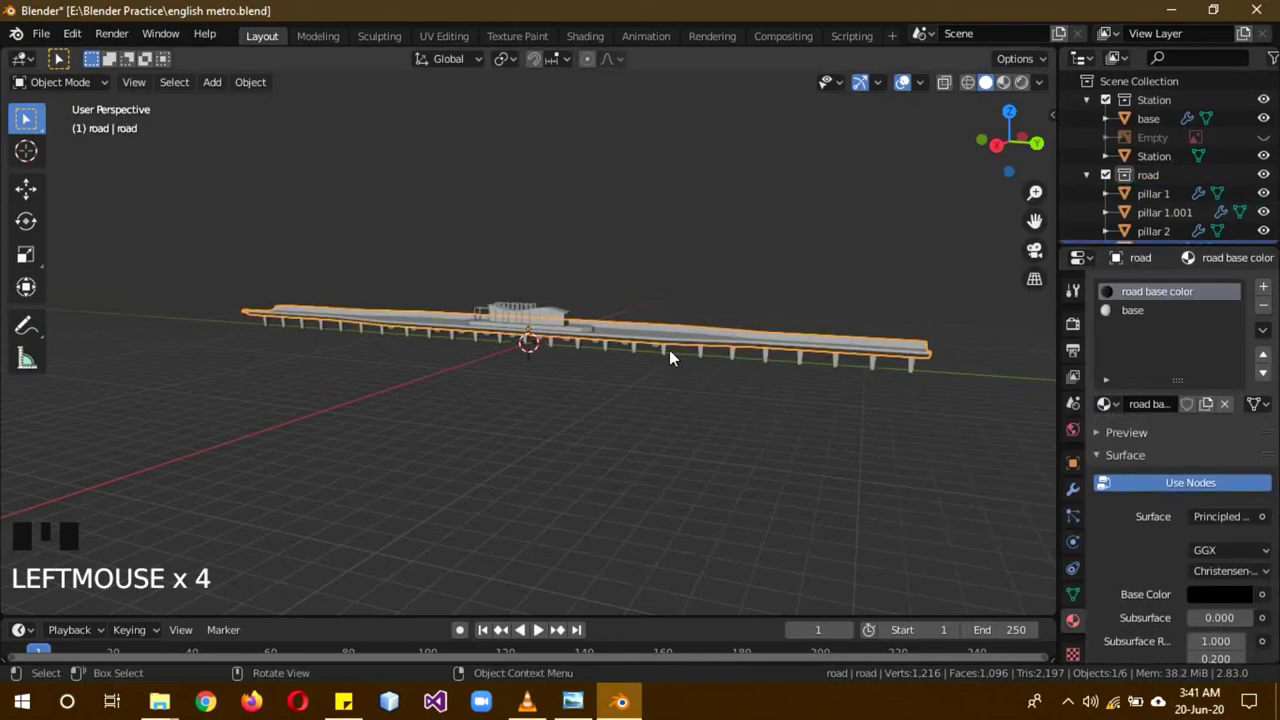
pyautogui.click(671, 360)
pyautogui.moveTo(1118, 380); pyautogui.dragTo(952, 386)
pyautogui.moveTo(952, 386); pyautogui.dragTo(878, 426)
pyautogui.press('a')
pyautogui.press('z')
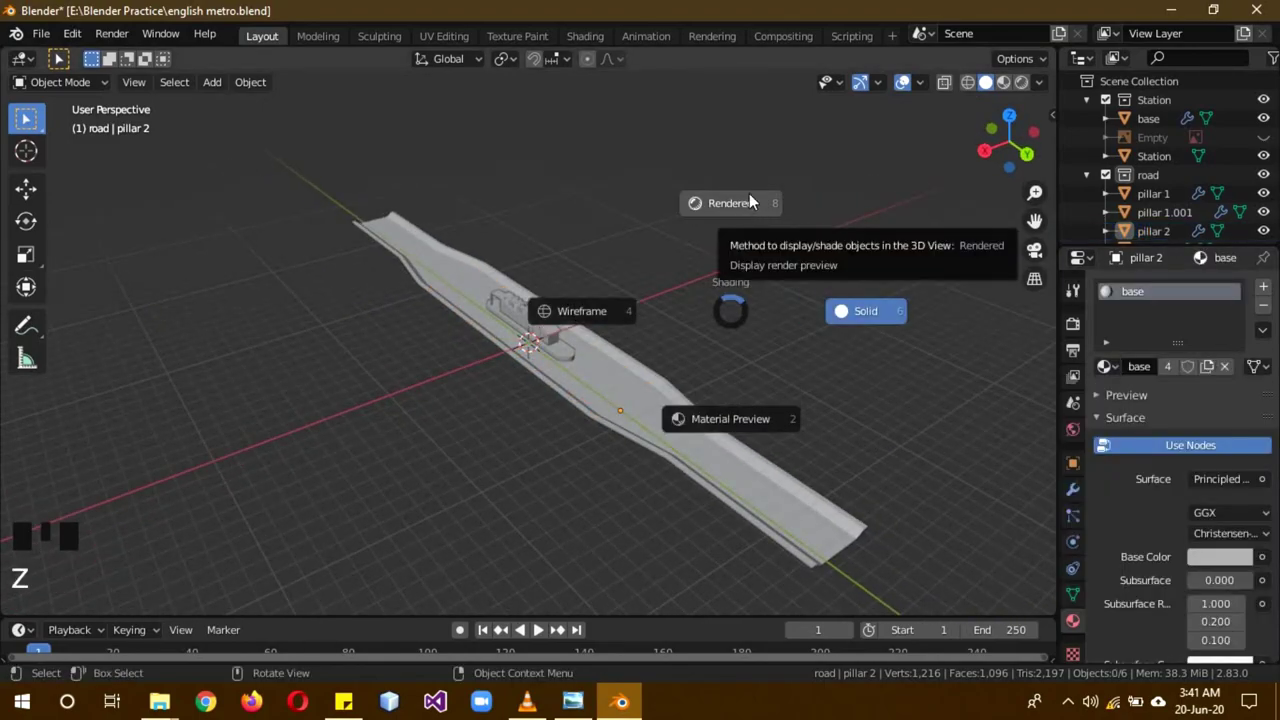
# Step: Switch to Rendered shading and add a Sun light above the road
pyautogui.moveTo(803, 342); pyautogui.dragTo(692, 320)
pyautogui.scroll(3)
pyautogui.press('shift+a')
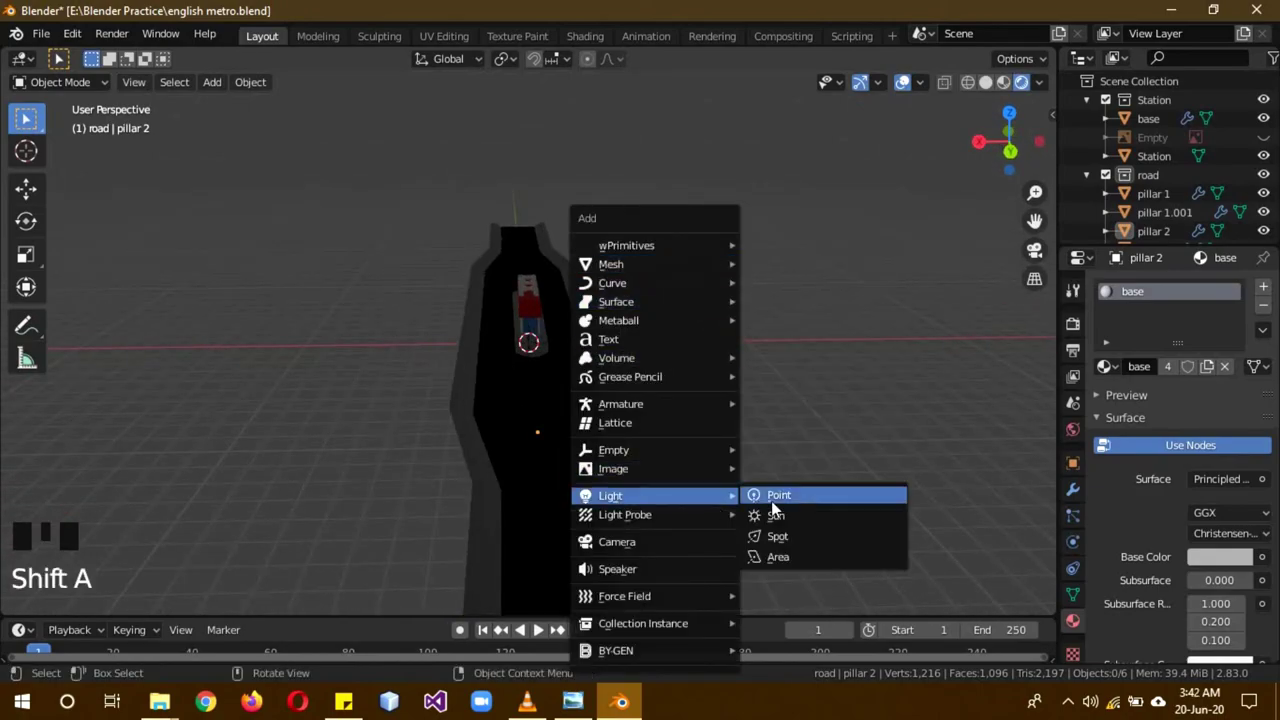
pyautogui.moveTo(792, 529); pyautogui.dragTo(785, 492)
pyautogui.press('g')
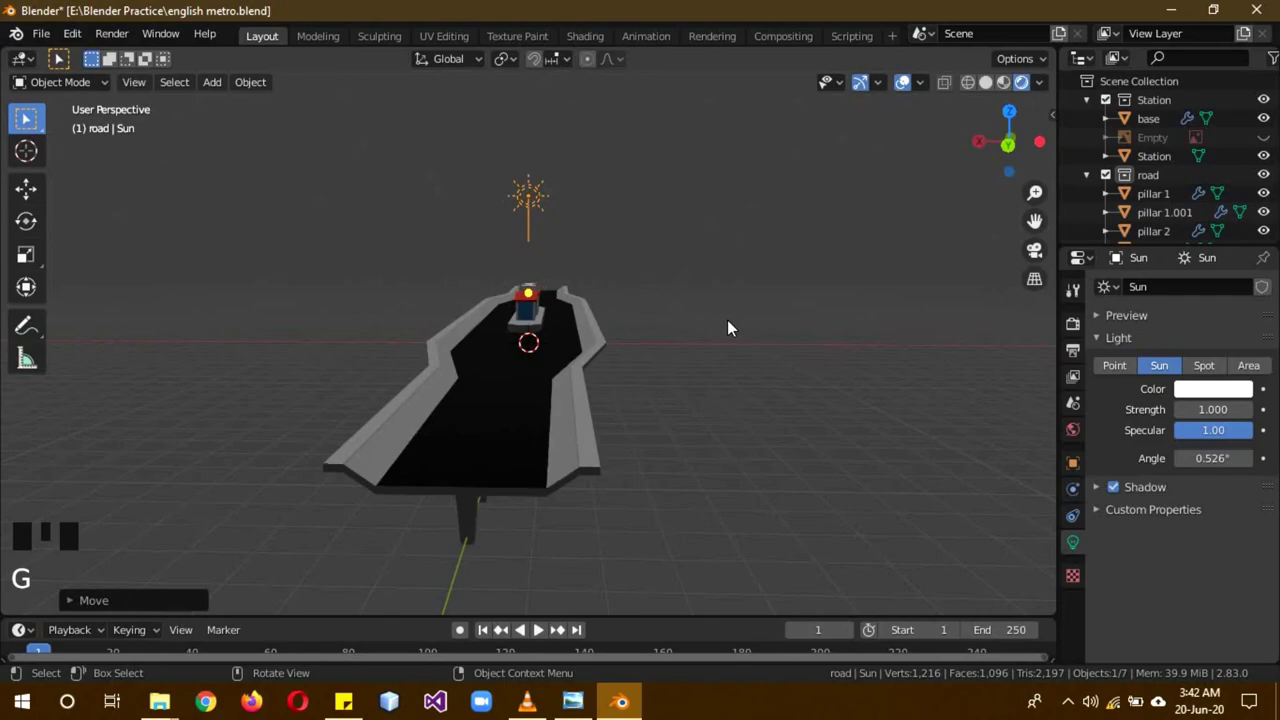
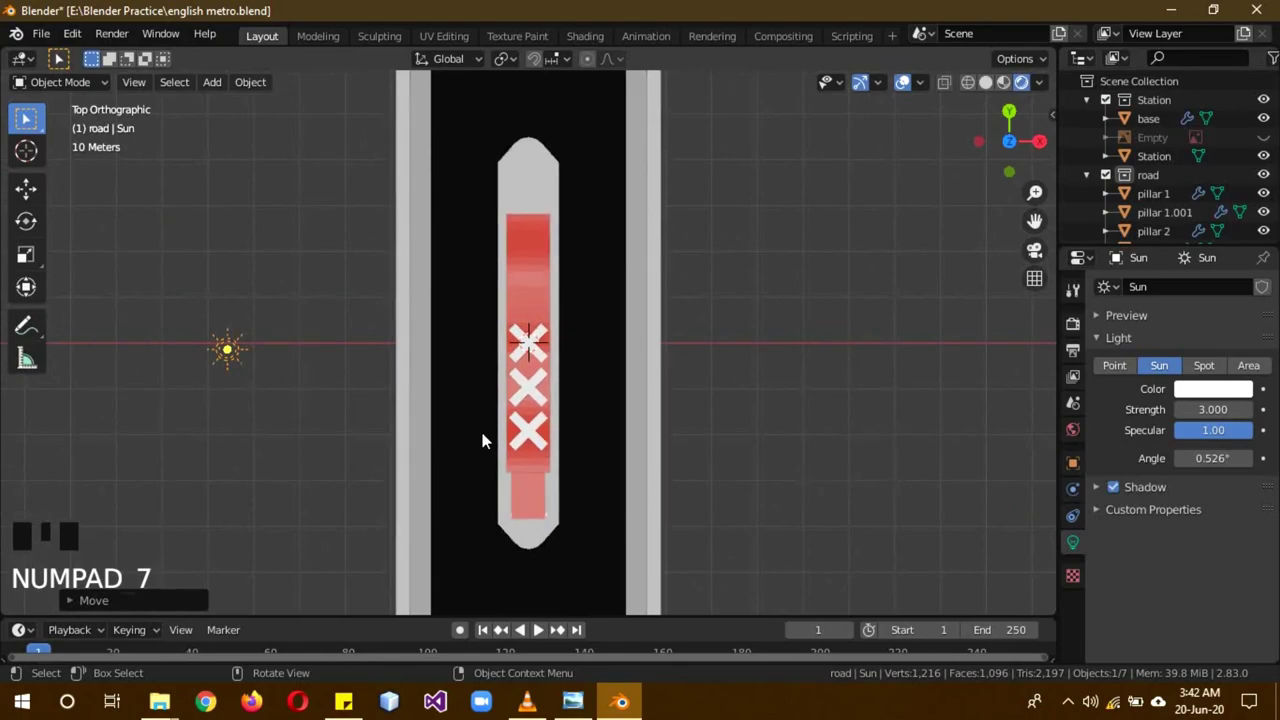
# Step: Rotate the sun from front view so its light angles down to cast shadows
pyautogui.press('KP_1')
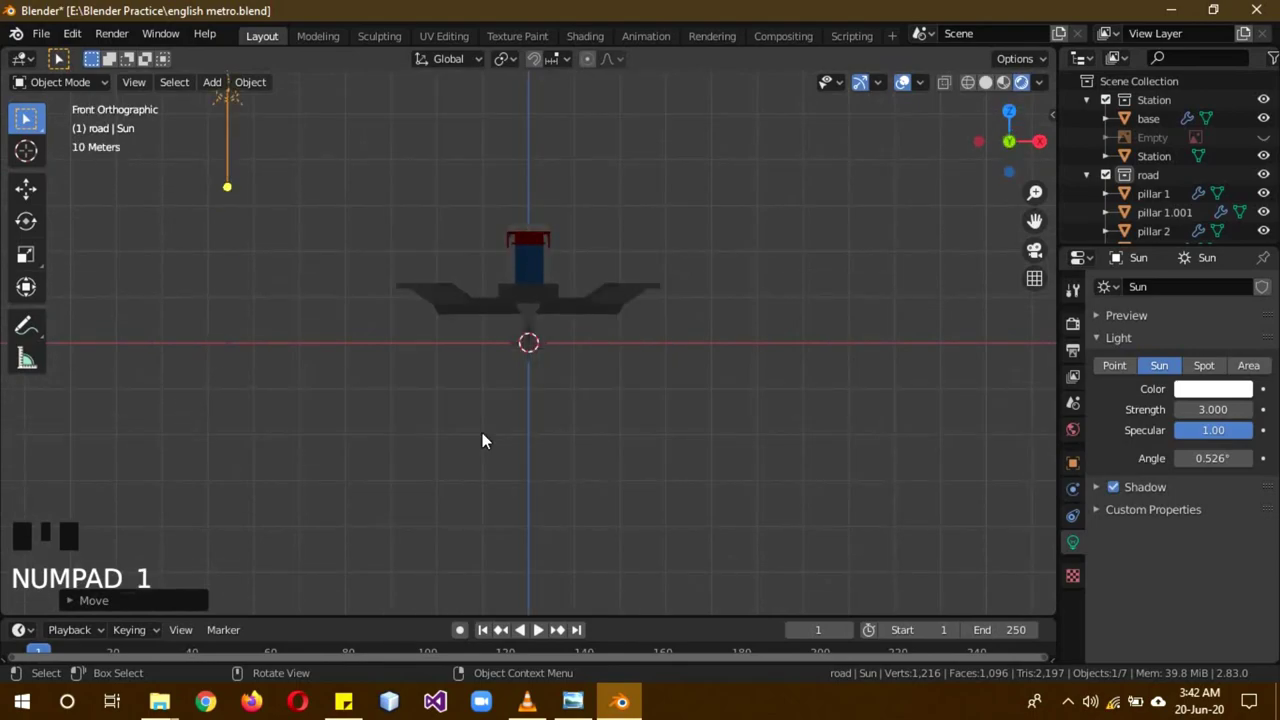
pyautogui.press('r')
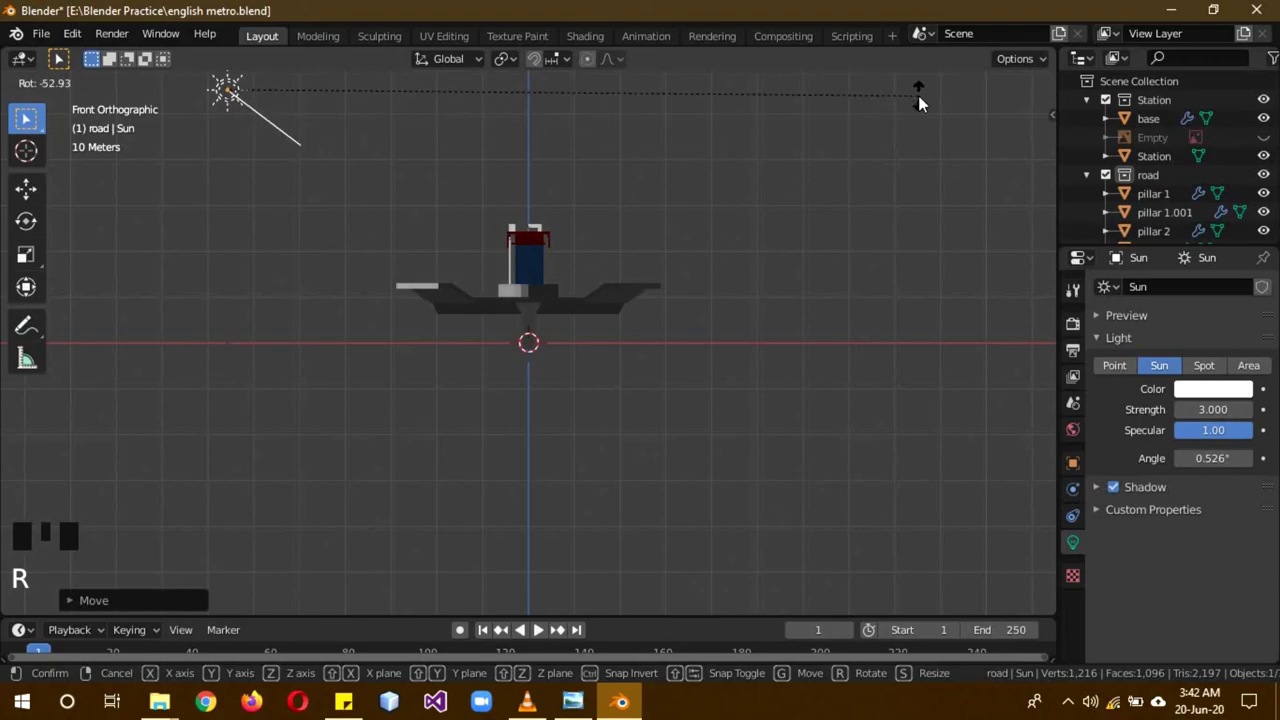
pyautogui.moveTo(870, 168); pyautogui.dragTo(1218, 394)
pyautogui.click(1218, 394)
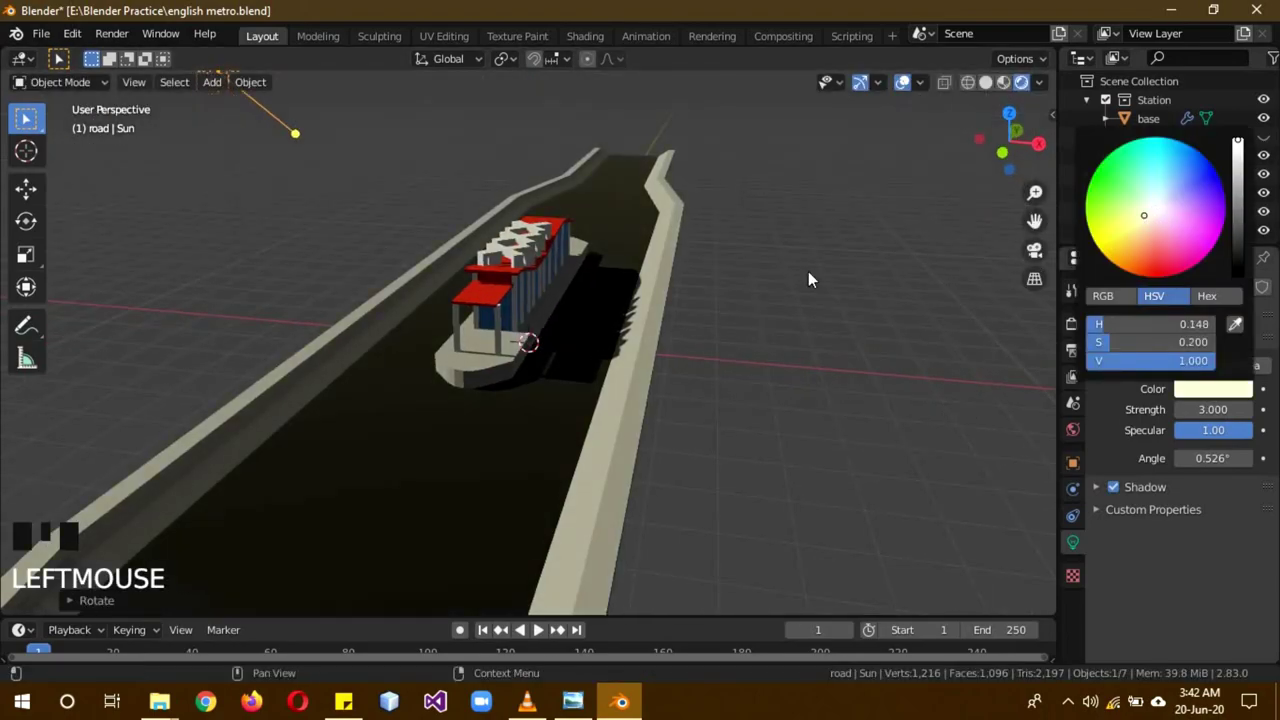
# Step: Tint the sun's colour pale yellow (H 0.148, S 0.2)
pyautogui.scroll(-3)
pyautogui.click(1158, 235)
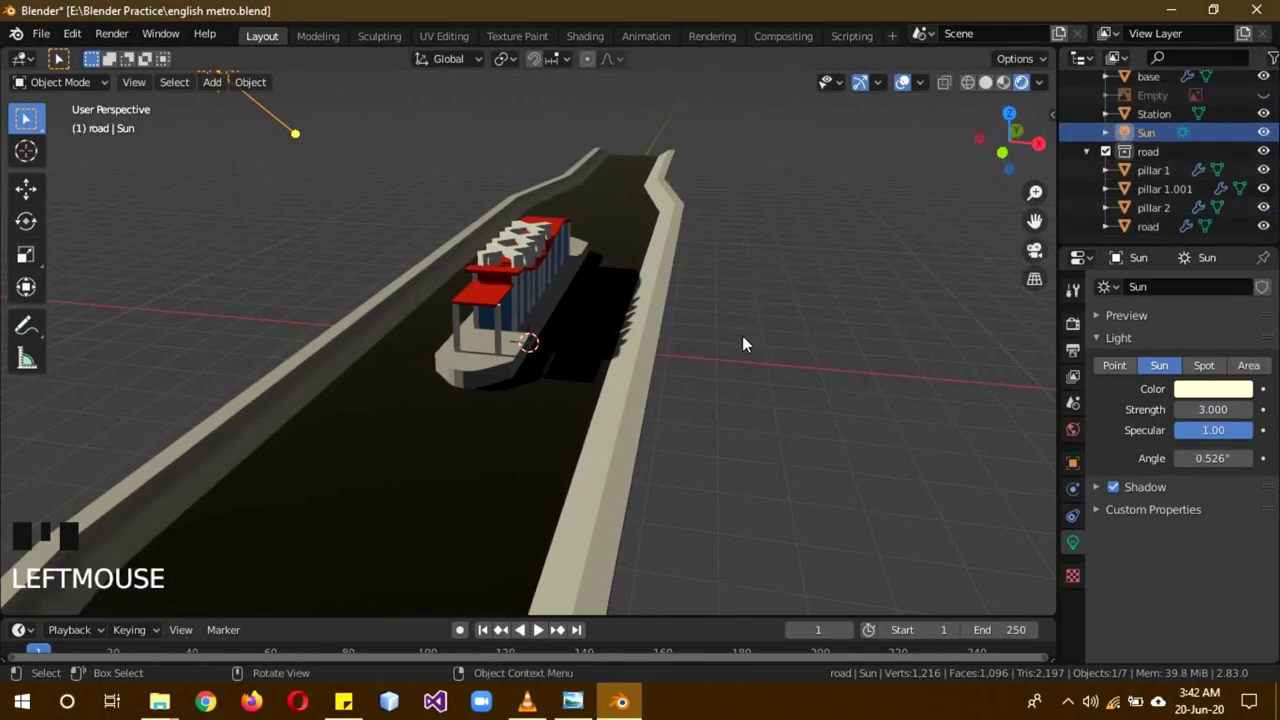